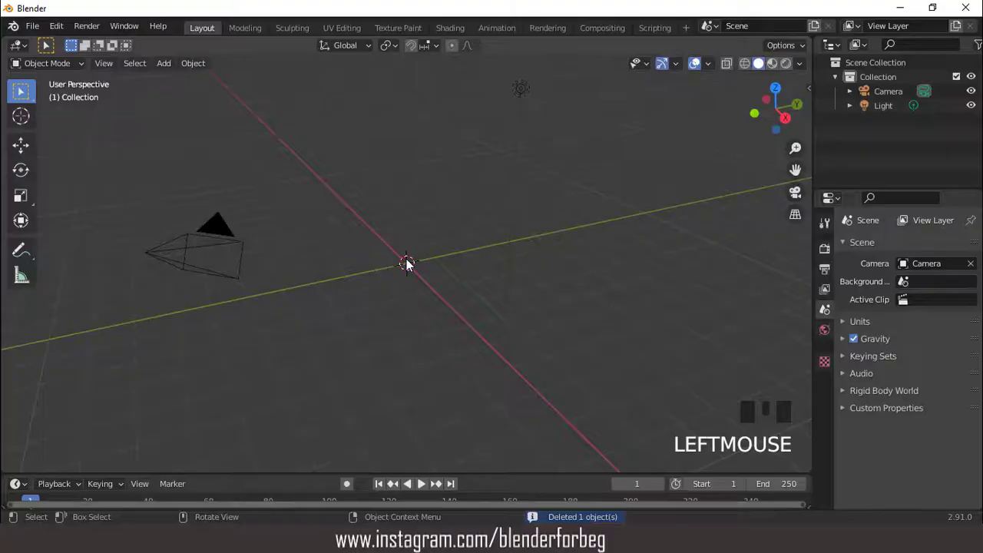
Add a cube at the origin, shrink it and start flattening it along its height.
left_click_drag(713, 68, 380, 189)
scroll("up", 3)
key("s")
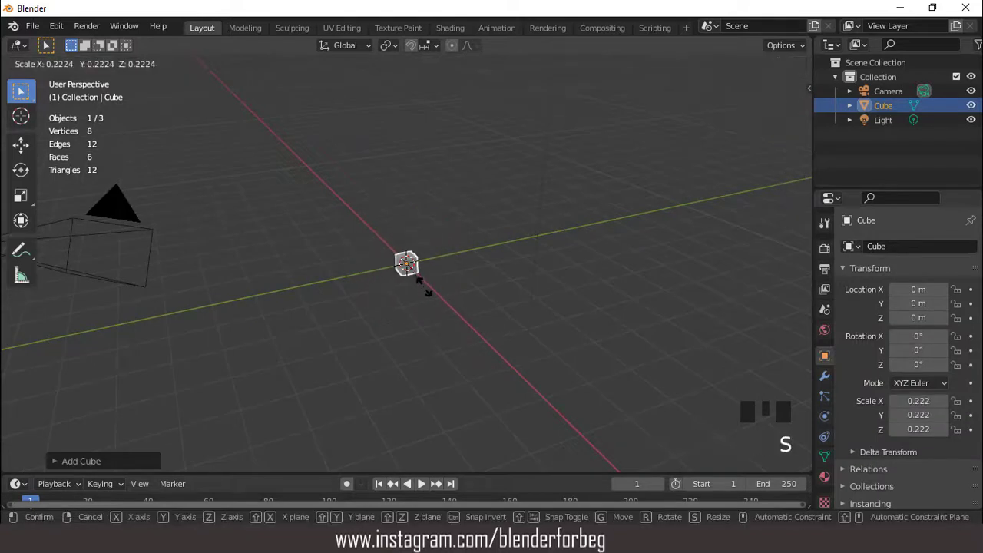
key("KP_1")
scroll("up", 3)
key("s")
left_click_drag(538, 297, 458, 292)
Flatten the block on Z and lengthen it along Y into the step's final proportions.
scroll("up", 3)
key("s")
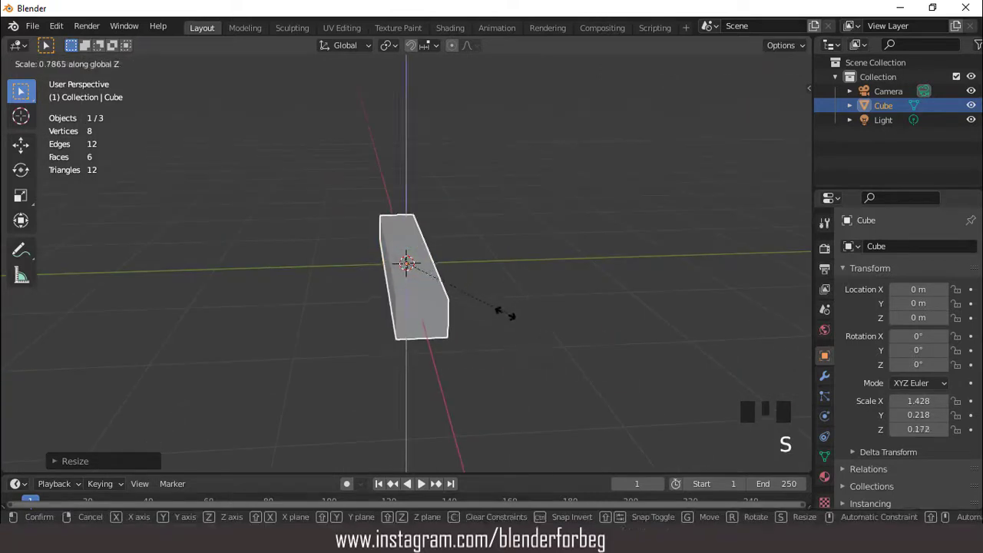
left_click_drag(503, 276, 505, 295)
scroll("up", 3)
key("s")
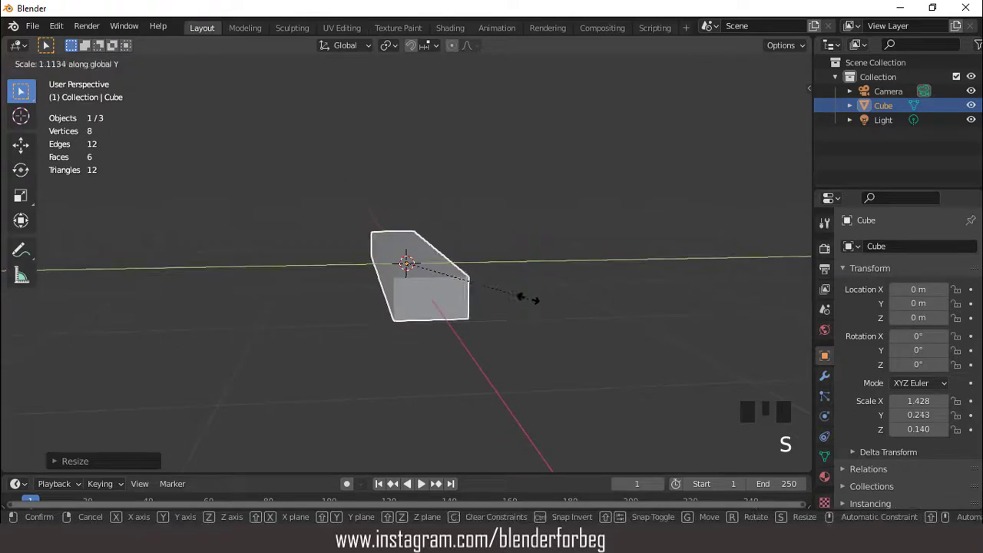
key("s")
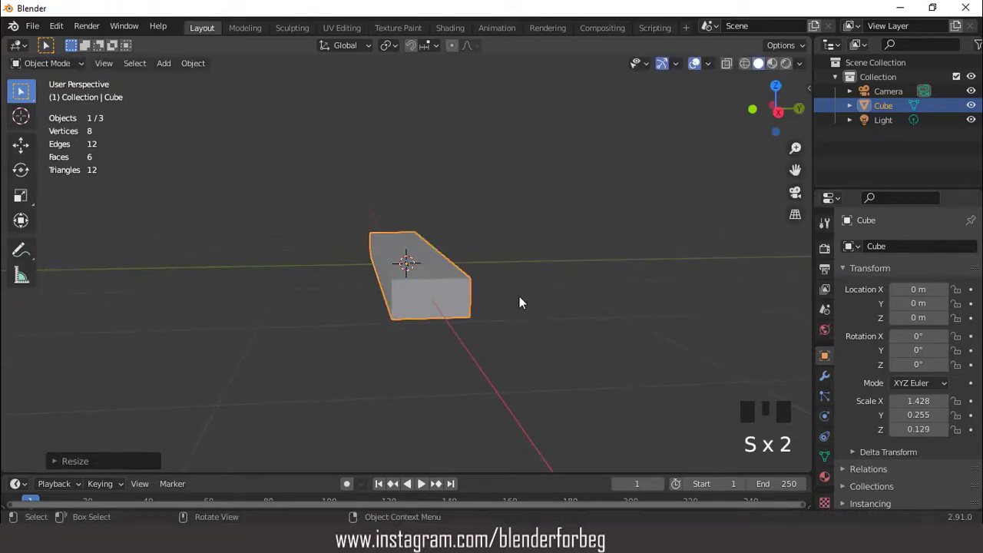
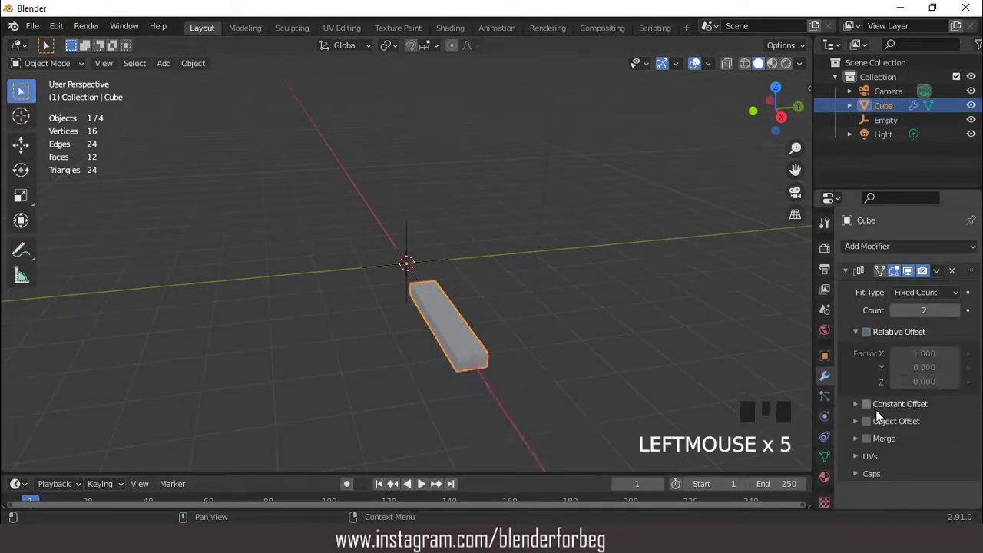
Enable Object Offset on the Array modifier with the Empty as offset object and select the Empty.
left_click(868, 427)
left_click_drag(858, 426, 870, 466)
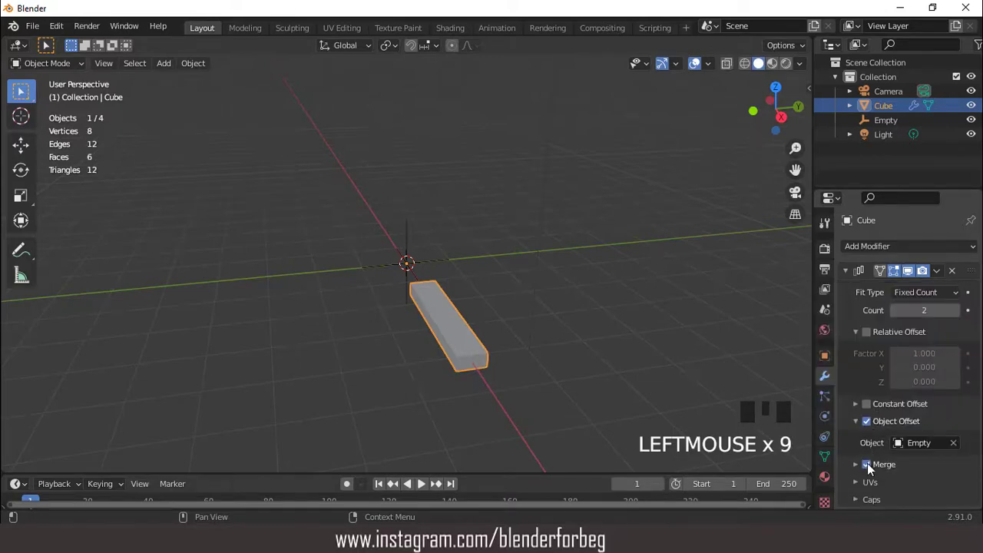
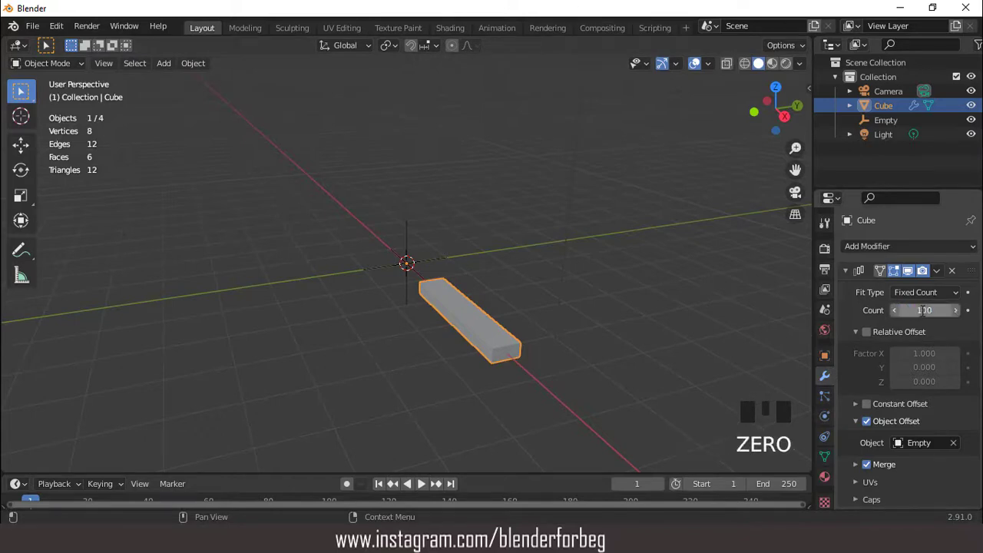
left_click(409, 241)
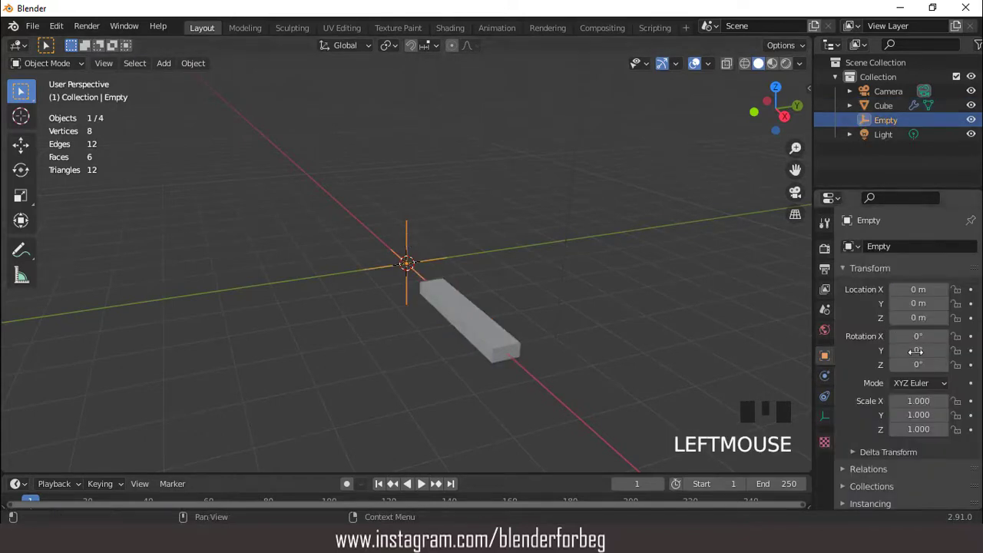
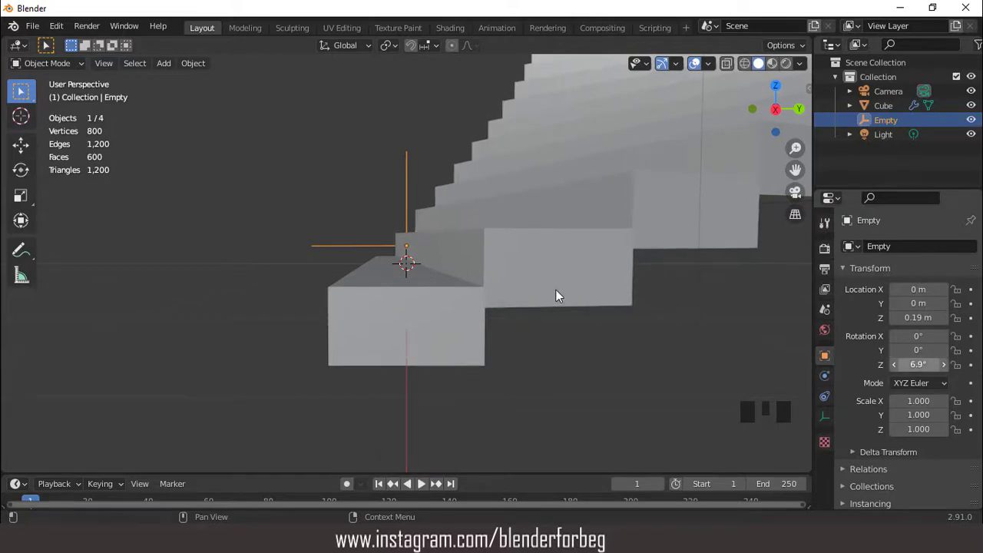
Orbit and zoom around the growing spiral of steps to check its shape.
scroll("down", 3)
middle_click(478, 282)
scroll("down", 3)
left_click_drag(517, 276, 536, 271)
key("KP_1")
scroll("down", 3)
scroll("up", 3)
left_click_drag(469, 260, 428, 264)
Select the step block and enter Edit Mode on its mesh.
key("Tab")
left_click_drag(460, 289, 439, 309)
left_click_drag(440, 309, 452, 314)
scroll("up", 3)
key("Tab")
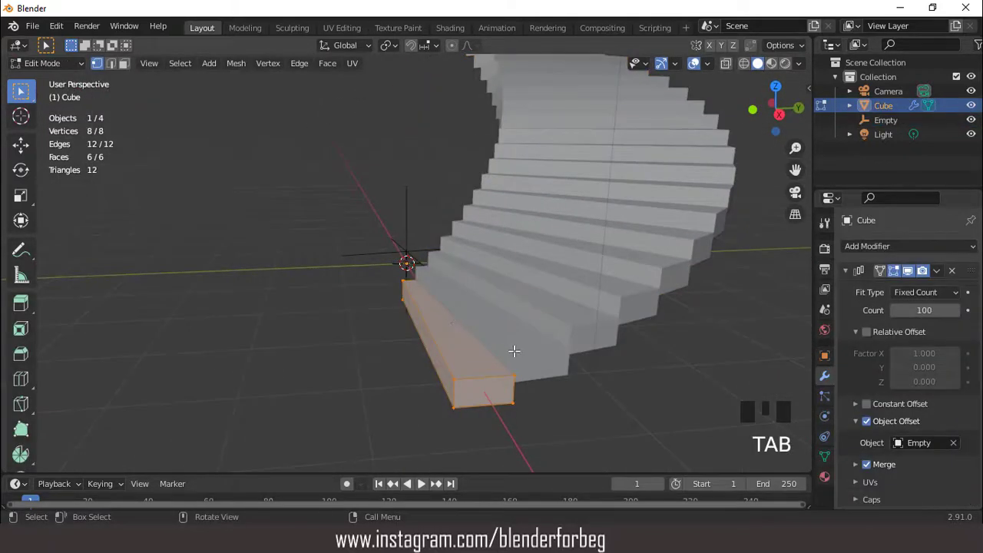
Scale the step slightly thinner along Z and check the staircase from the front view.
key("s")
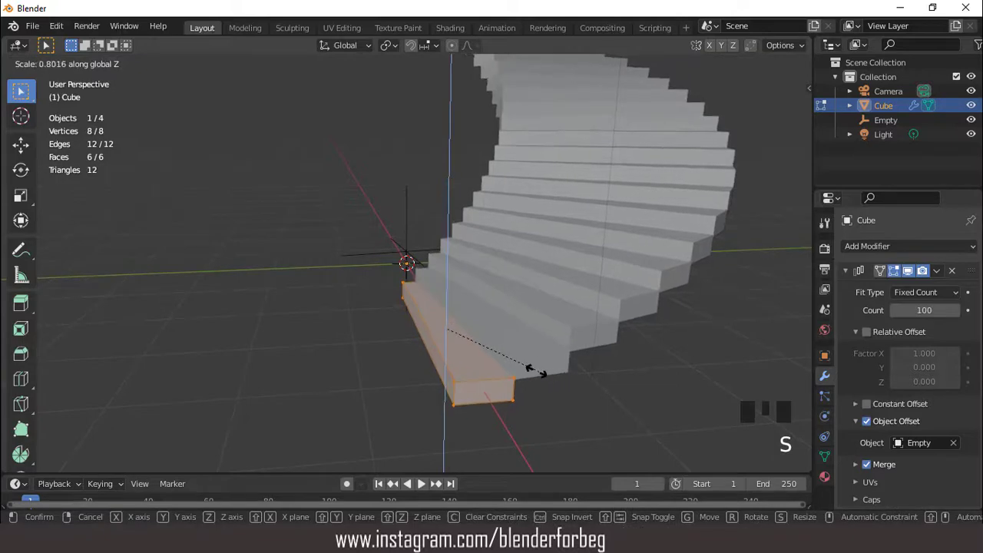
left_click_drag(513, 357, 517, 350)
key("Tab")
scroll("down", 3)
key("KP_1")
scroll("down", 3)
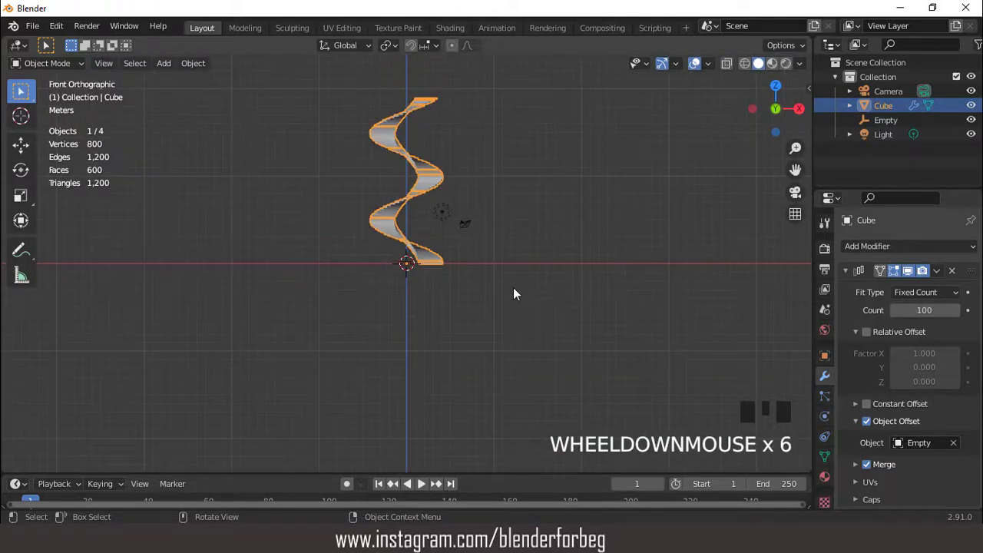
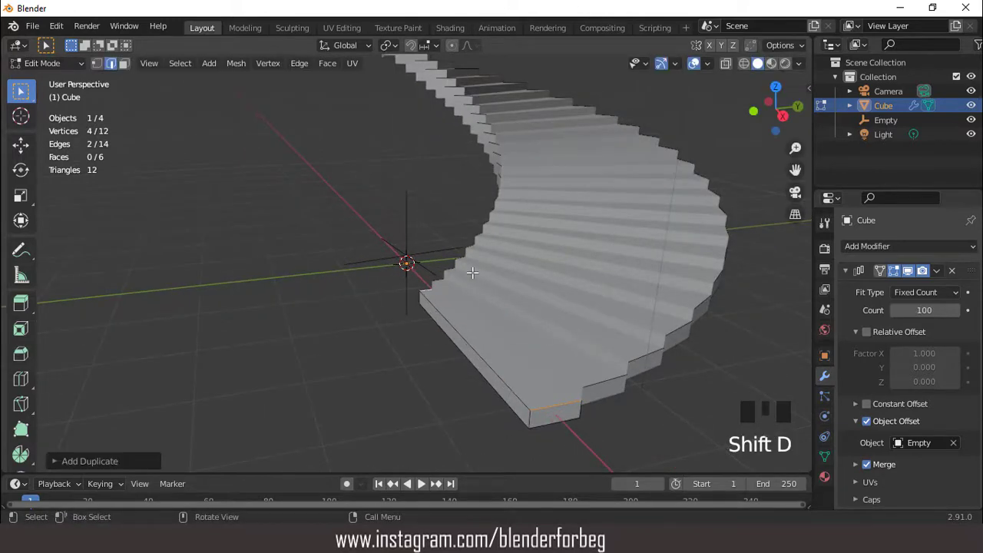
Separate the duplicated edges into Cube.001 and isolate it in local view.
key("p")
key("Tab")
left_click(875, 124)
key("KP_Divide")
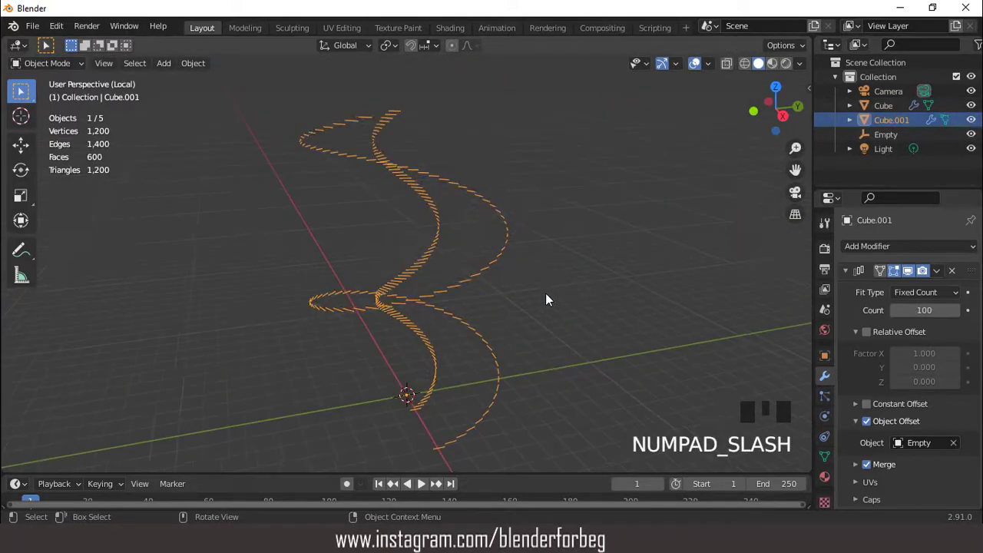
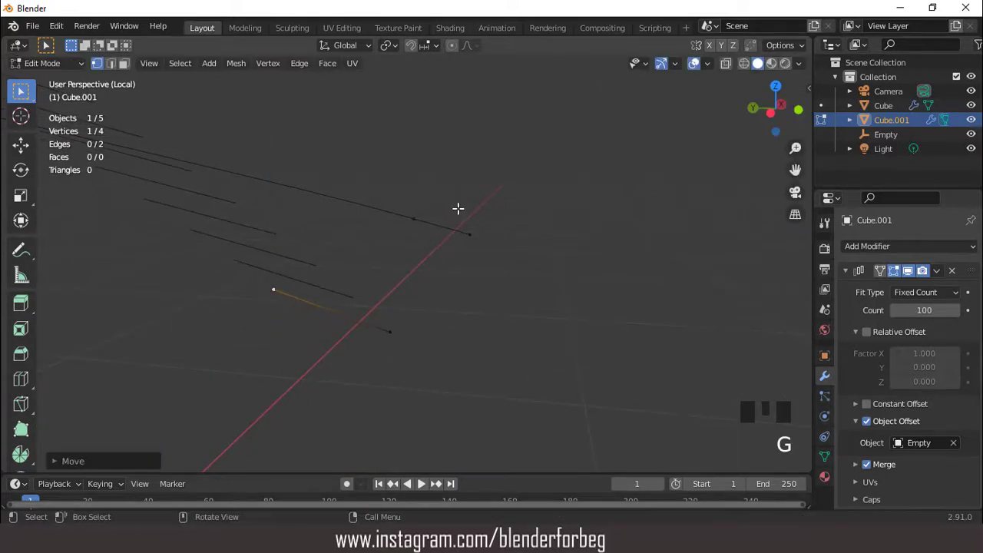
Move the helix end vertices along X and Y to reposition the rail start.
key("g")
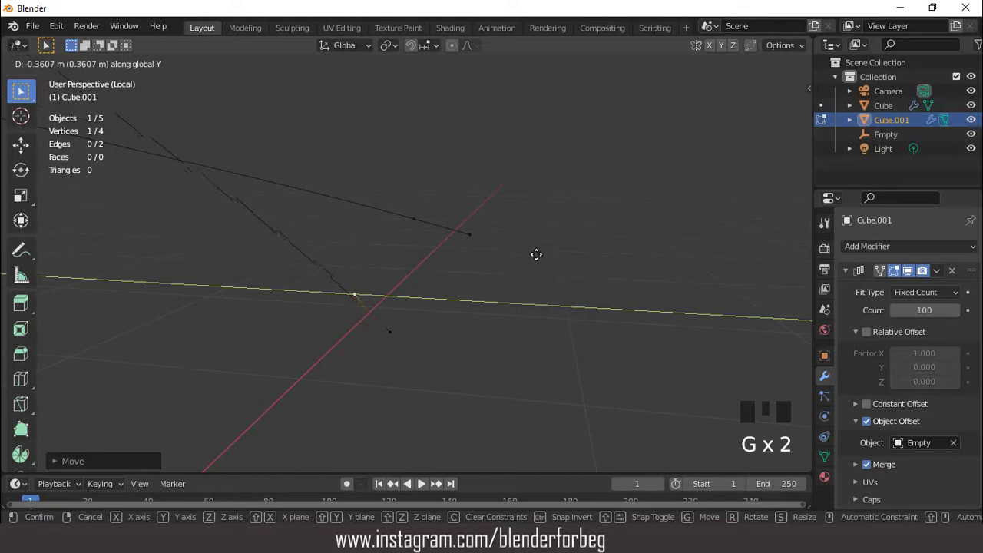
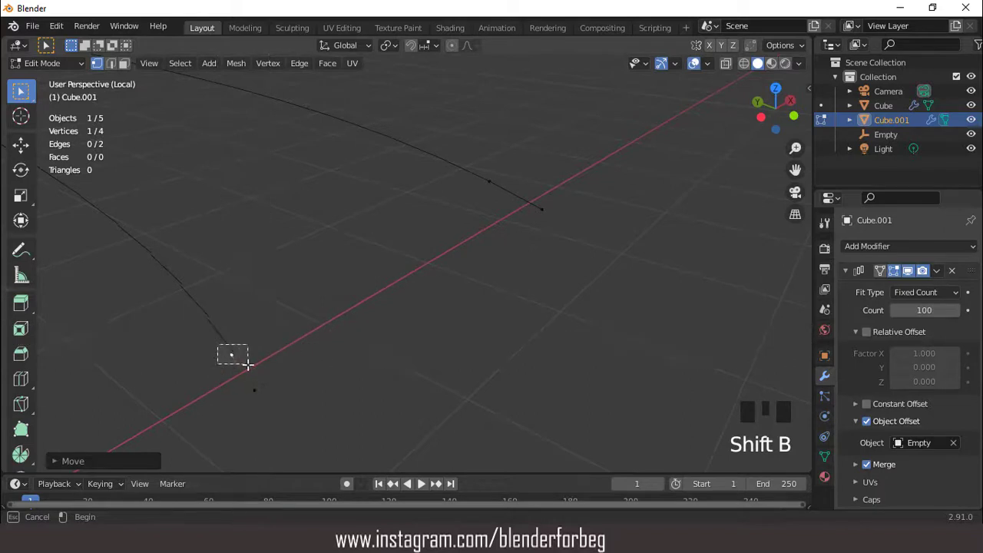
left_click_drag(352, 321, 404, 254)
key("g")
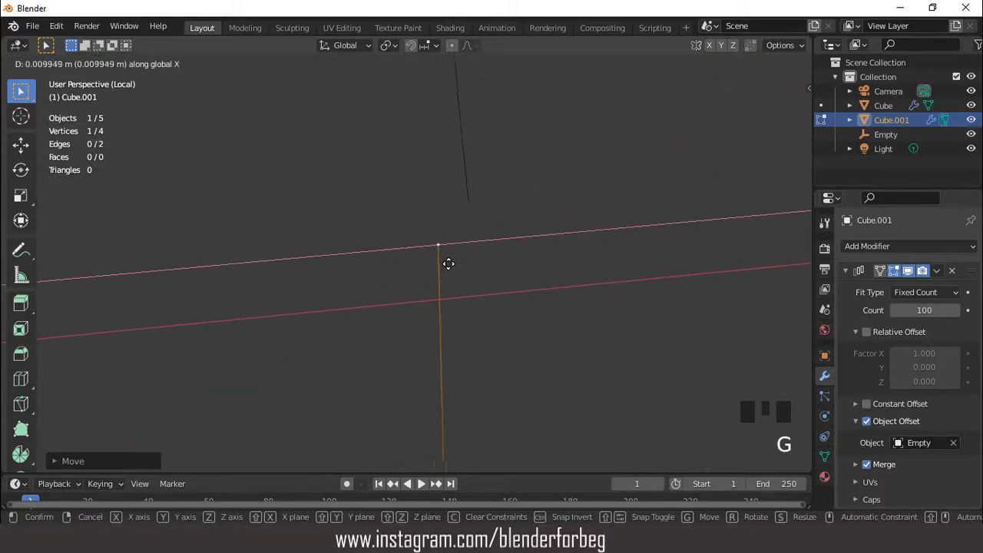
key("g")
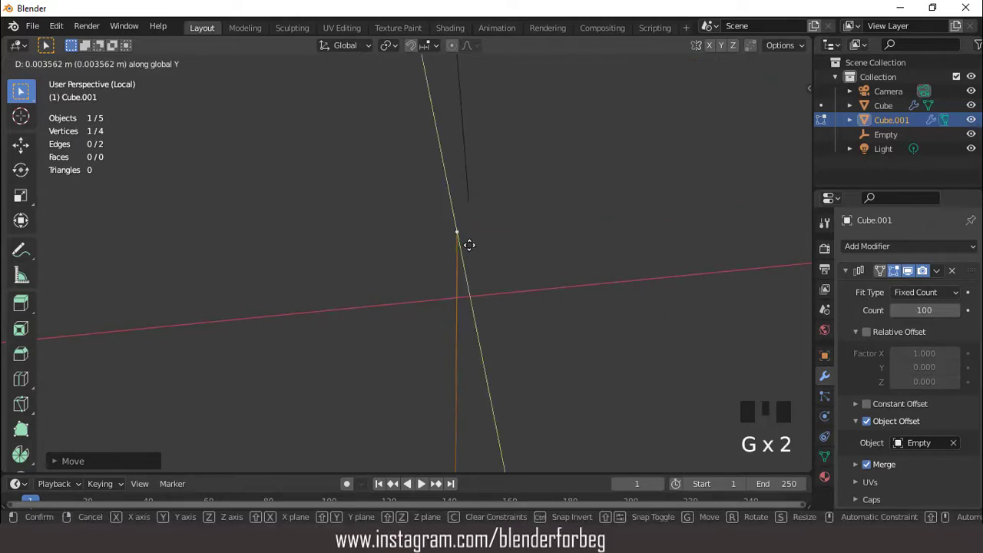
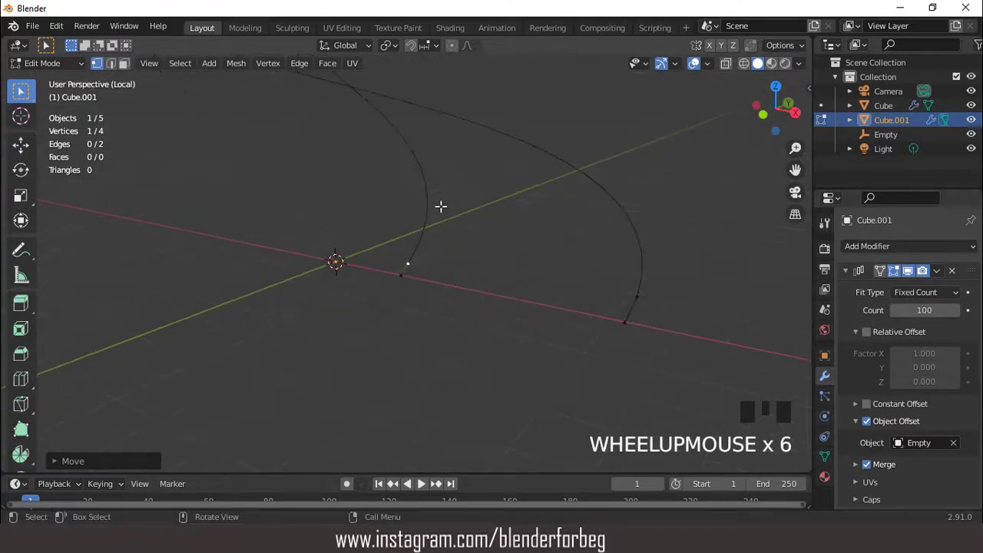
Apply the Array modifier on the rail object and select all its helix edges in Edit Mode.
key("Tab")
left_click_drag(422, 229, 939, 277)
left_click_drag(939, 277, 477, 263)
scroll("down", 3)
key("KP_Divide")
key("Tab")
key("KP_3")
Raise the rail edges slightly along Z and extrude them into railing strips.
scroll("up", 3)
key("a")
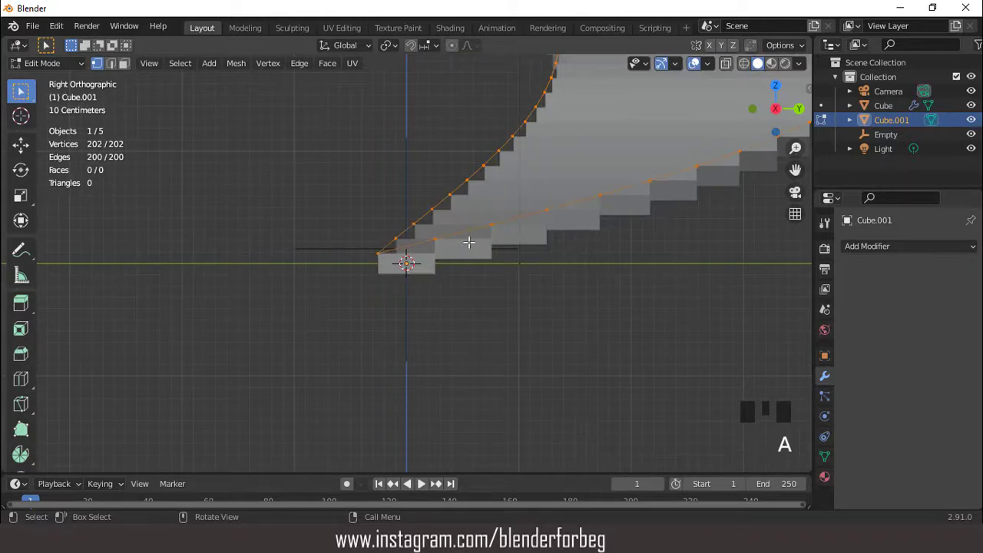
scroll("up", 3)
scroll("down", 3)
scroll("down", 3)
key("g")
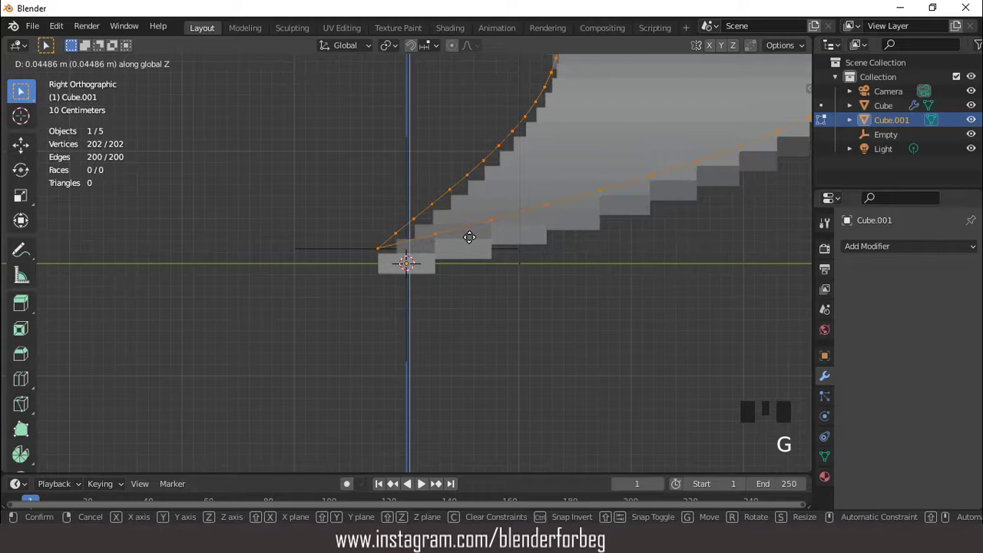
scroll("up", 3)
key("e")
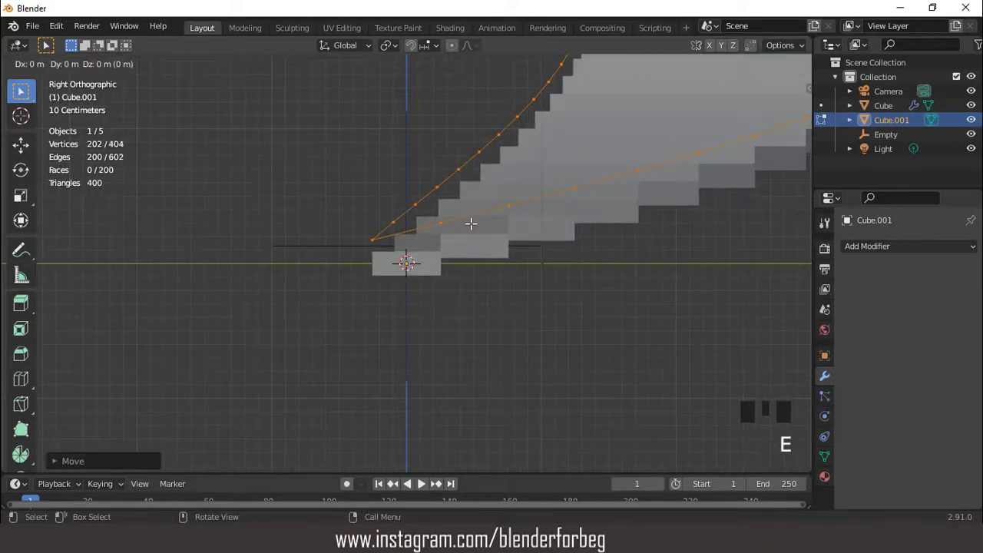
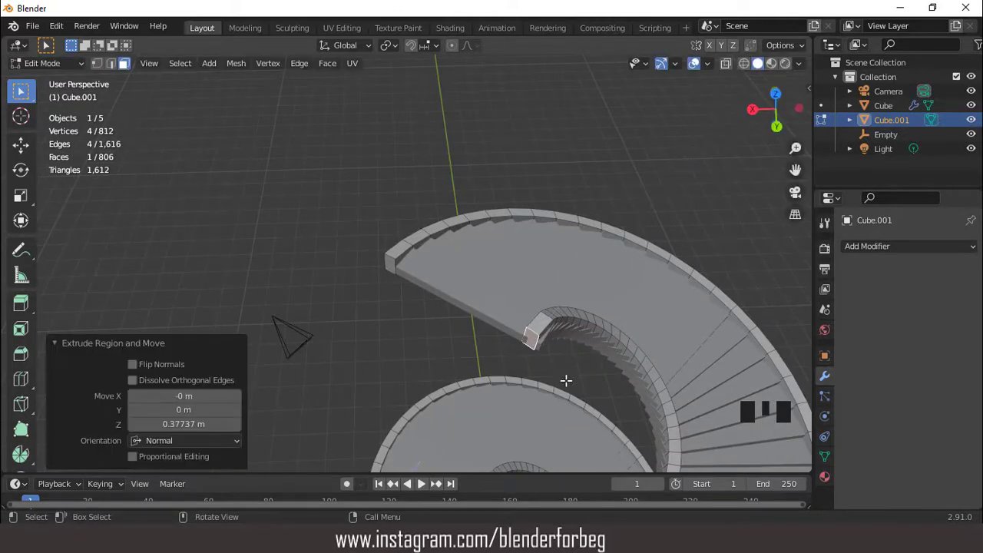
Nudge the railing's end block into place and bevel its corner edge by 0.106 m.
key("g")
left_click_drag(483, 319, 398, 350)
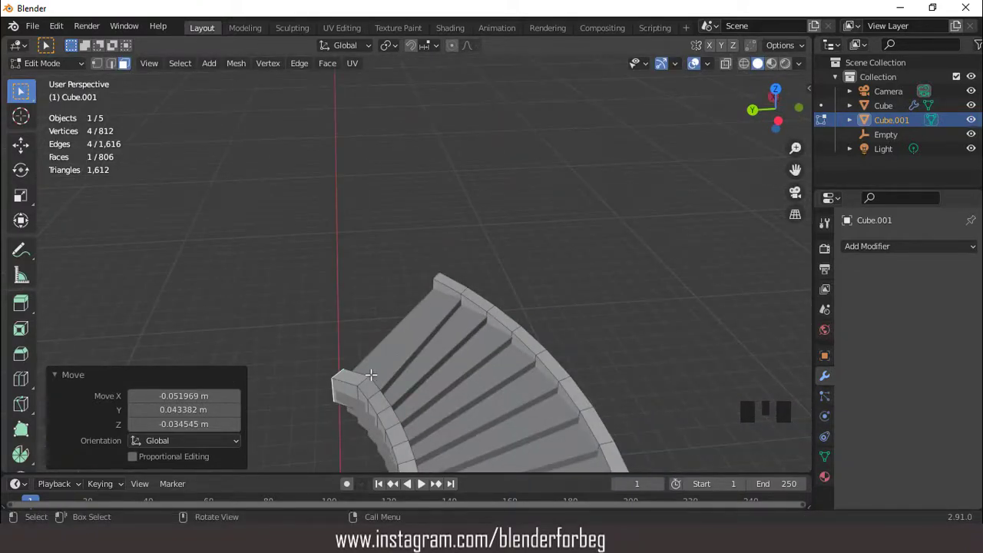
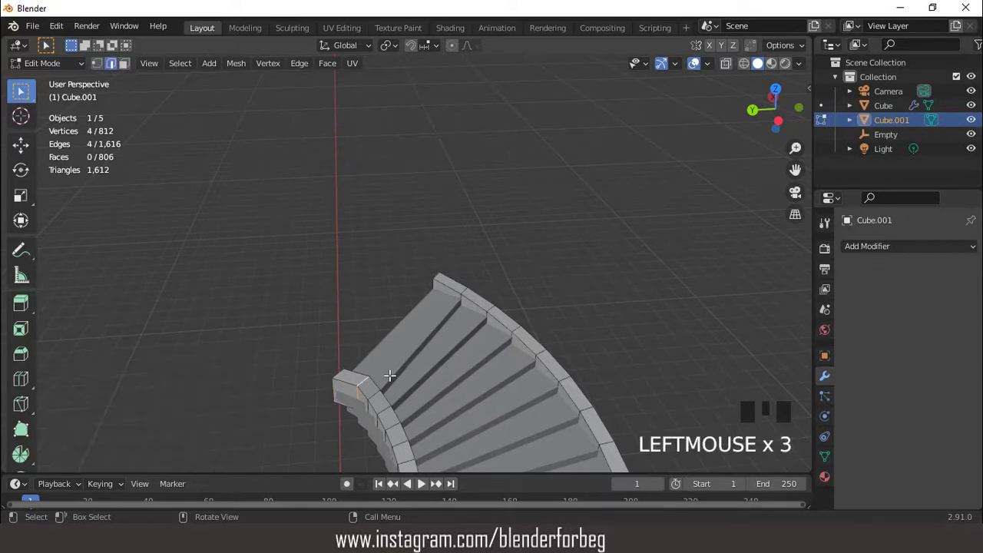
key("ctrl+b")
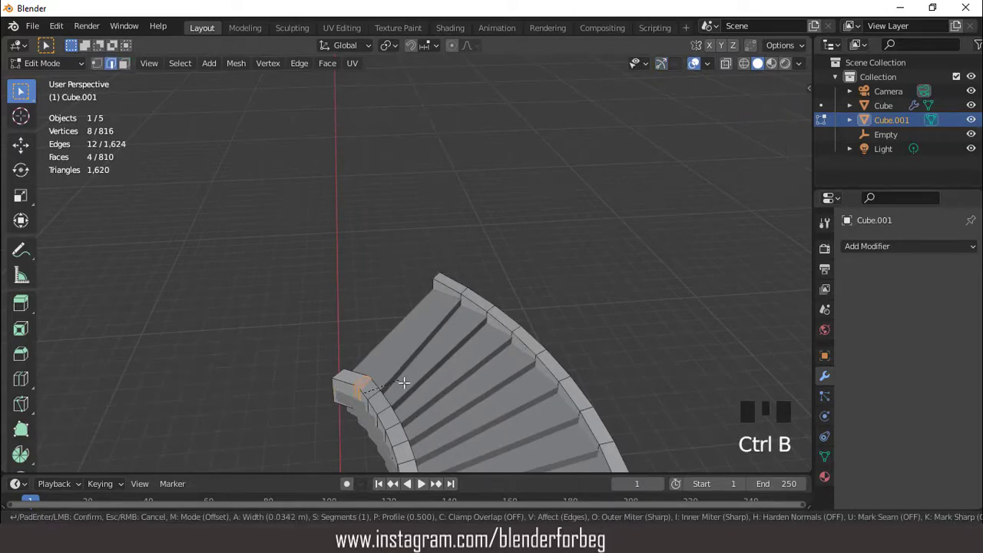
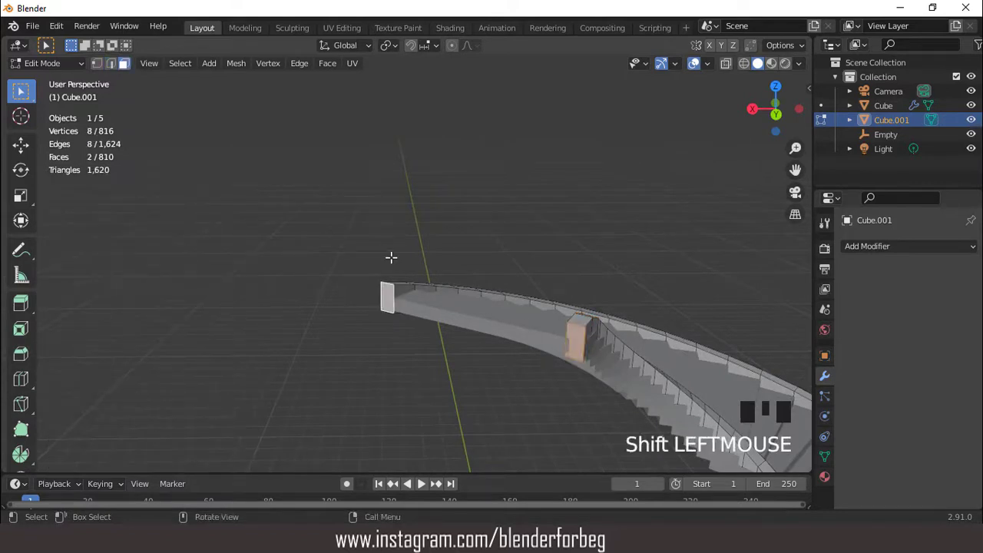
Delete the two leftover end faces and frame the outer rail loop.
key("x")
scroll("down", 3)
scroll("down", 3)
key("shift+b")
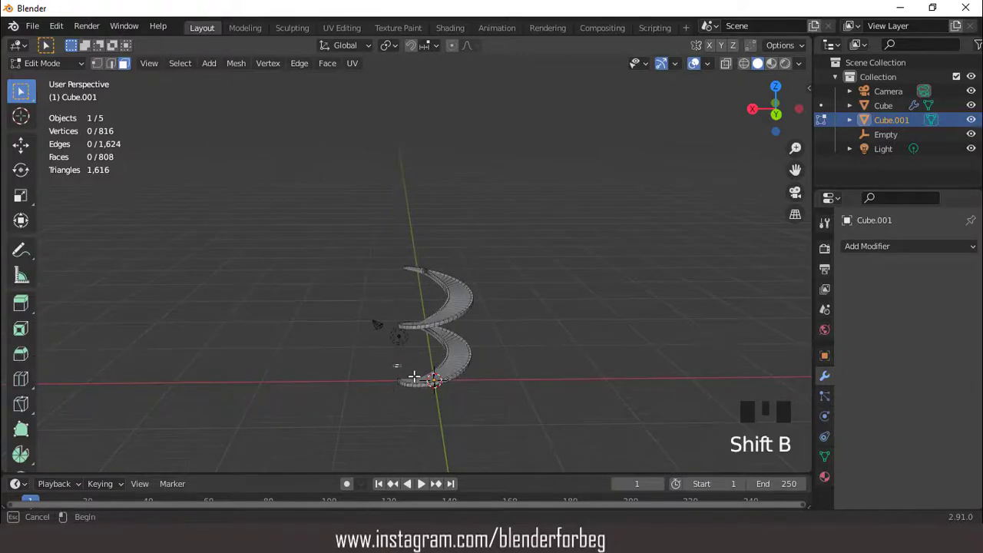
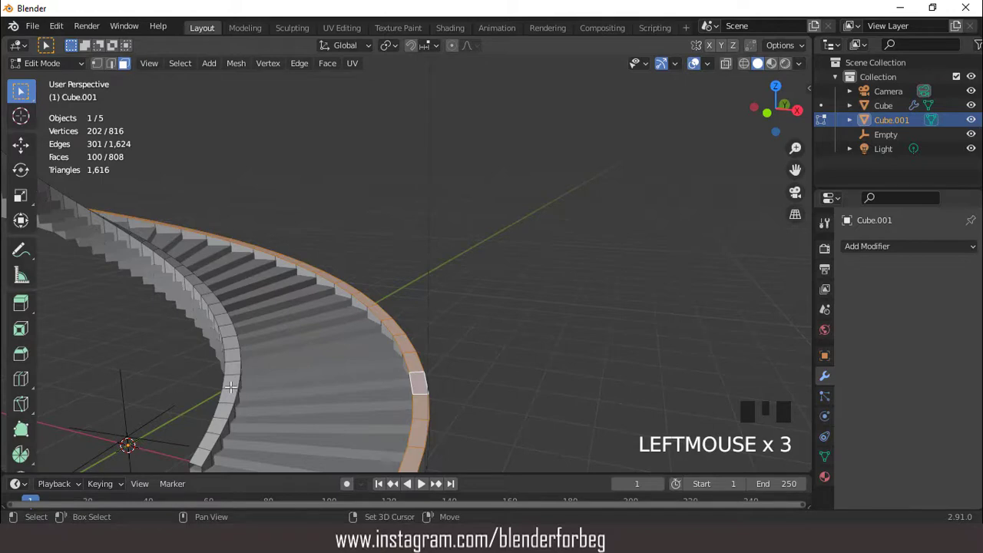
Cut edge loops along both stair sides and duplicate them as rail paths.
left_click(461, 358)
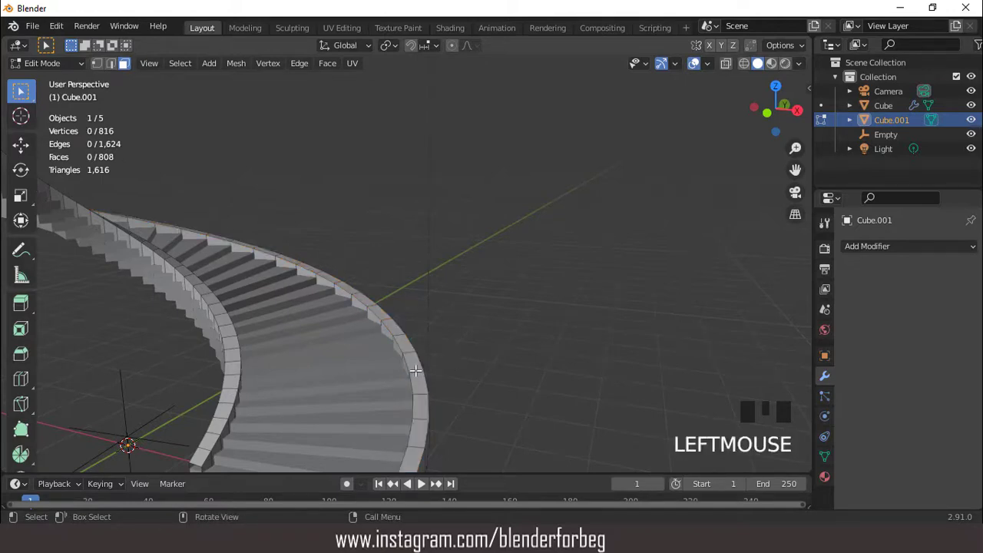
key("ctrl+r")
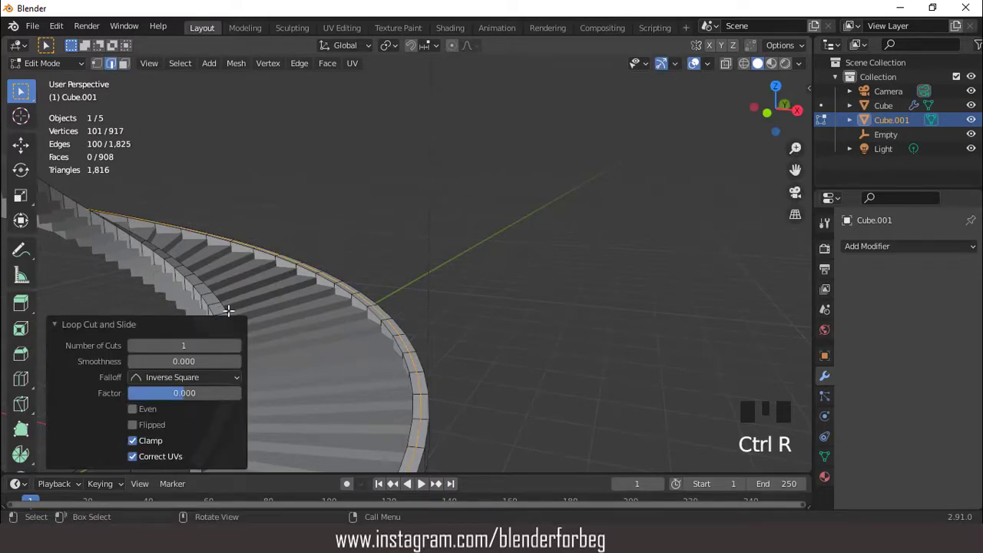
key("ctrl+r")
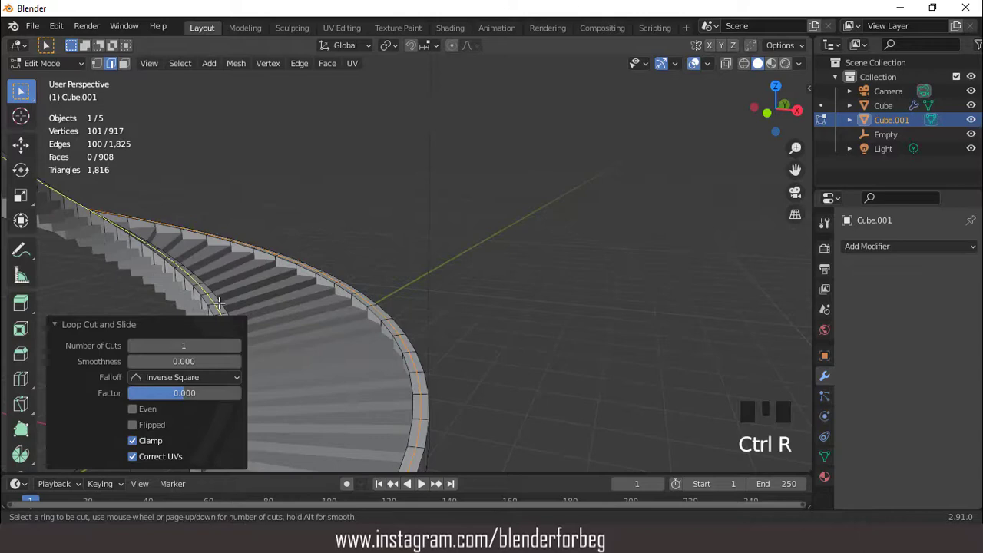
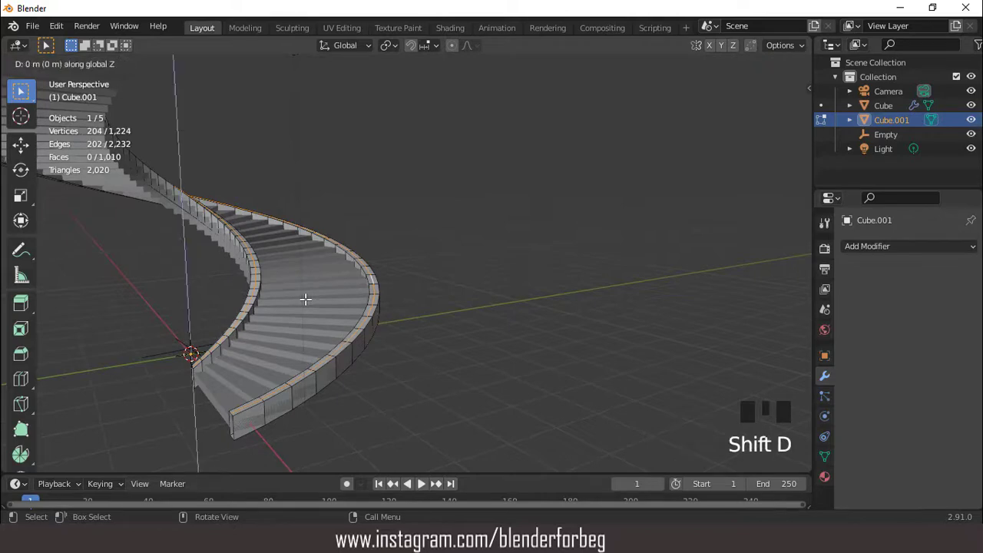
key("KP_3")
Lift the copied loops about 0.38 m along Z and separate them into Cube.002.
scroll("up", 3)
scroll("up", 3)
scroll("down", 3)
key("g")
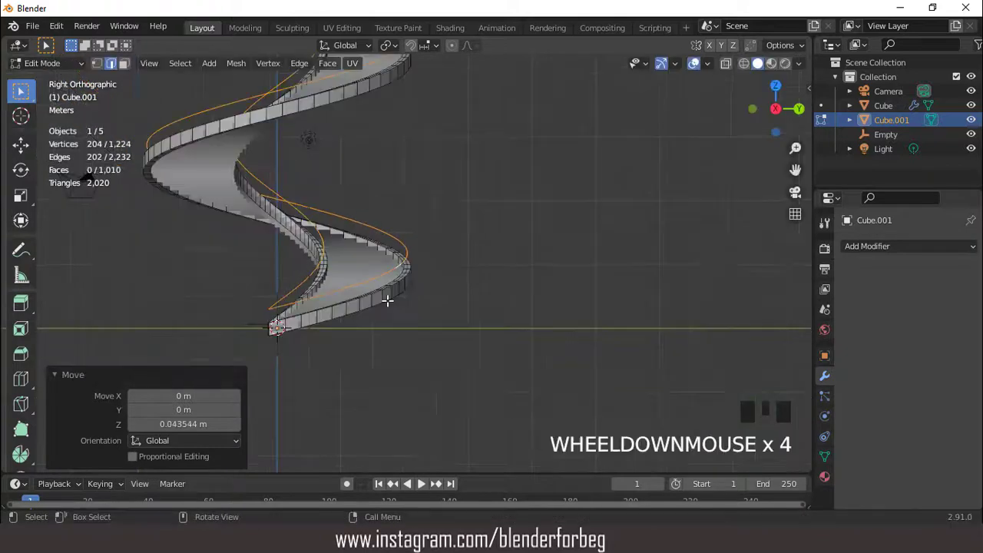
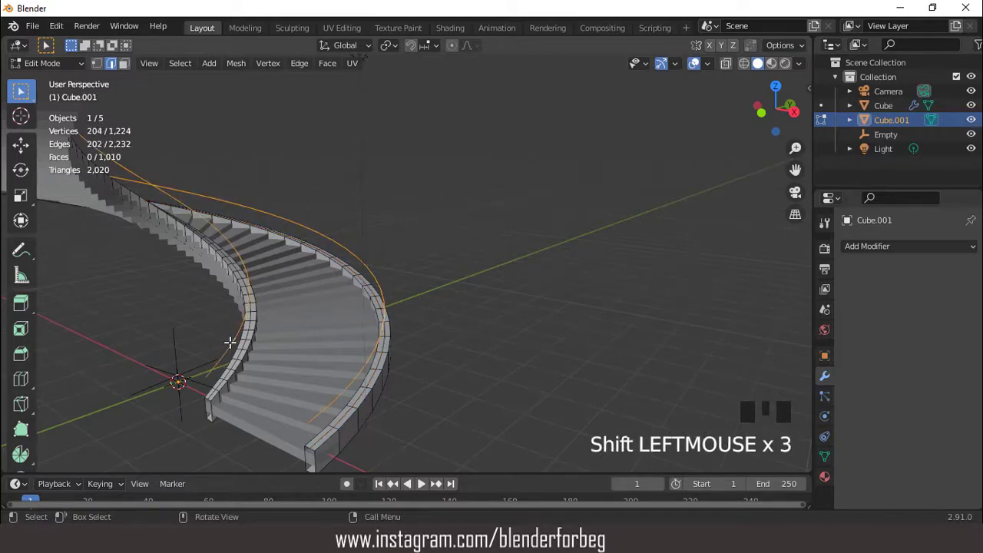
key("p")
key("Tab")
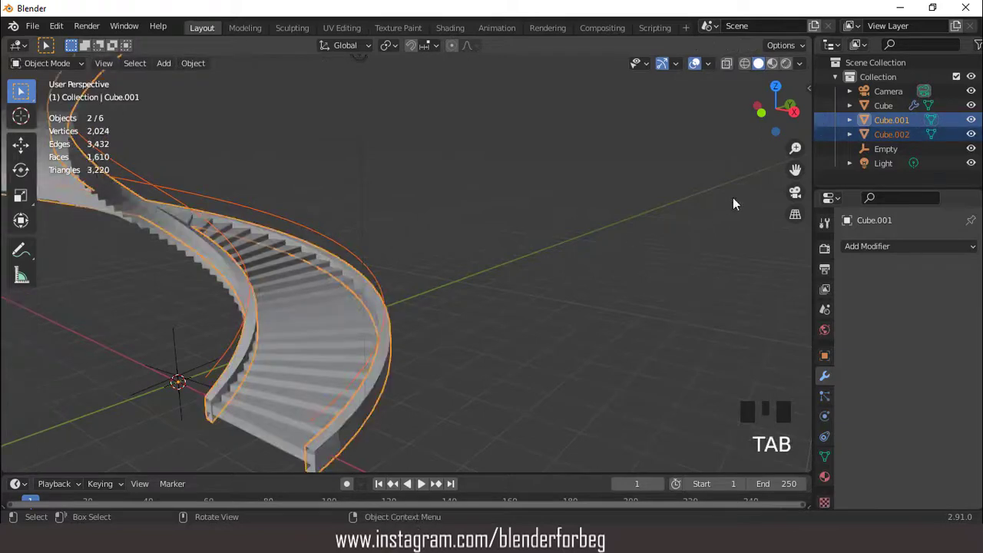
Split one rail loop off Cube.002 as a separate curve object, then select Cube.001's top side edges.
left_click(883, 136)
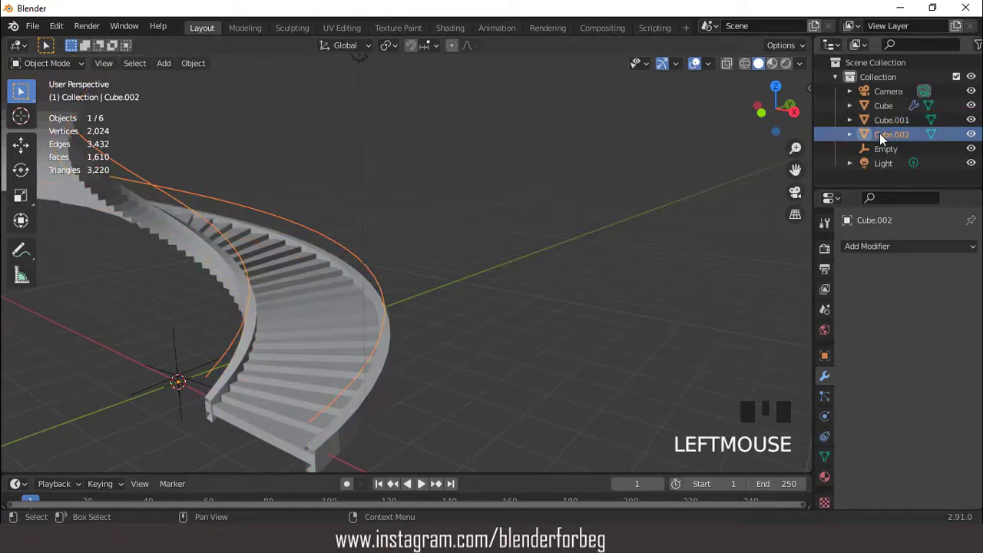
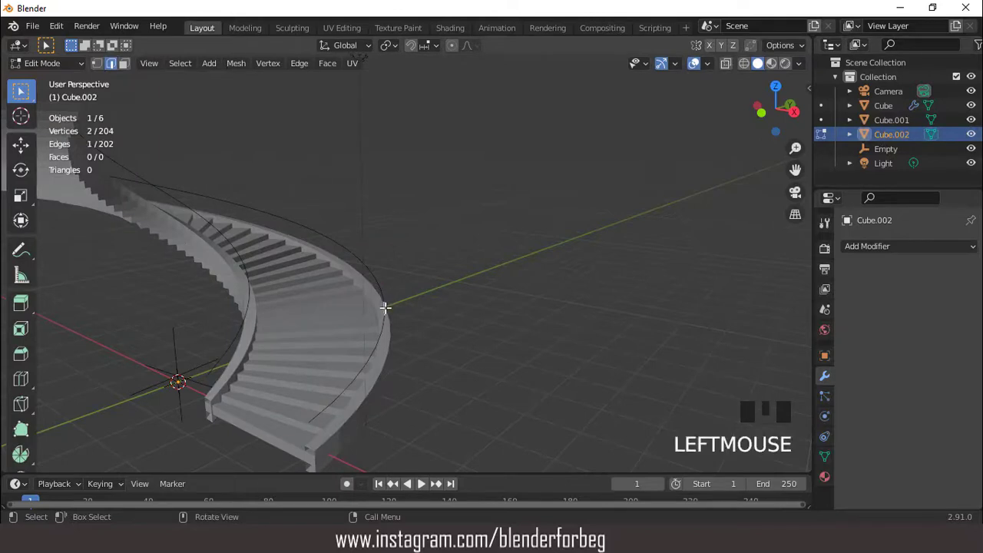
key("l")
key("p")
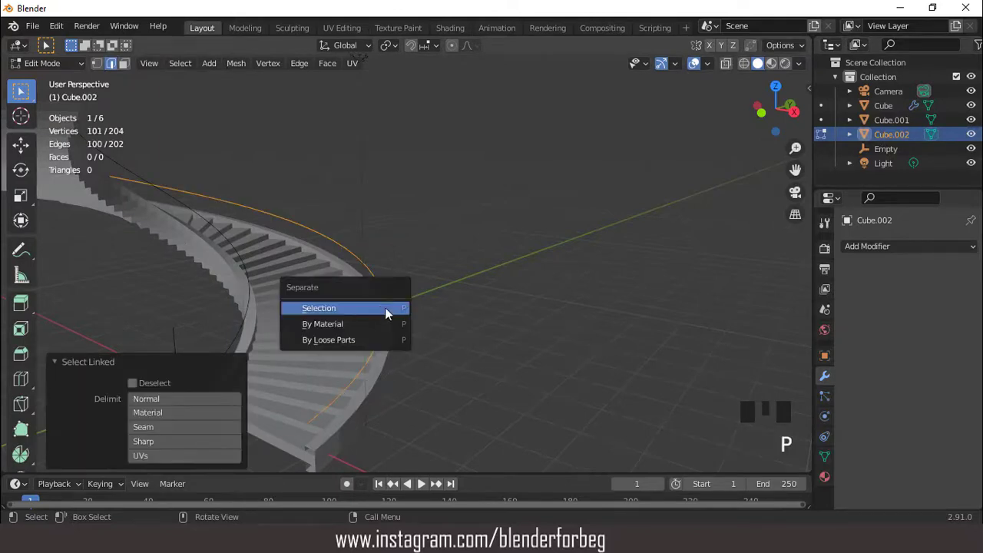
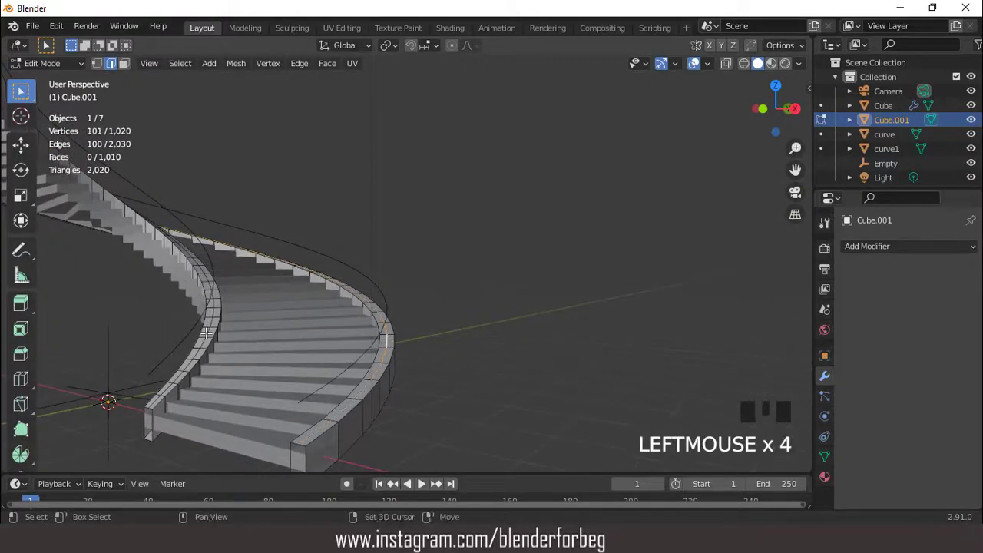
left_click(207, 329)
Bevel the wall tops 0.0529 m, duplicate those faces 0.858 m up and extrude them about 0.087 m into handrails.
key("ctrl+b")
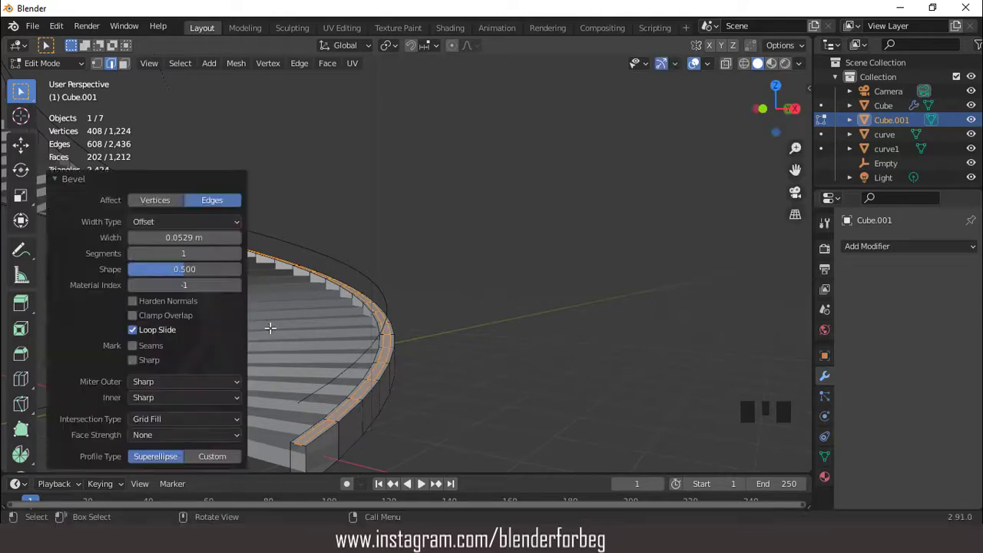
scroll("down", 3)
key("3")
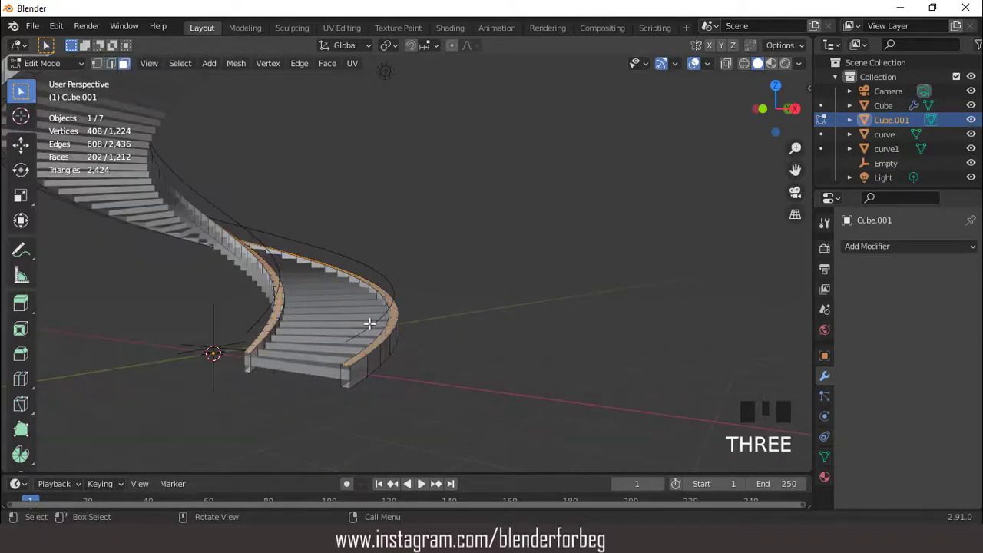
scroll("up", 3)
key("shift+d")
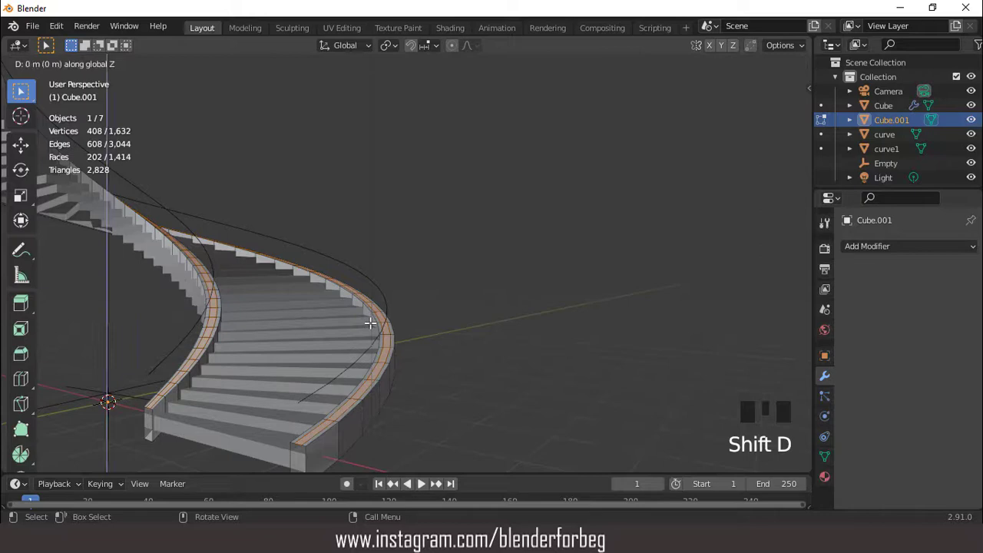
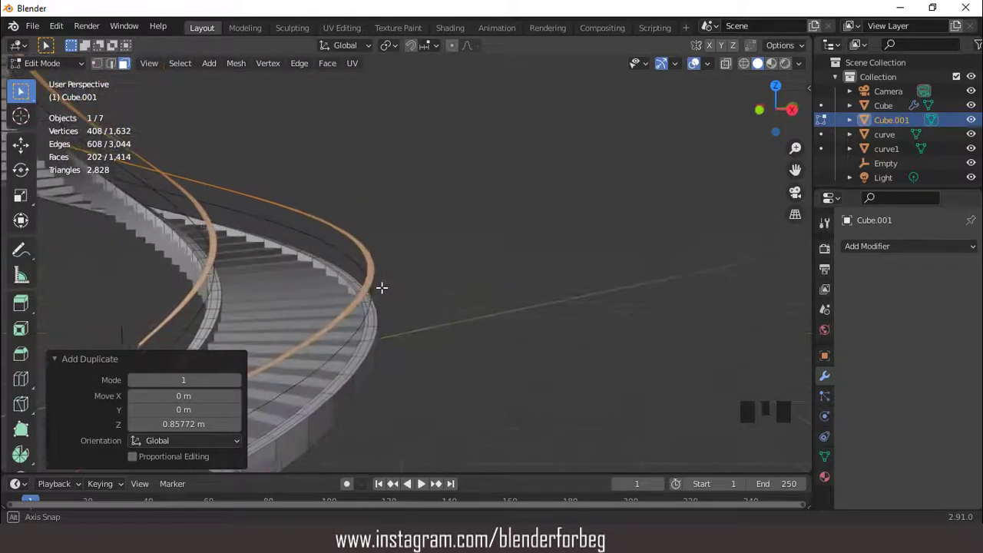
key("e")
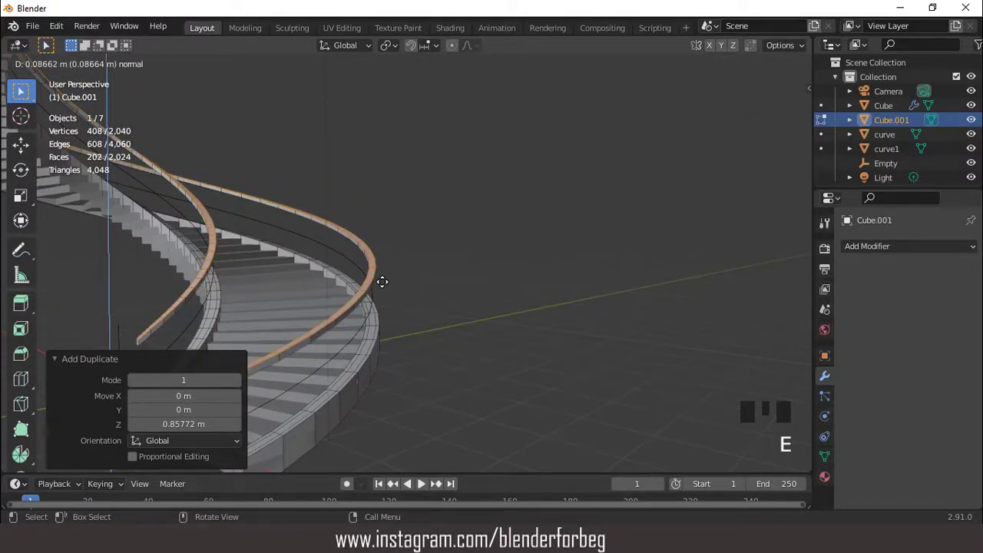
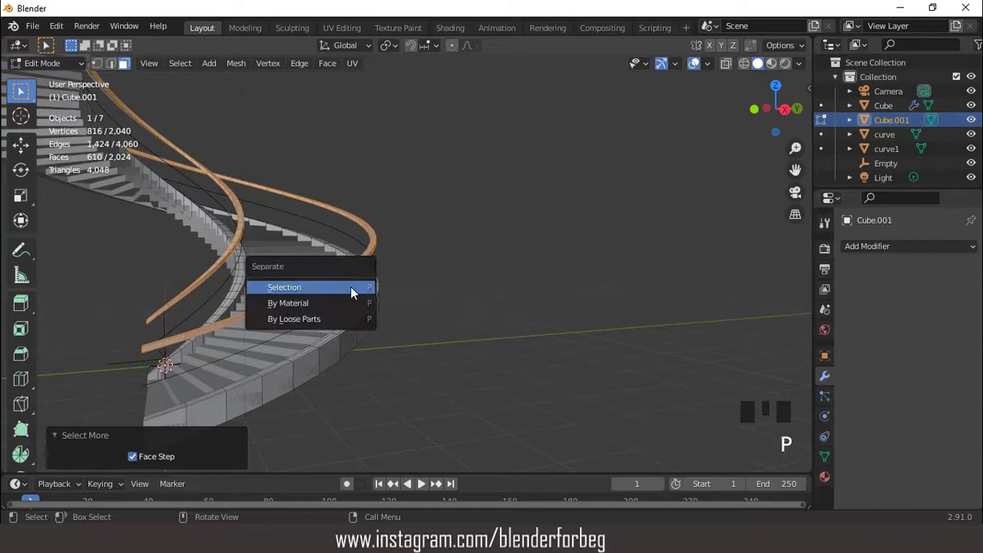
Separate the handrail bands into Cube.002 and convert the curve and curve1 rail paths to curve objects.
left_click(883, 138)
key("Tab")
left_click_drag(373, 263, 364, 261)
left_click(364, 262)
left_click_drag(326, 282, 324, 302)
left_click(324, 305)
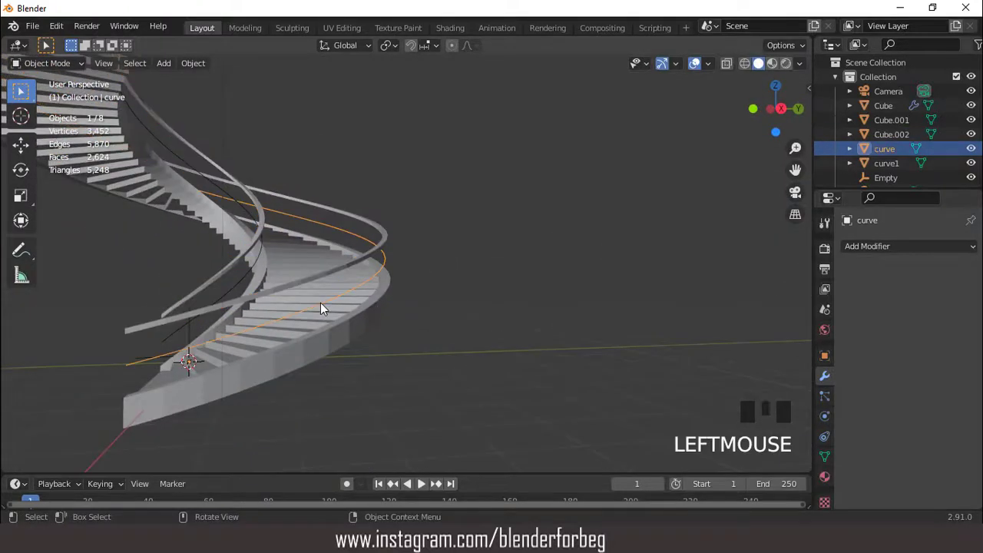
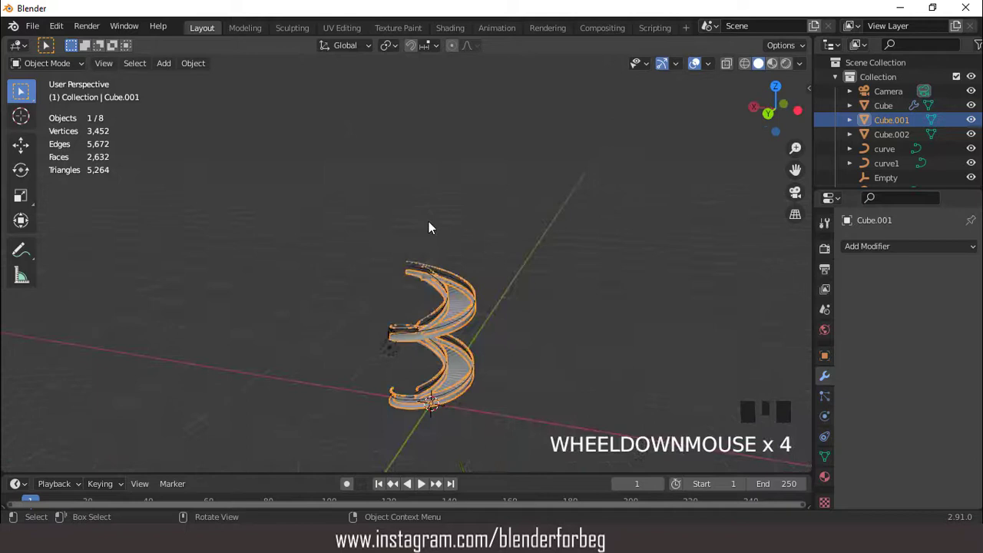
From front view, add a 16-segment UV sphere at the origin scaled to 0.291.
key("ctrl+KP_2")
key("ctrl+KP_2")
scroll("up", 3)
key("KP_1")
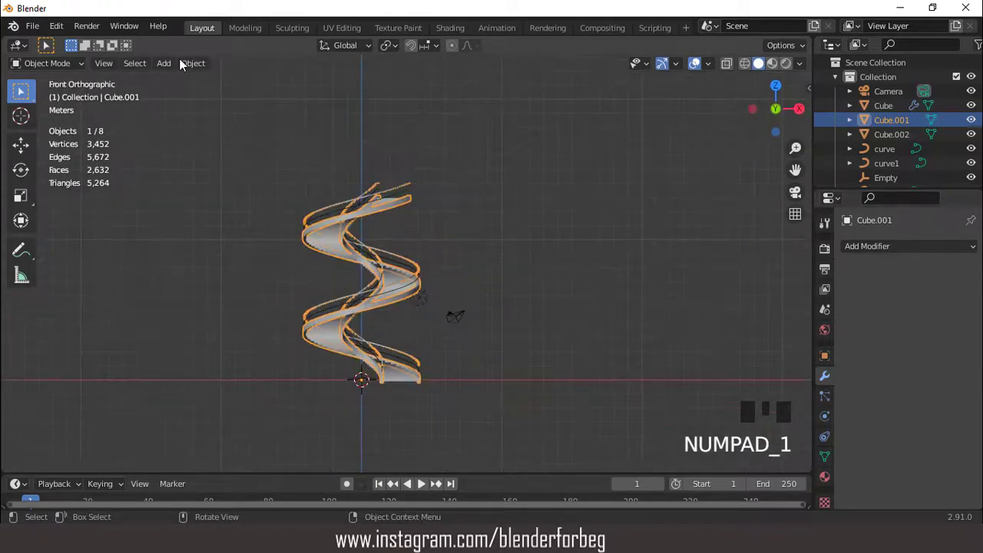
left_click_drag(172, 62, 467, 421)
key("s")
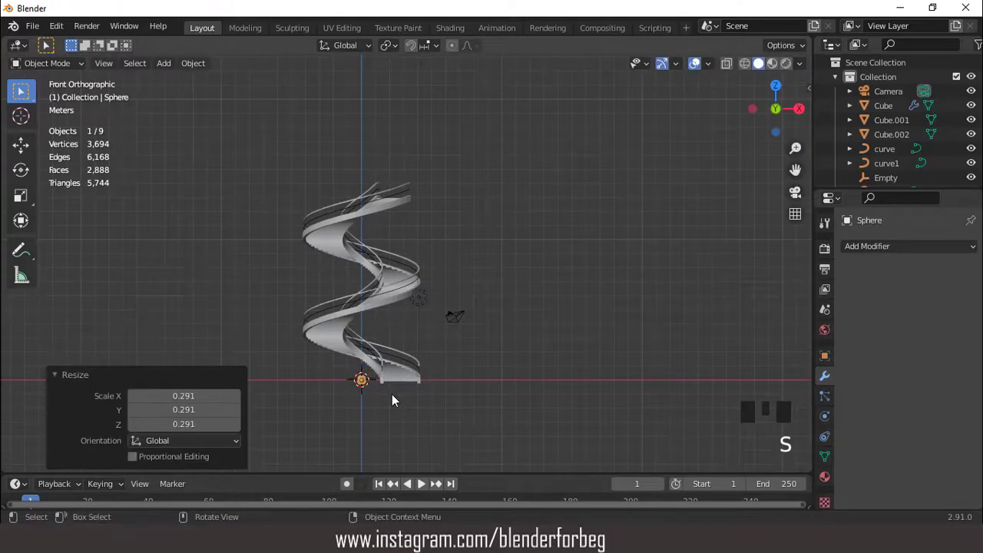
In local view, raise the sphere 0.606 m along Z and apply all its transforms.
key("KP_Divide")
scroll("down", 3)
key("s")
right_click(451, 254)
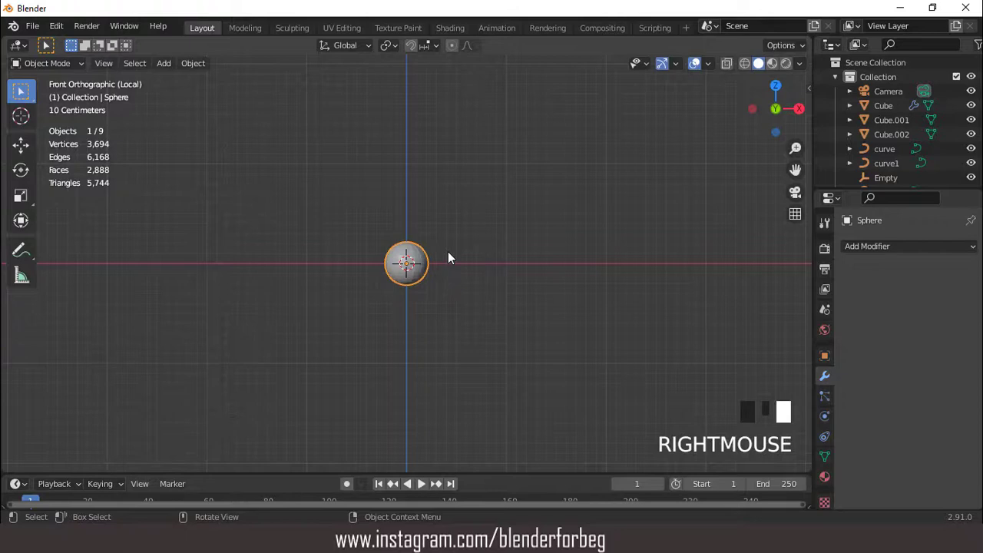
key("g")
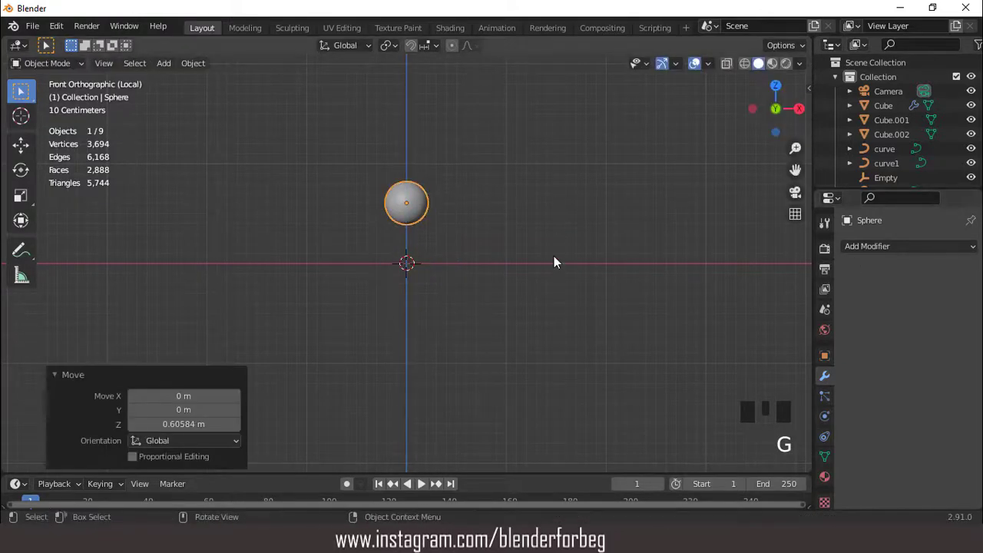
key("ctrl+a")
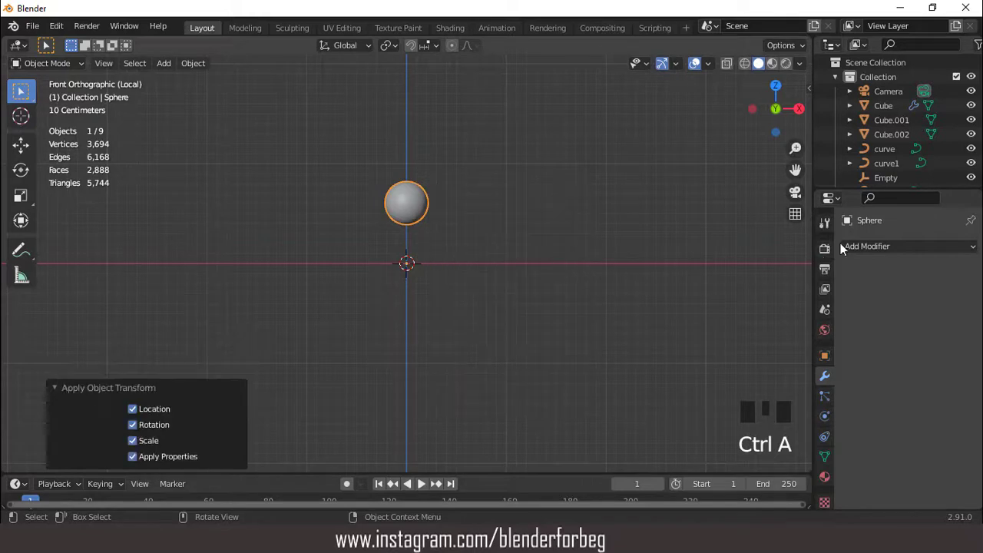
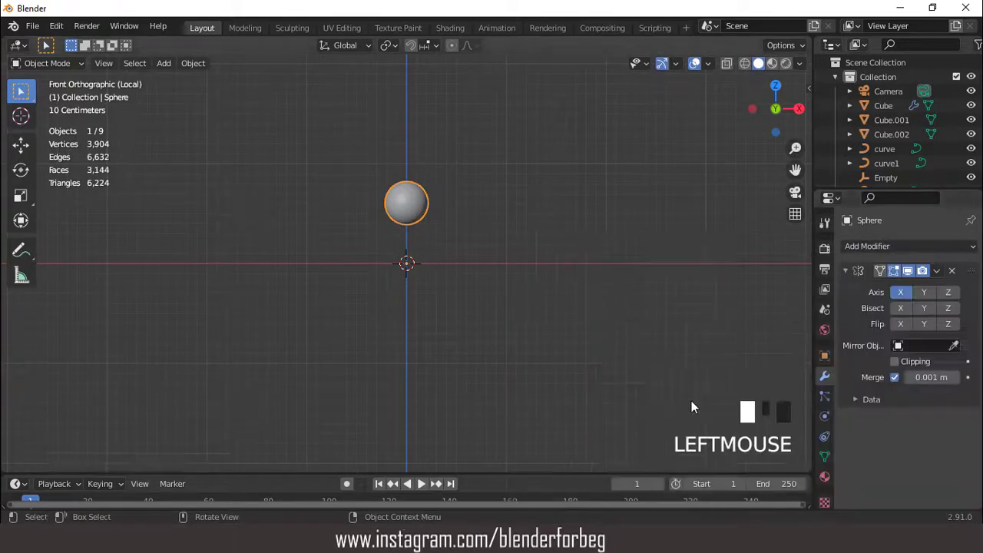
Mirror the sphere along the Z axis and scale and shift its mesh into a two-bulb post.
left_click_drag(940, 307, 926, 328)
left_click(894, 363)
key("Tab")
key("a")
key("s")
scroll("up", 3)
key("g")
scroll("up", 3)
key("Tab")
Select the sphere's bottom pole faces and delete the bottom cap.
left_click_drag(433, 222, 443, 197)
scroll("up", 3)
key("Tab")
left_click_drag(432, 157, 433, 168)
scroll("up", 3)
key("3")
left_click(410, 97)
key("ctrl+KP_Add")
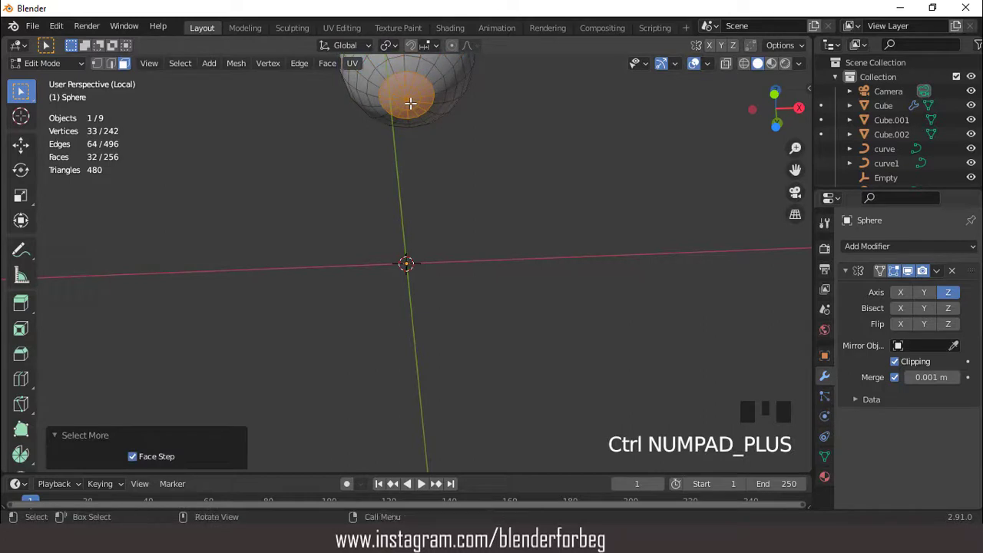
key("x")
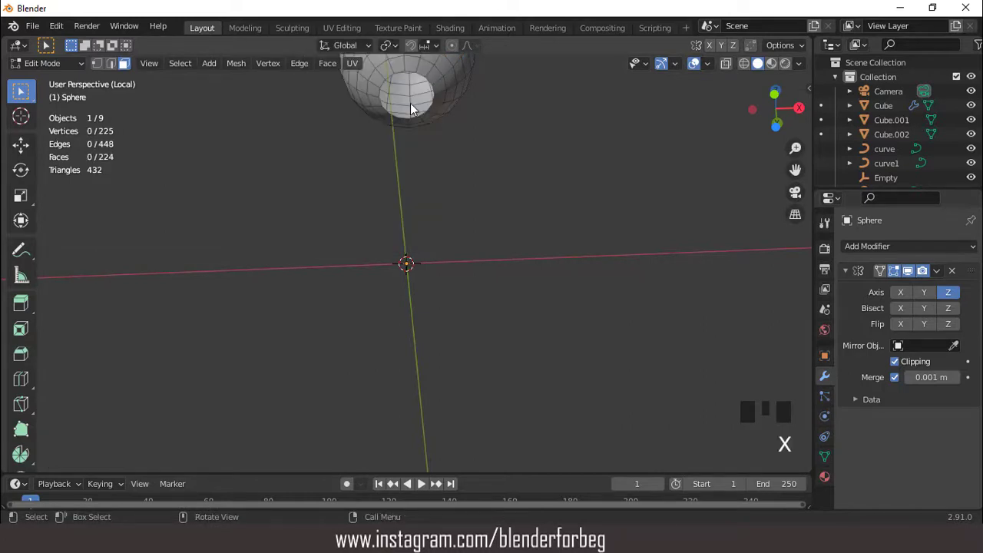
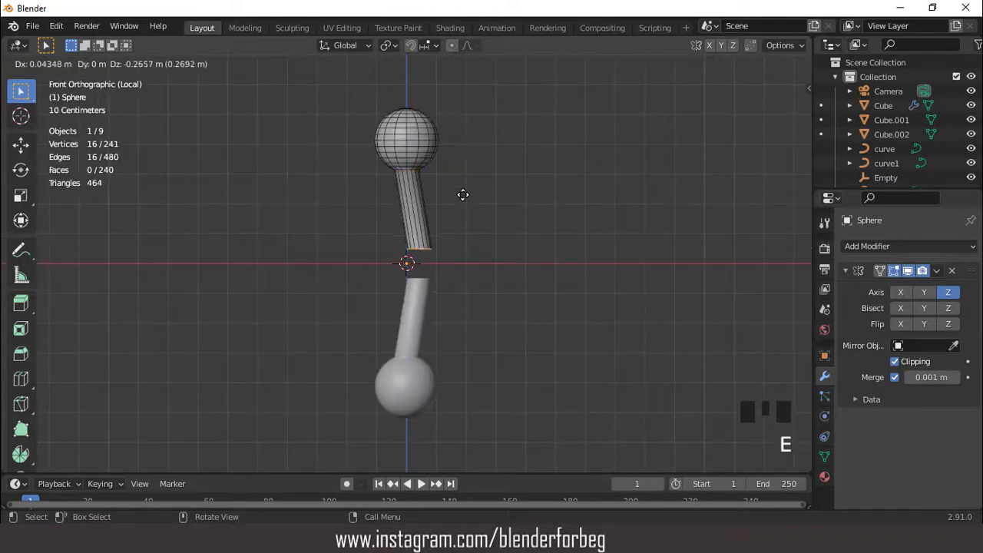
Extrude the opening down 0.179 m into a vertical rod and scale the rod section.
key("g")
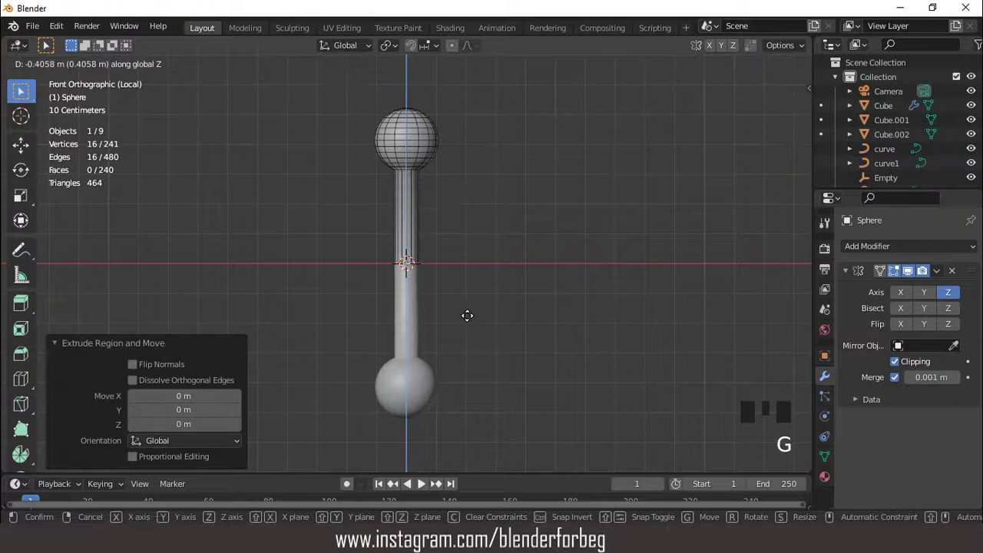
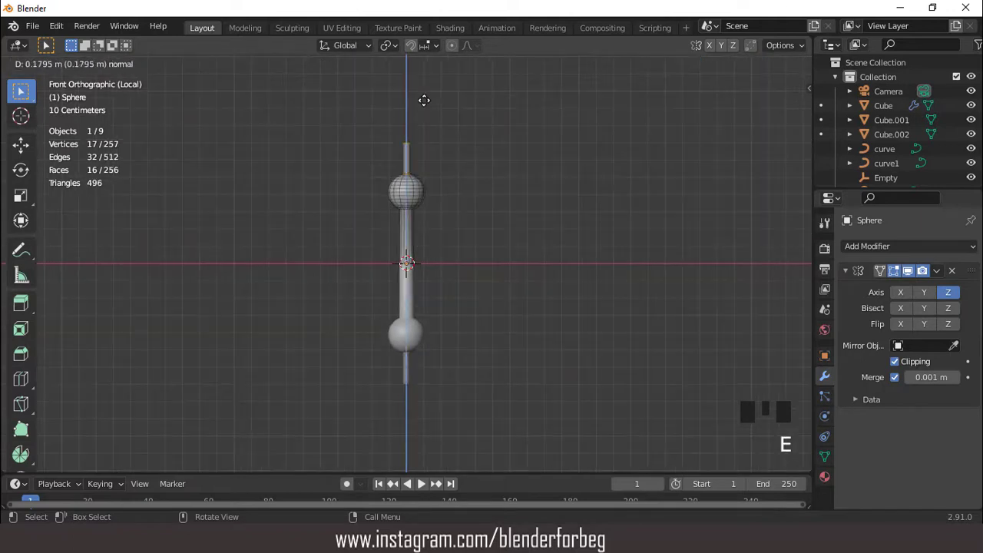
scroll("up", 3)
scroll("down", 3)
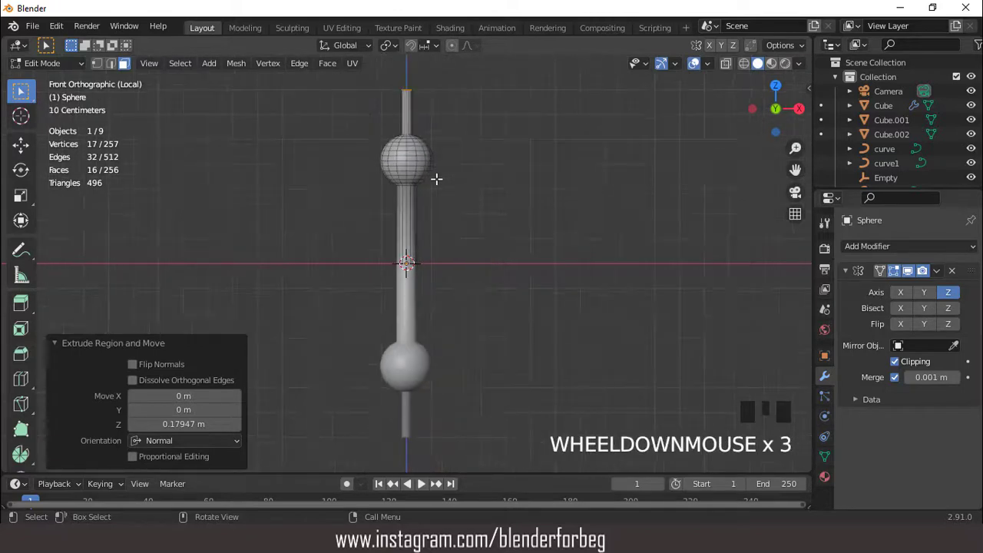
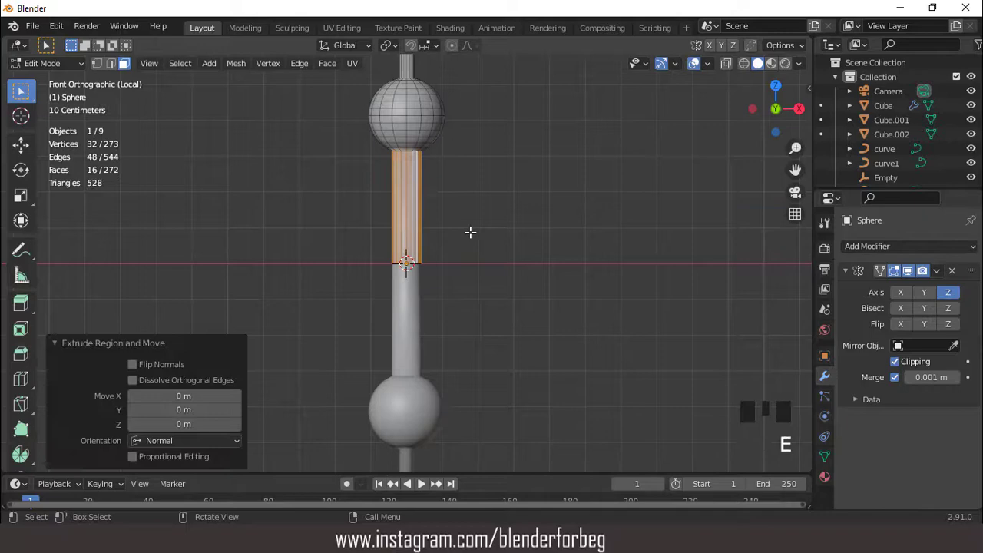
key("s")
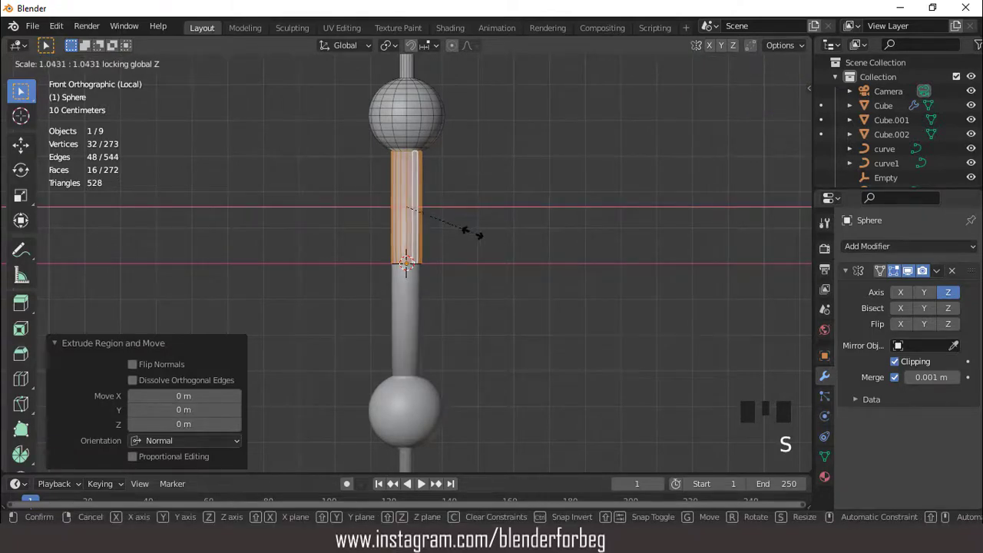
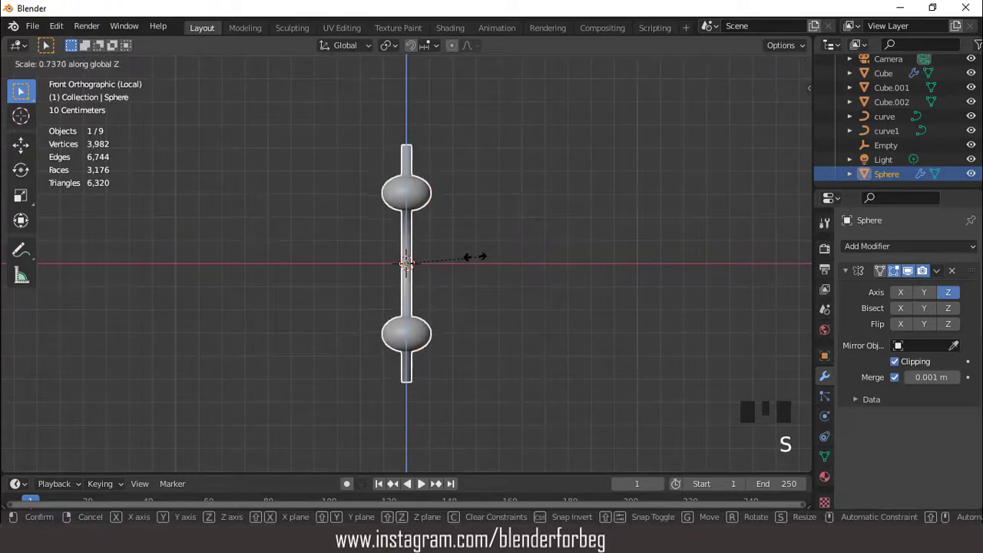
Leave local view, return to the whole staircase and select the guide curve curve1.
left_click_drag(938, 278, 422, 226)
scroll("down", 3)
key("shift+d")
scroll("down", 3)
key("KP_Divide")
left_click_drag(477, 229, 391, 289)
scroll("up", 3)
left_click(374, 292)
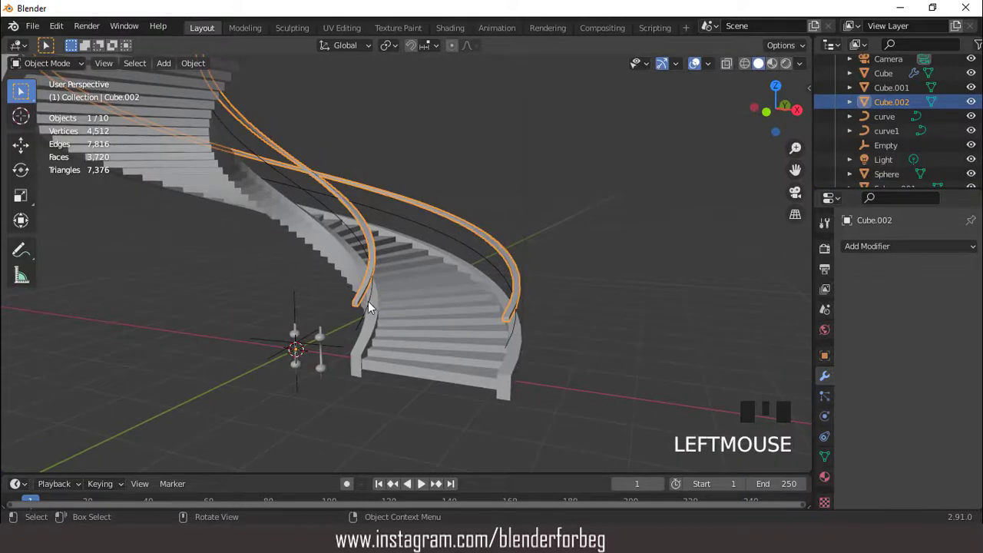
left_click(371, 304)
left_click(829, 353)
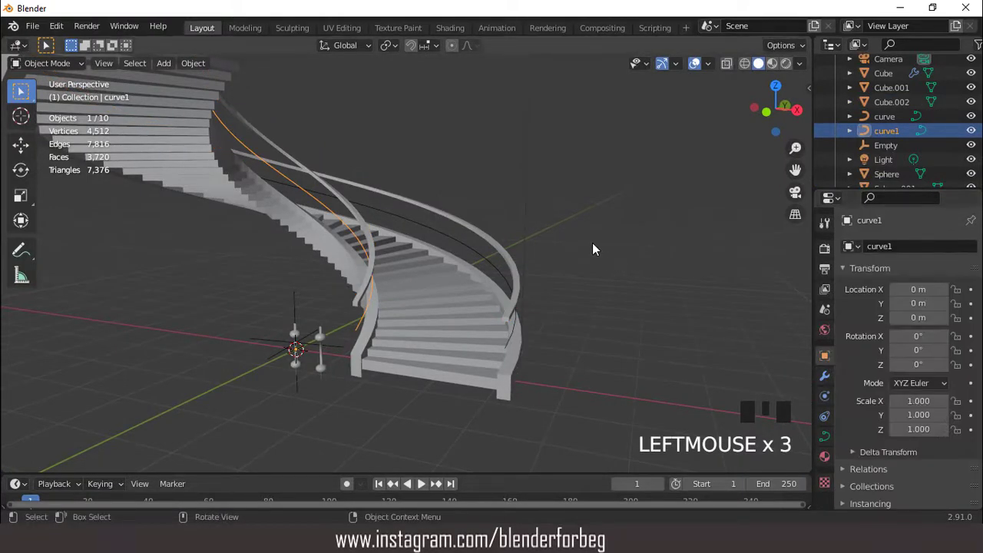
Apply all transforms to curve1 and then to the other guide curve.
scroll("down", 3)
left_click_drag(546, 249, 496, 268)
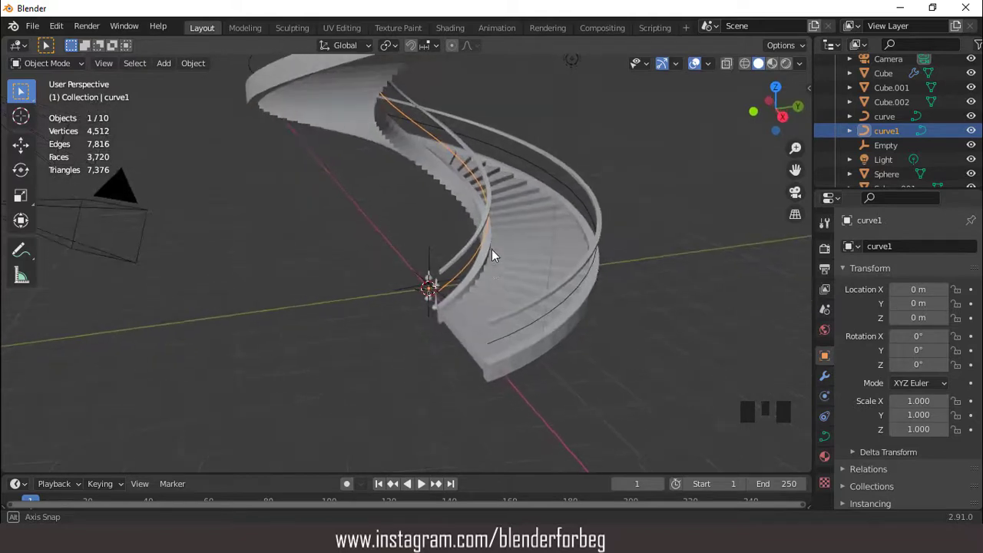
scroll("down", 3)
middle_click(509, 269)
left_click_drag(492, 254, 465, 236)
scroll("up", 3)
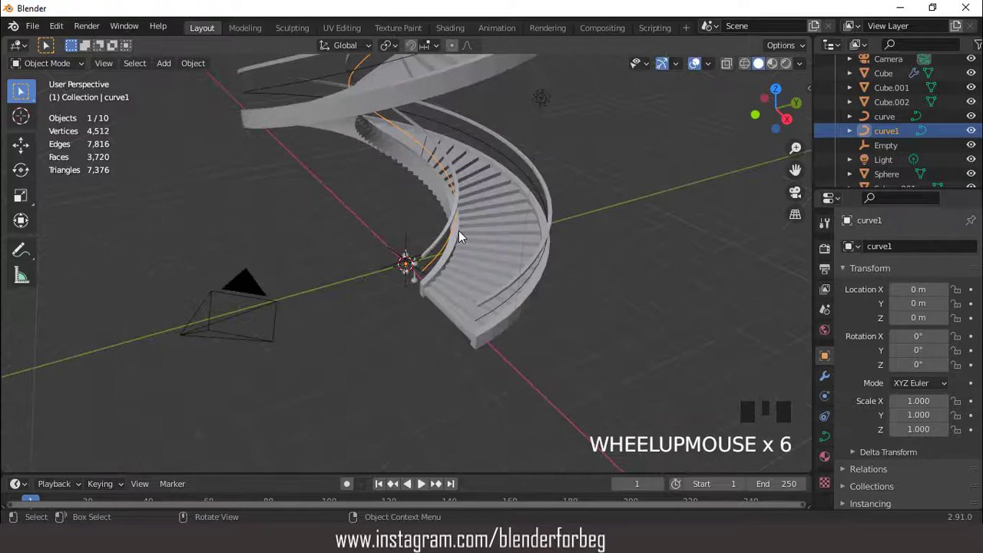
key("ctrl+a")
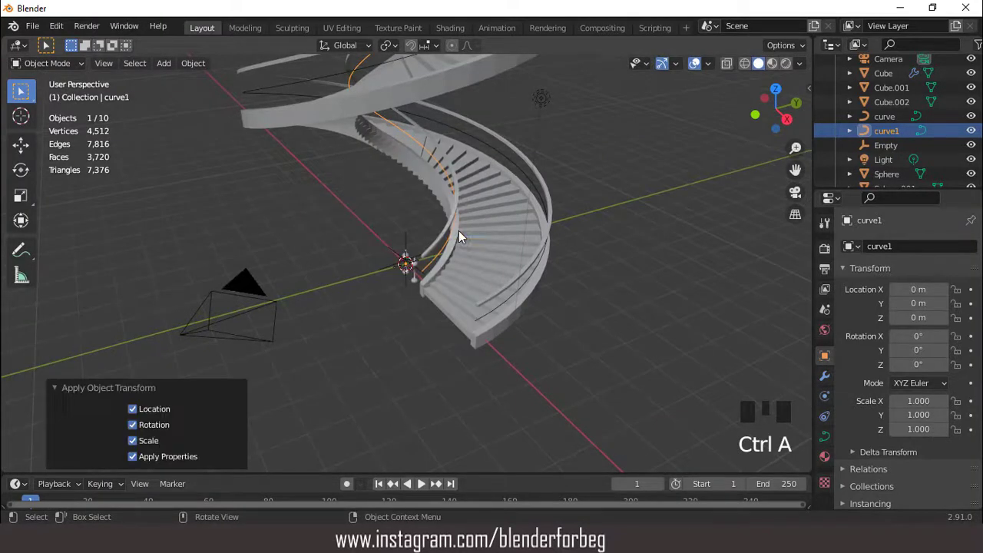
left_click_drag(491, 276, 504, 320)
left_click_drag(503, 319, 506, 287)
scroll("up", 3)
key("ctrl+a")
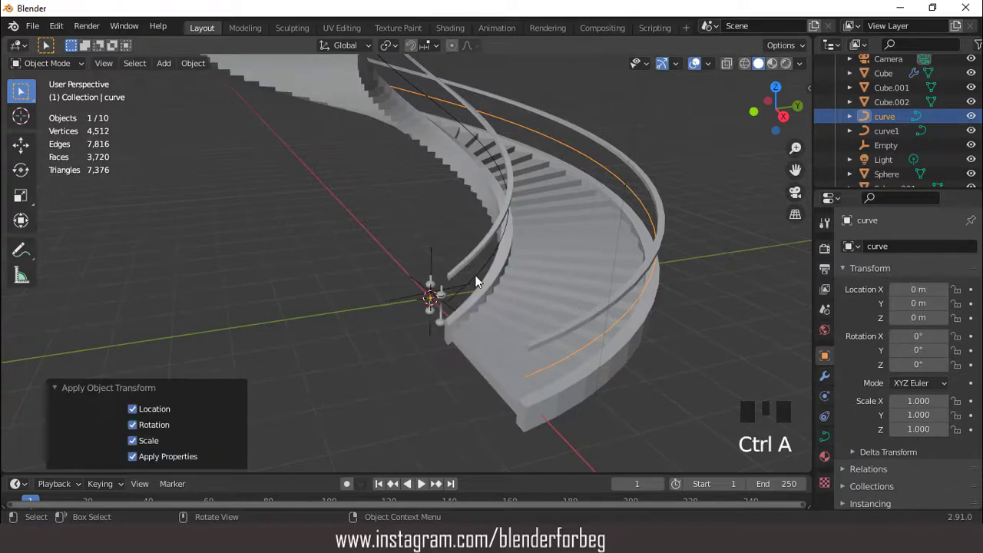
Hide the camera and select the Sphere baluster ready for a new modifier.
left_click(477, 276)
left_click_drag(490, 292, 315, 287)
left_click(315, 287)
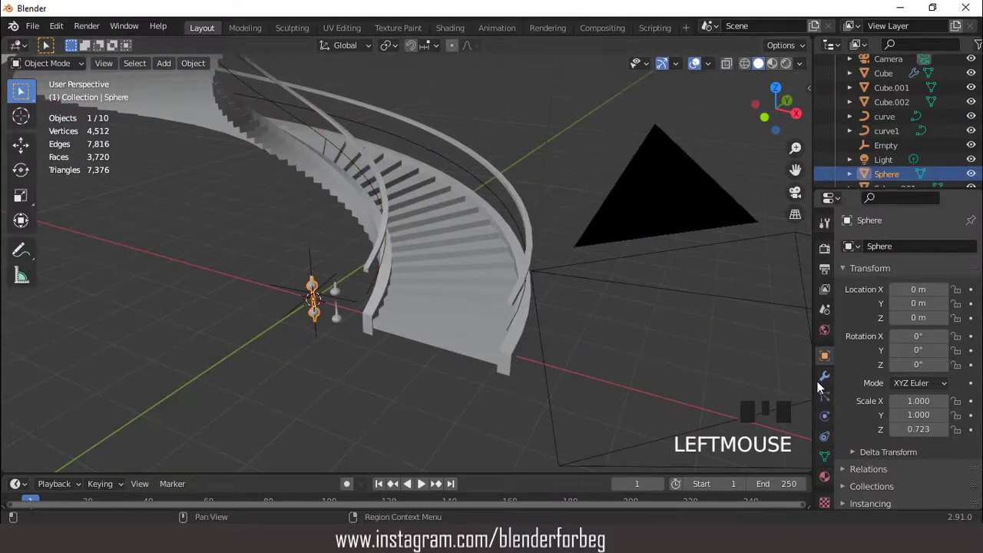
left_click(825, 378)
left_click(701, 258)
key("h")
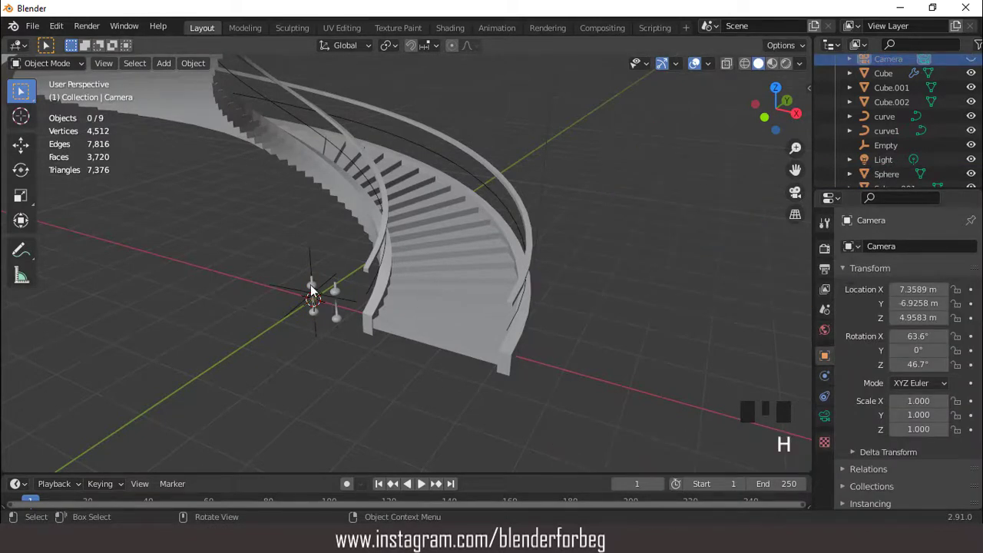
left_click(316, 283)
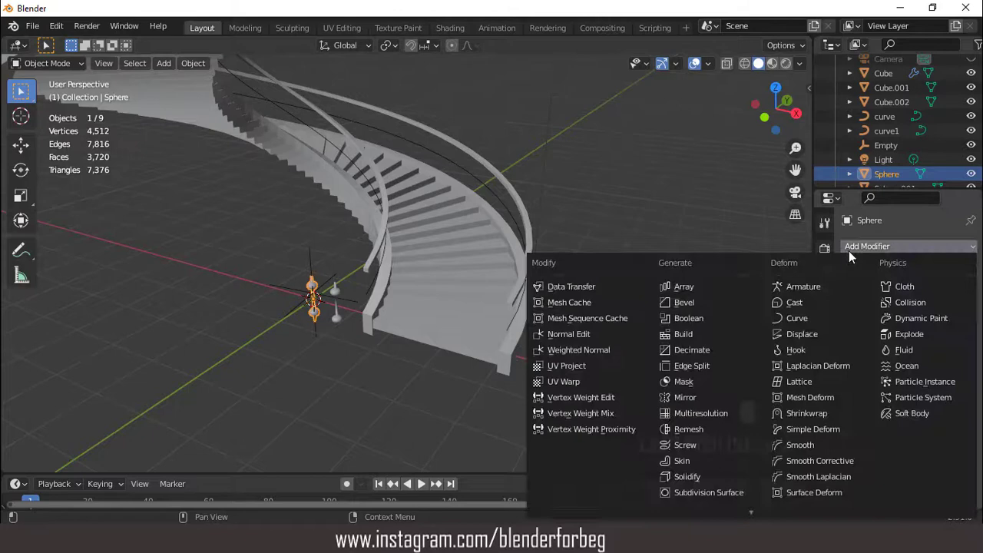
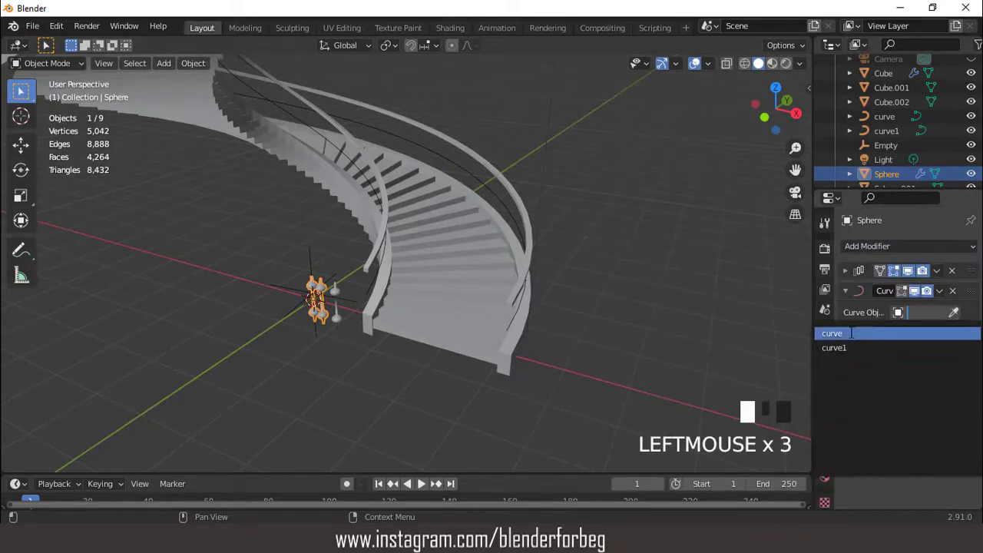
Orbit around the staircase to check the baluster bent along the curve path.
scroll("down", 3)
scroll("down", 3)
left_click_drag(467, 270, 453, 210)
scroll("up", 3)
scroll("down", 3)
left_click_drag(449, 193, 473, 195)
scroll("down", 3)
middle_click(475, 177)
scroll("up", 3)
left_click_drag(448, 190, 465, 194)
scroll("down", 3)
left_click_drag(456, 199, 459, 213)
scroll("up", 3)
Select the helix curve and enter Edit Mode with all its points selected.
left_click(503, 310)
scroll("down", 3)
middle_click(470, 252)
scroll("down", 3)
left_click_drag(459, 229, 472, 178)
scroll("up", 3)
key("Tab")
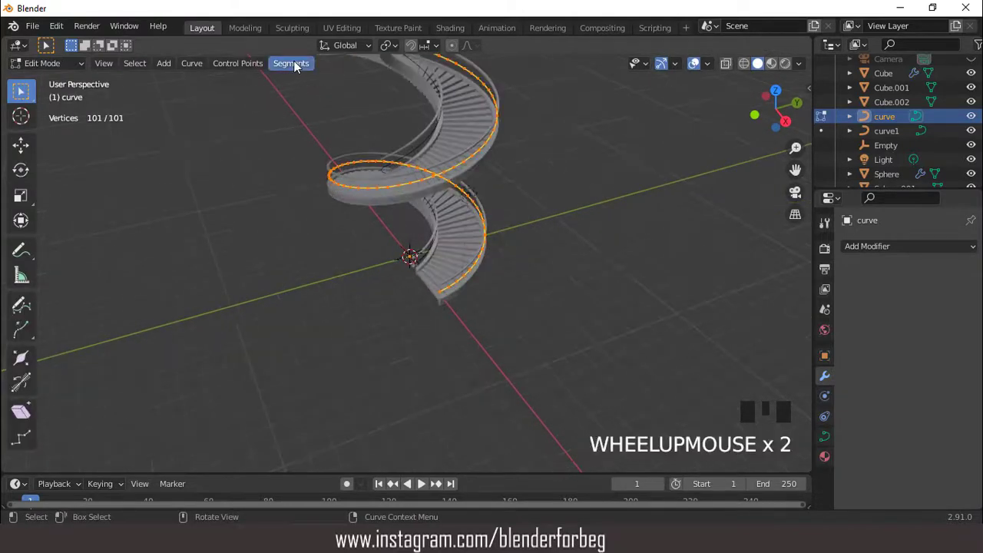
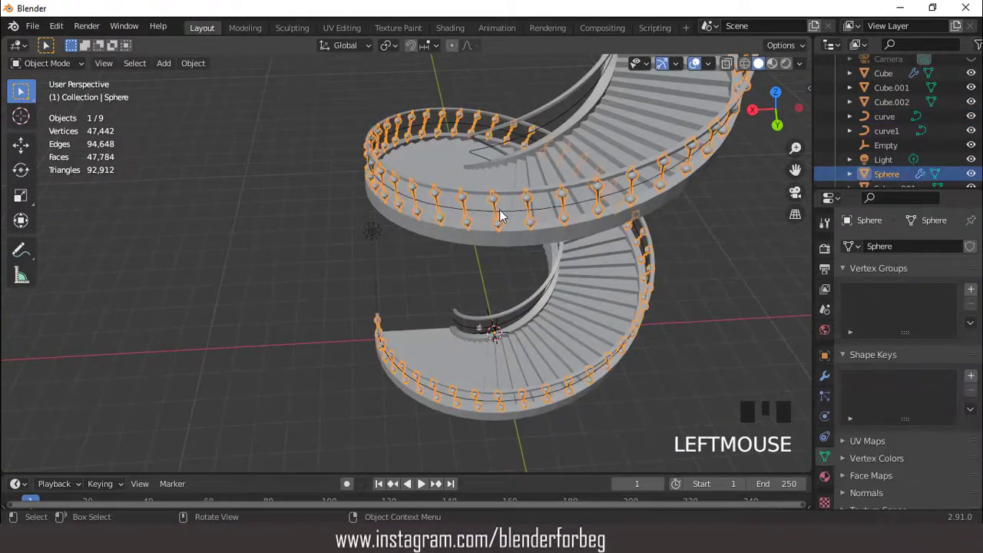
Change the baluster Array modifier Count from 82 to 79.
scroll("down", 3)
left_click_drag(513, 197, 557, 242)
scroll("down", 3)
left_click_drag(533, 196, 829, 380)
left_click(829, 380)
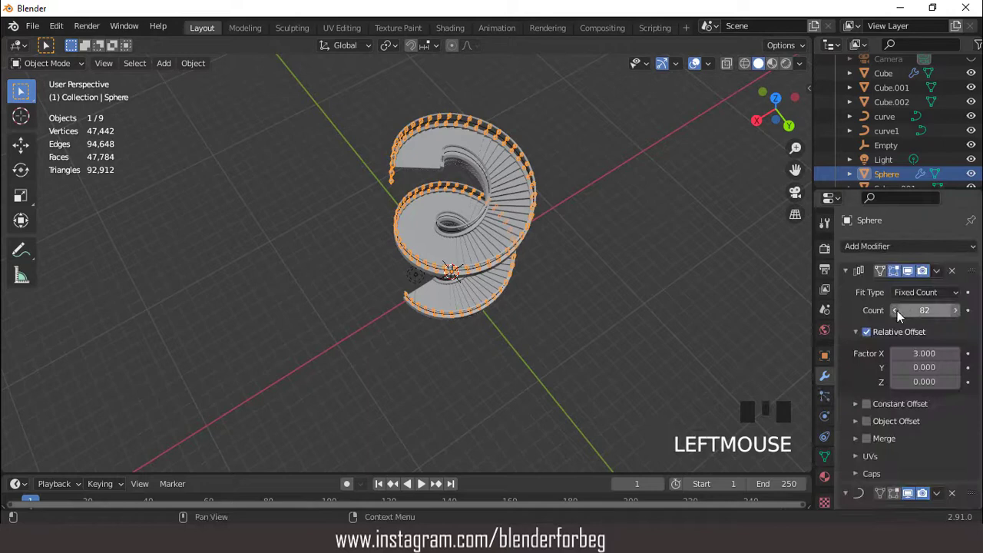
left_click_drag(900, 314, 596, 211)
left_click_drag(596, 211, 900, 315)
left_click_drag(900, 315, 514, 208)
left_click_drag(515, 207, 402, 159)
Check the top end of the baluster row in Right Orthographic view.
key("shift+b")
scroll("down", 3)
left_click_drag(455, 160, 480, 206)
scroll("down", 3)
key("ctrl+KP_2")
key("ctrl+KP_2")
key("KP_3")
key("ctrl+KP_2")
key("ctrl+KP_2")
key("shift+b")
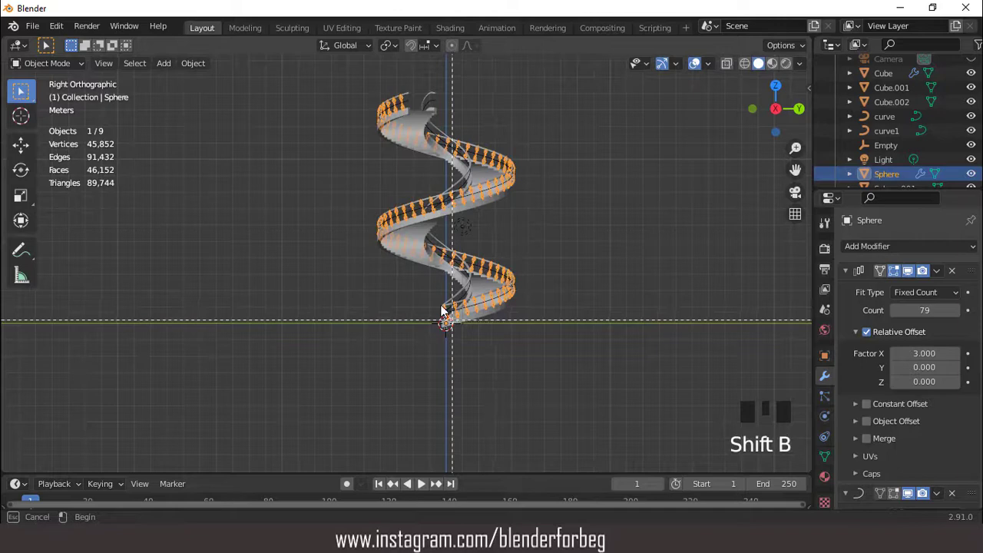
scroll("down", 3)
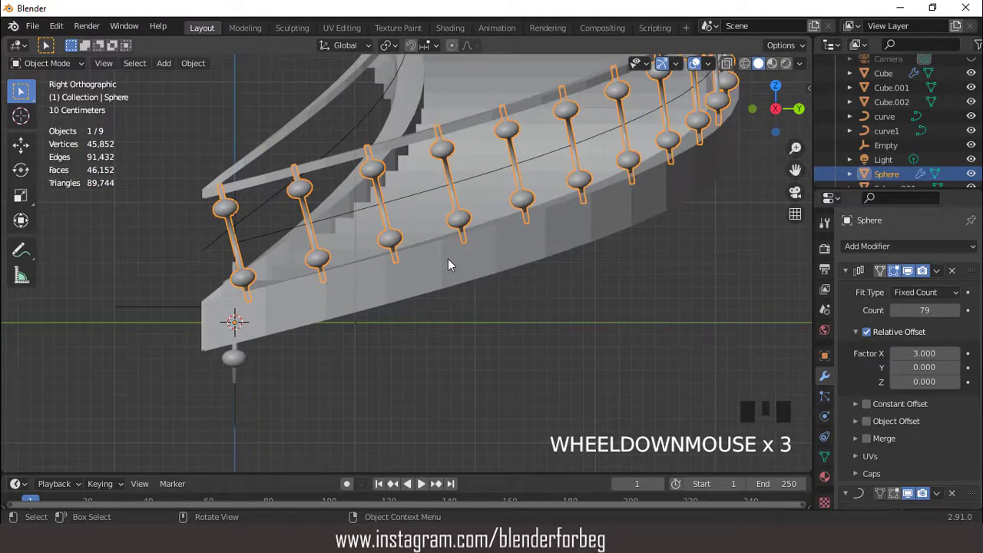
scroll("down", 3)
left_click_drag(373, 274, 391, 267)
Scale all of the baluster's vertices to about 0.91 along Z so it fits under the rail.
key("Tab")
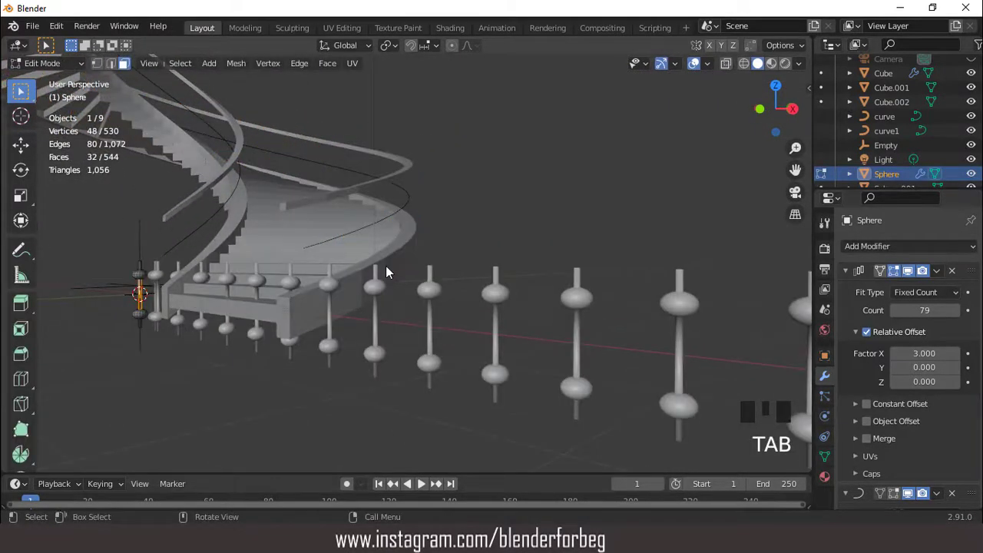
key("a")
key("s")
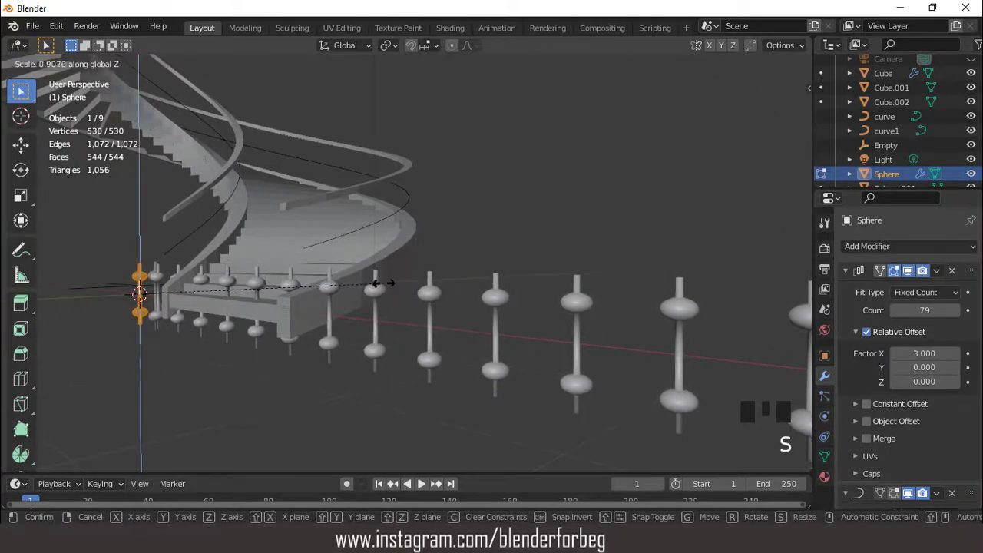
key("Tab")
left_click_drag(333, 266, 328, 209)
scroll("up", 3)
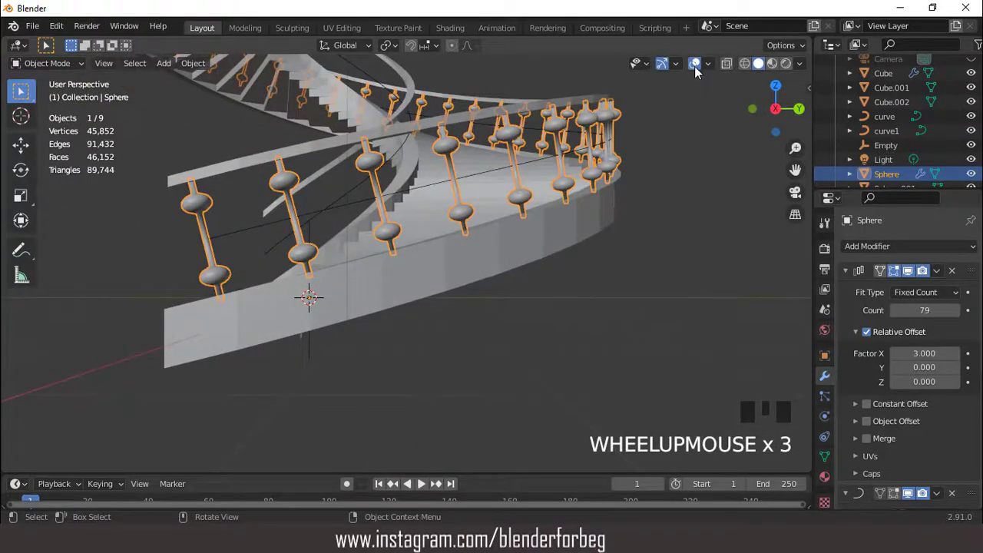
Toggle viewport overlays off to preview the 79 balusters, then back on.
left_click(696, 66)
left_click(696, 65)
left_click(696, 66)
scroll("down", 3)
left_click_drag(449, 210, 484, 196)
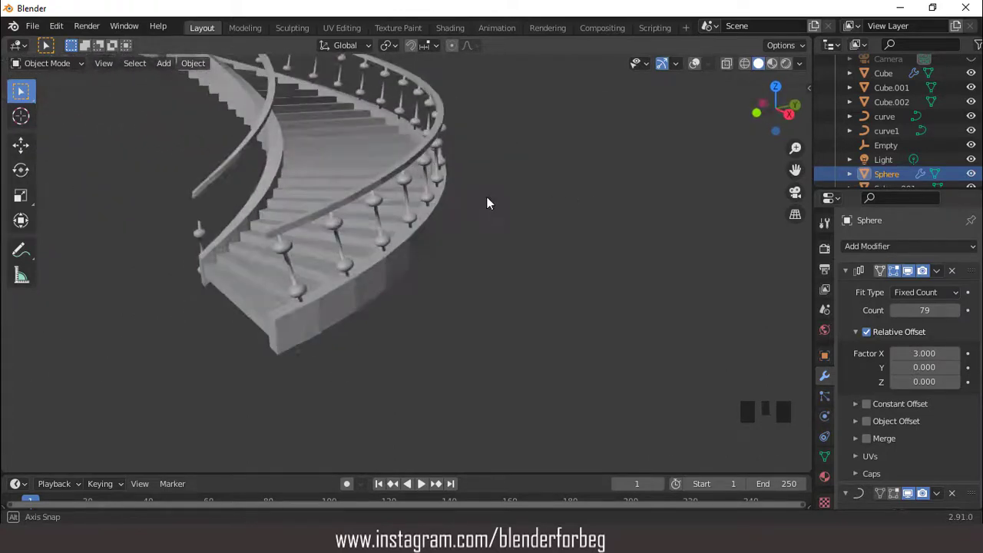
left_click(695, 67)
scroll("down", 3)
scroll("up", 3)
Orbit around the staircase to view the duplicated Sphere.001 baluster row on curve1.
left_click_drag(427, 194, 337, 211)
scroll("down", 3)
left_click_drag(368, 219, 374, 305)
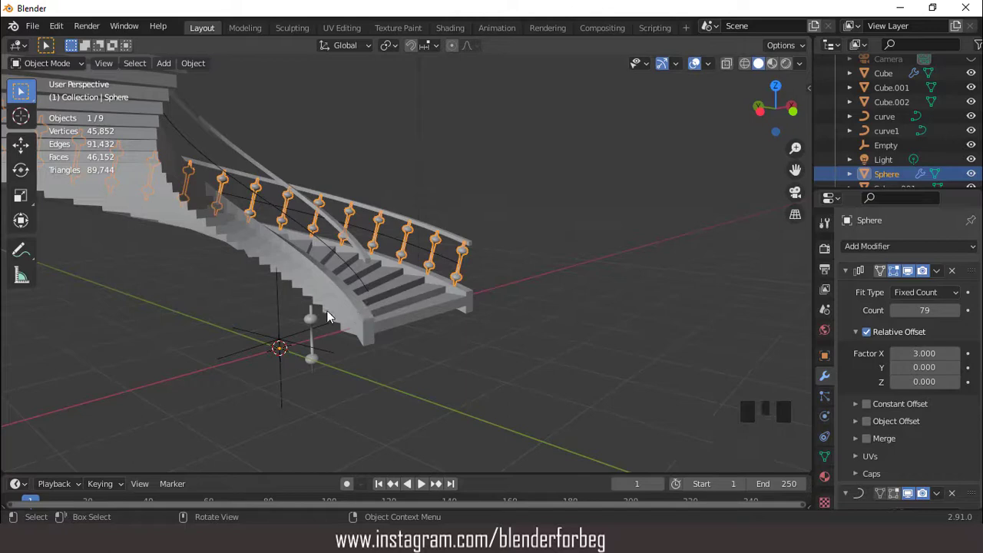
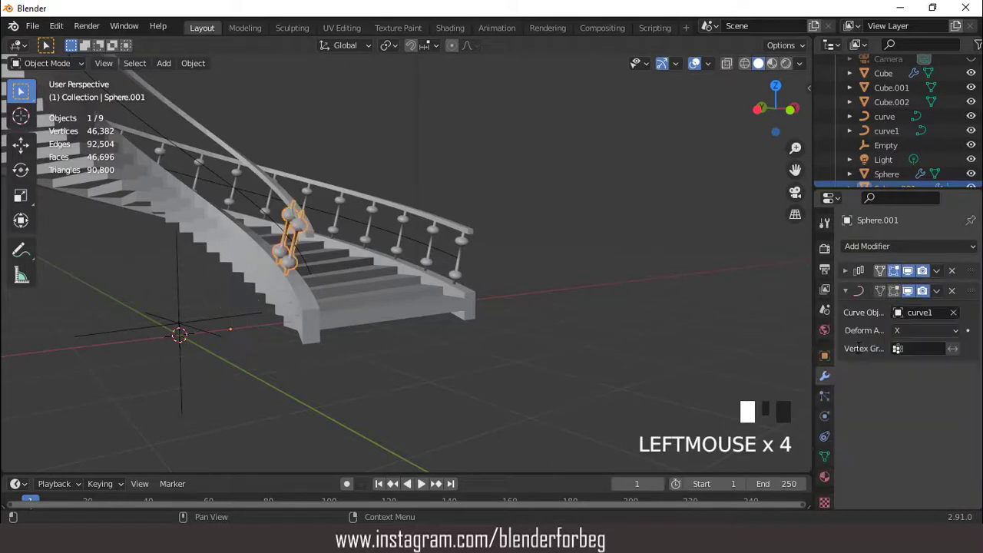
scroll("down", 3)
left_click_drag(418, 286, 449, 280)
scroll("up", 3)
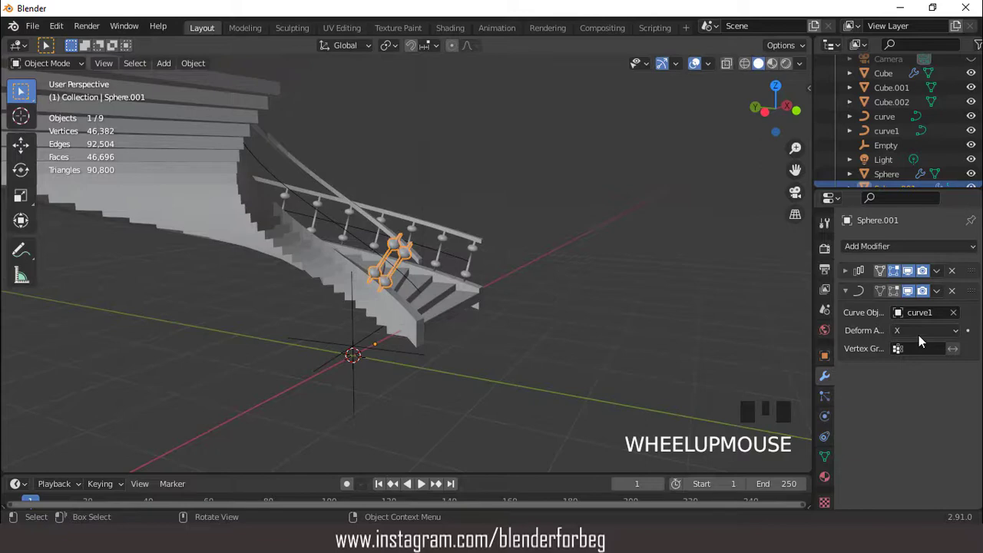
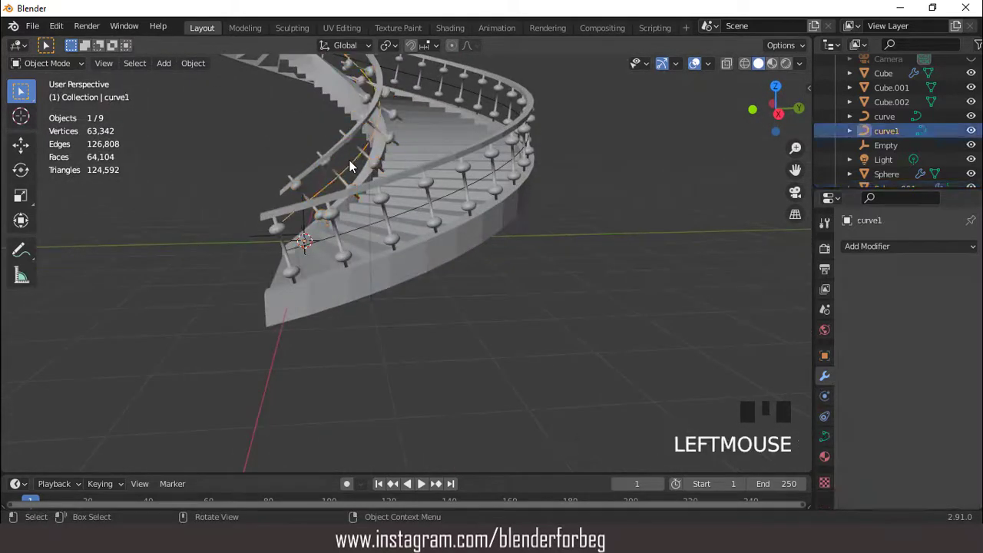
Set curve1's twisting to Z-Up so the second baluster row stands upright.
left_click(829, 436)
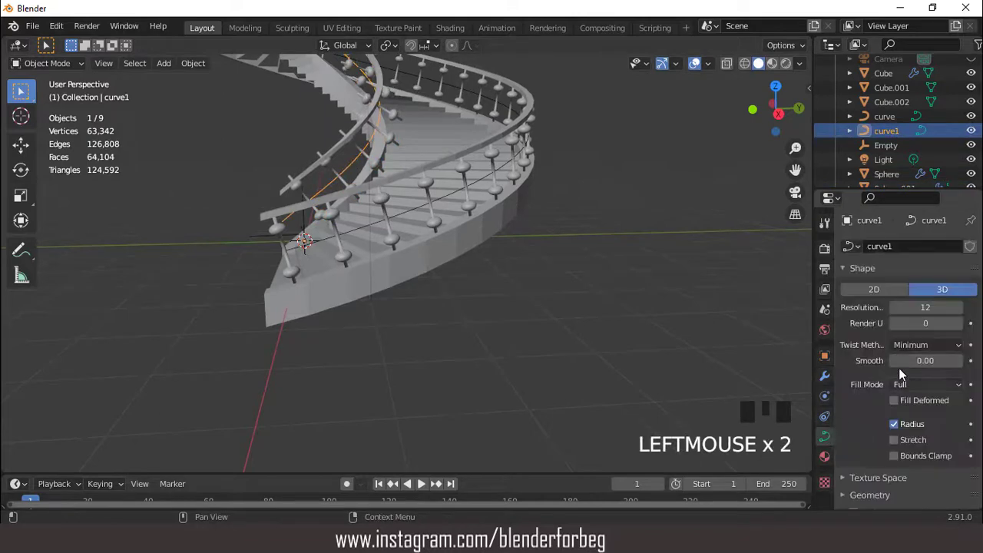
left_click_drag(899, 344, 446, 244)
scroll("down", 3)
left_click_drag(407, 195, 400, 251)
scroll("up", 3)
Scale all of Sphere.001's vertices to about 0.73 along Z.
left_click(380, 229)
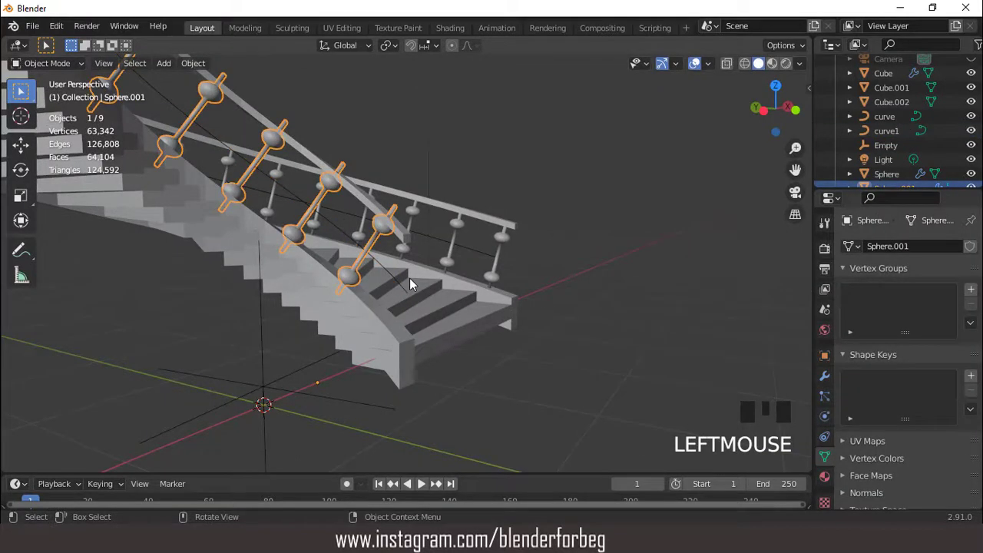
key("Tab")
key("a")
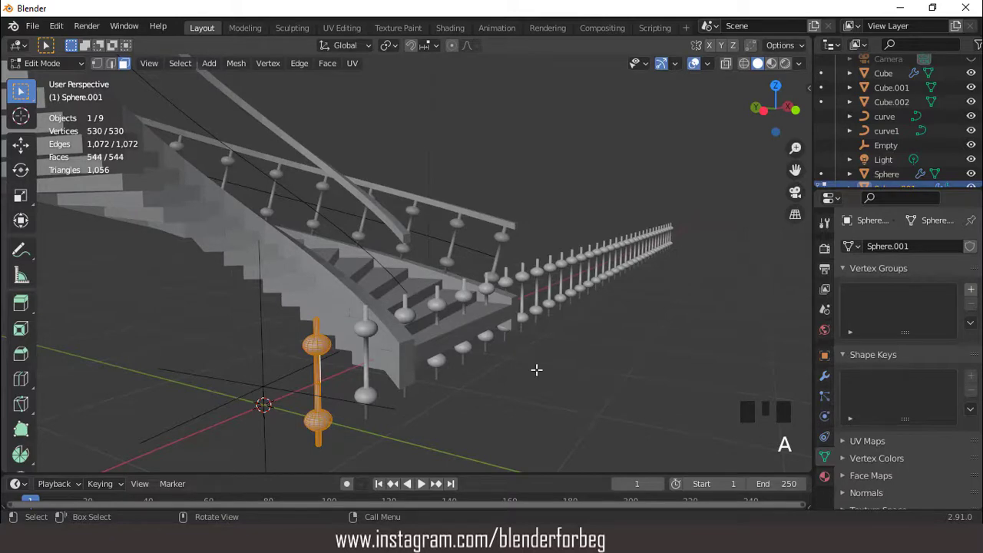
key("s")
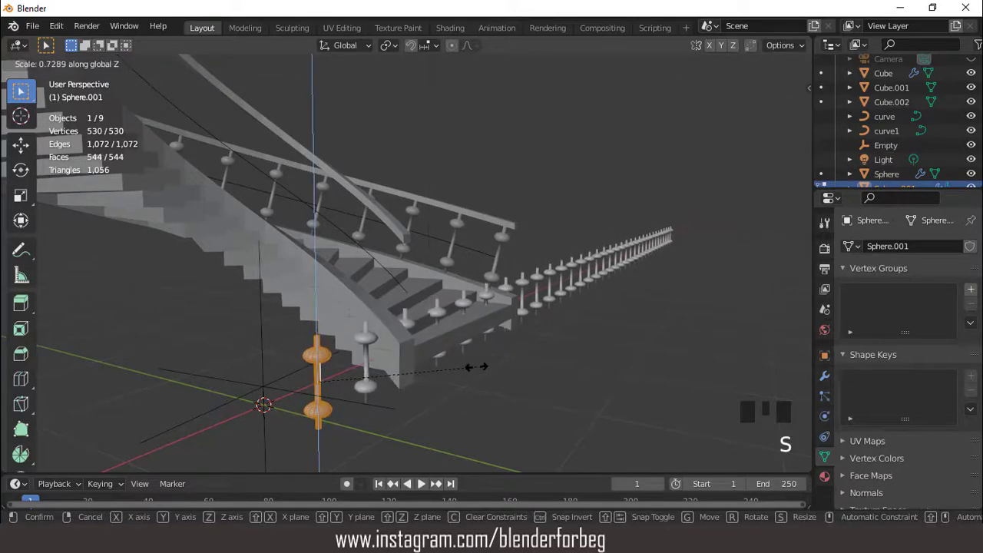
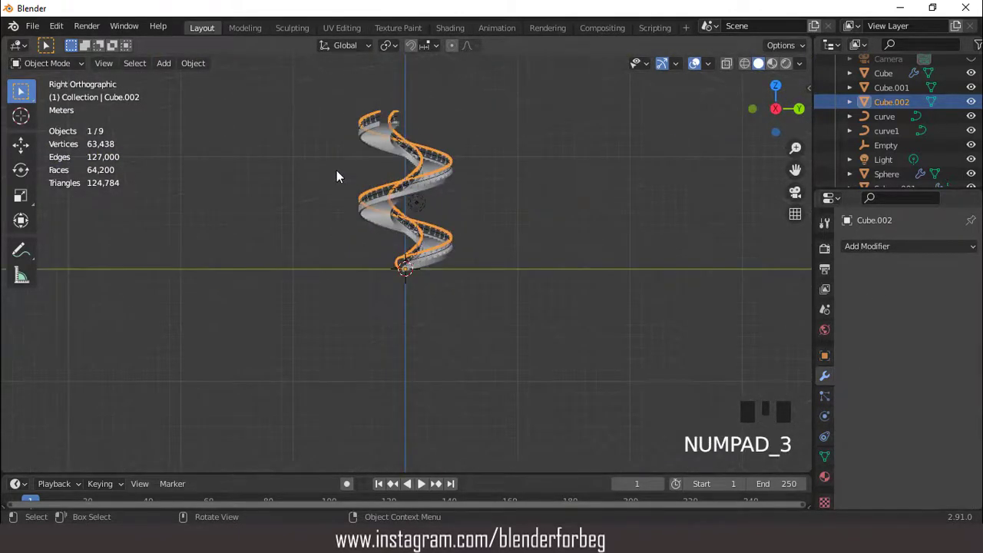
Spin the handrail's end faces 200° in 12 steps to form a loop at the stair top.
key("shift+b")
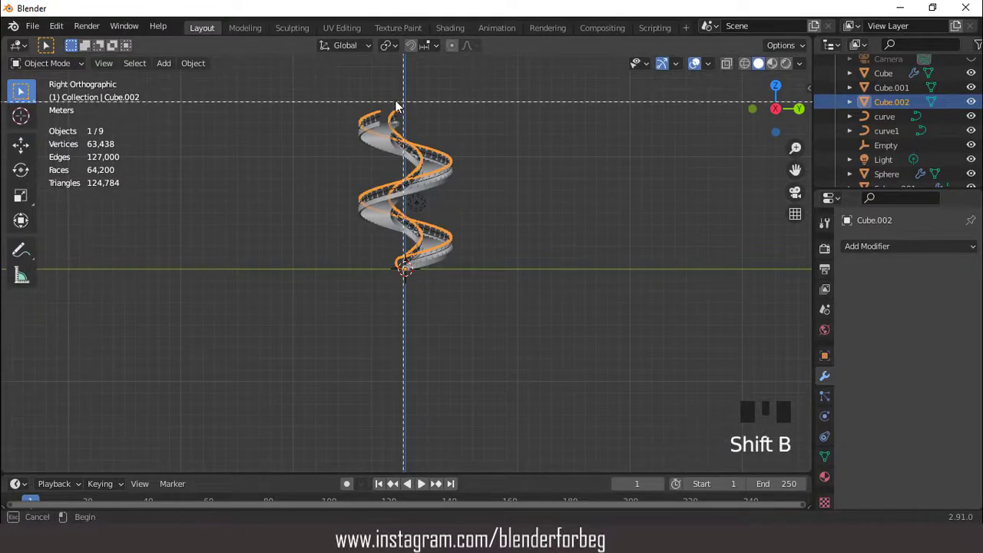
scroll("down", 3)
left_click_drag(467, 290, 450, 265)
scroll("up", 3)
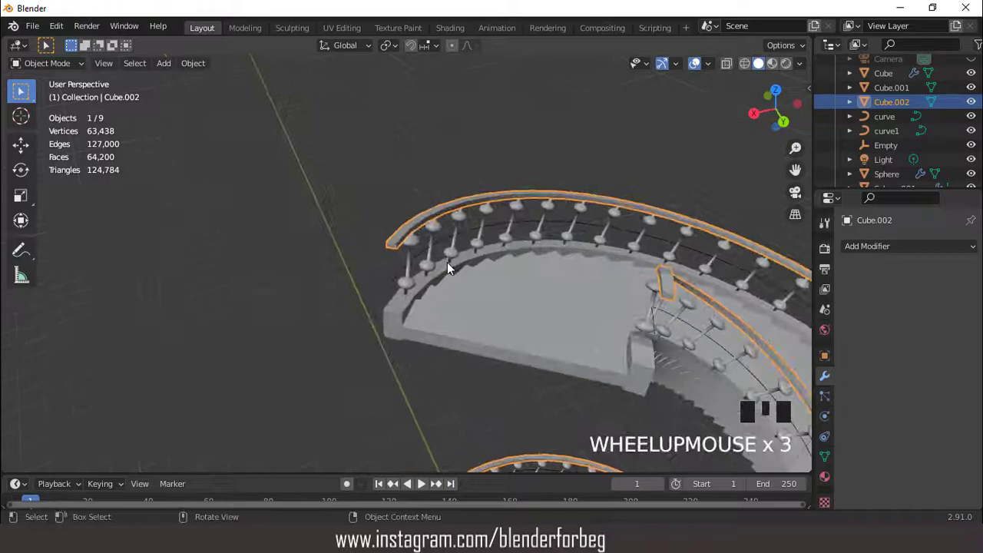
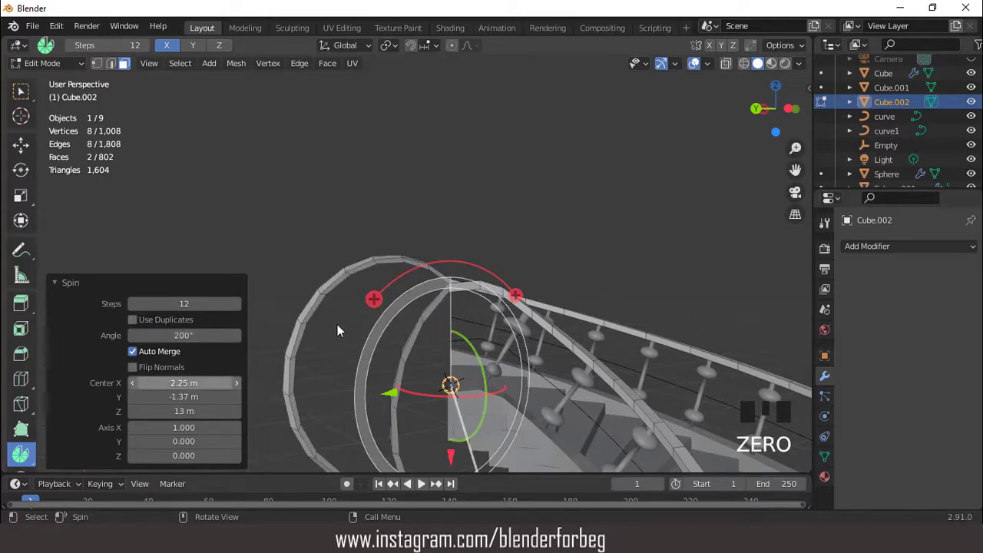
scroll("down", 3)
left_click_drag(377, 310, 458, 303)
Orbit around the spun rail loop to check it before adding a modifier.
scroll("up", 3)
left_click_drag(461, 353, 464, 346)
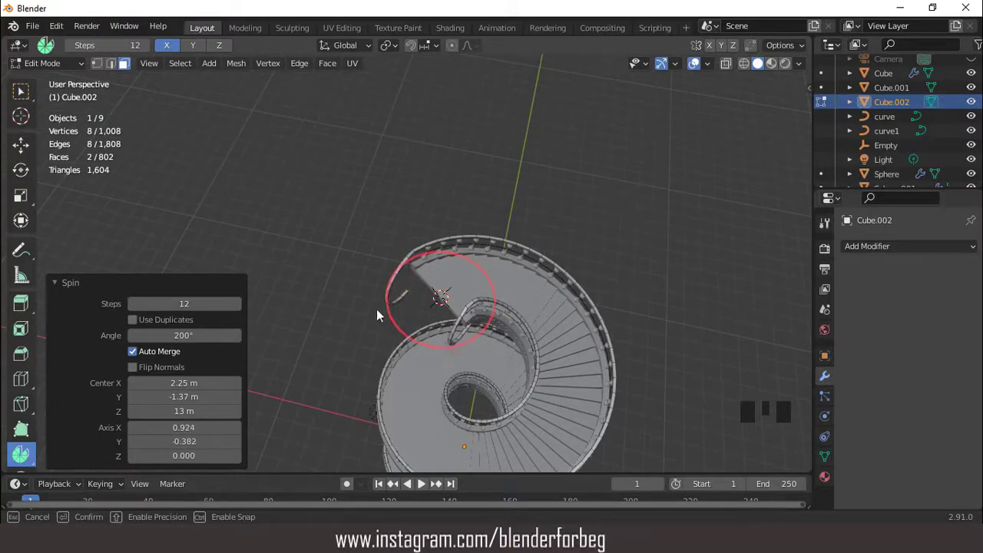
left_click_drag(434, 366, 480, 320)
scroll("up", 3)
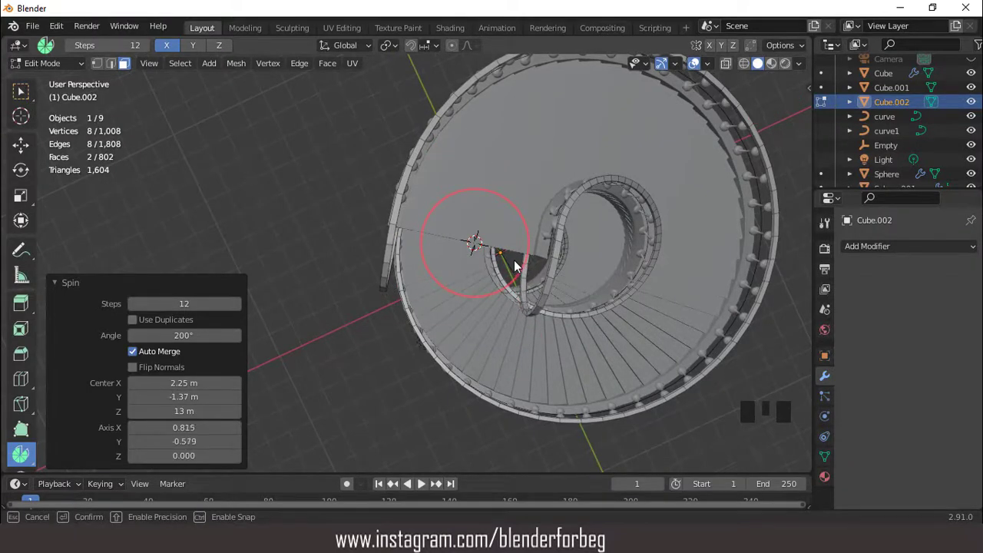
left_click_drag(475, 286, 564, 168)
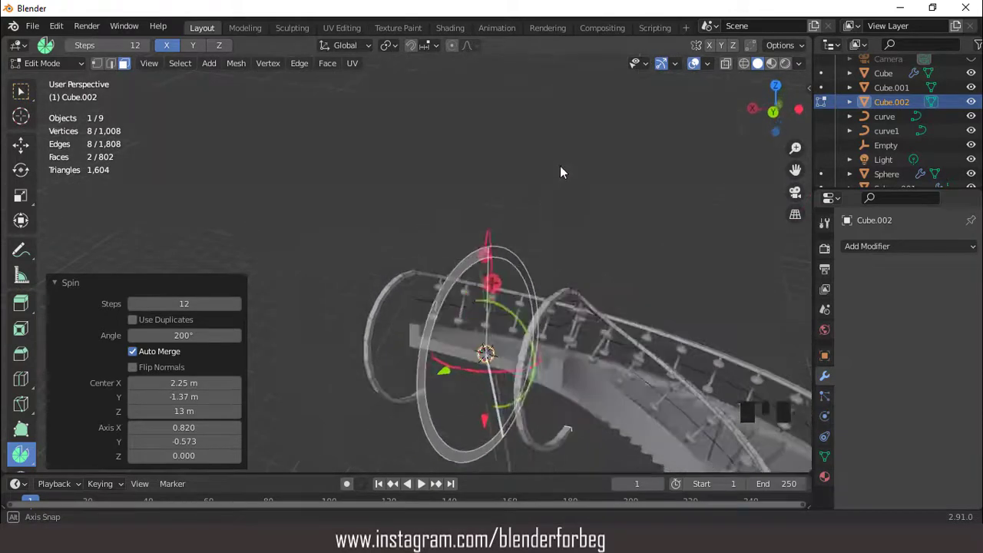
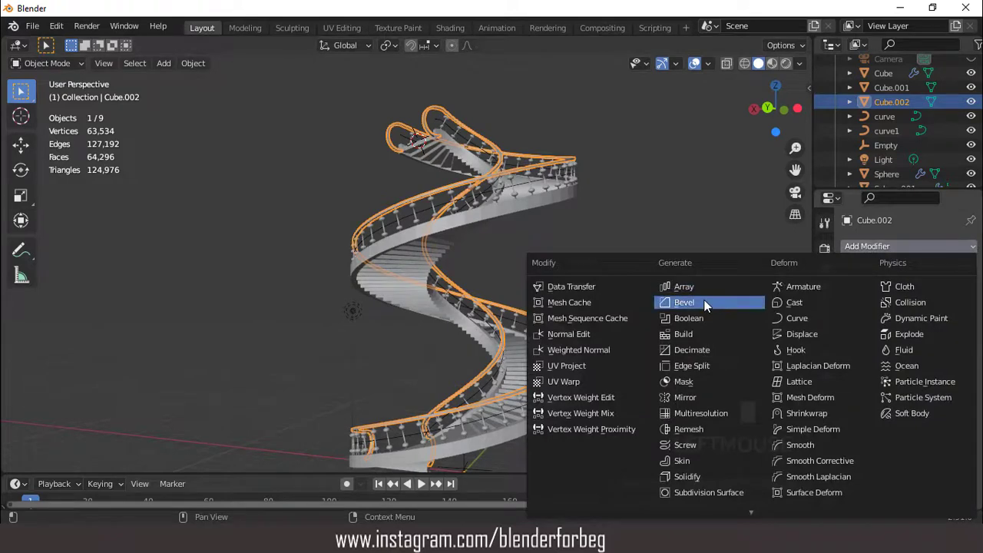
Add a Bevel modifier with Amount 0.1 m to handrail Cube.002 and apply it.
left_click(708, 302)
middle_click(522, 204)
scroll("up", 3)
left_click_drag(545, 218, 701, 64)
left_click(700, 65)
left_click(701, 64)
left_click_drag(628, 209, 560, 247)
scroll("up", 3)
Zoom out to the whole staircase and select the Sphere baluster for editing.
left_click_drag(601, 239, 588, 211)
scroll("down", 3)
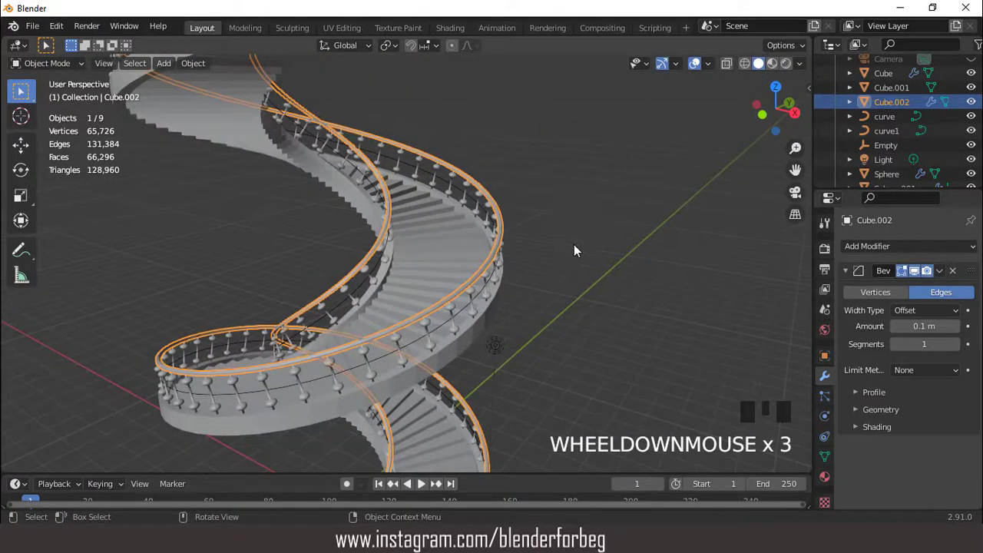
left_click_drag(944, 273, 468, 223)
scroll("down", 3)
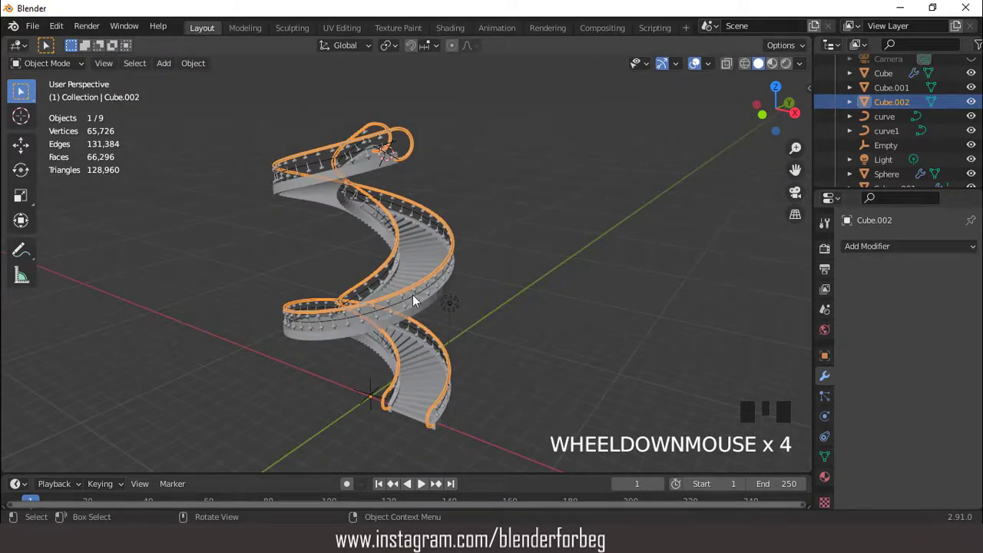
left_click(420, 301)
scroll("up", 3)
left_click(423, 302)
scroll("up", 3)
Isolate the Sphere baluster in Edit Mode and scale it slimmer with Shift+Z, keeping its height.
key("Tab")
key("KP_Decimal")
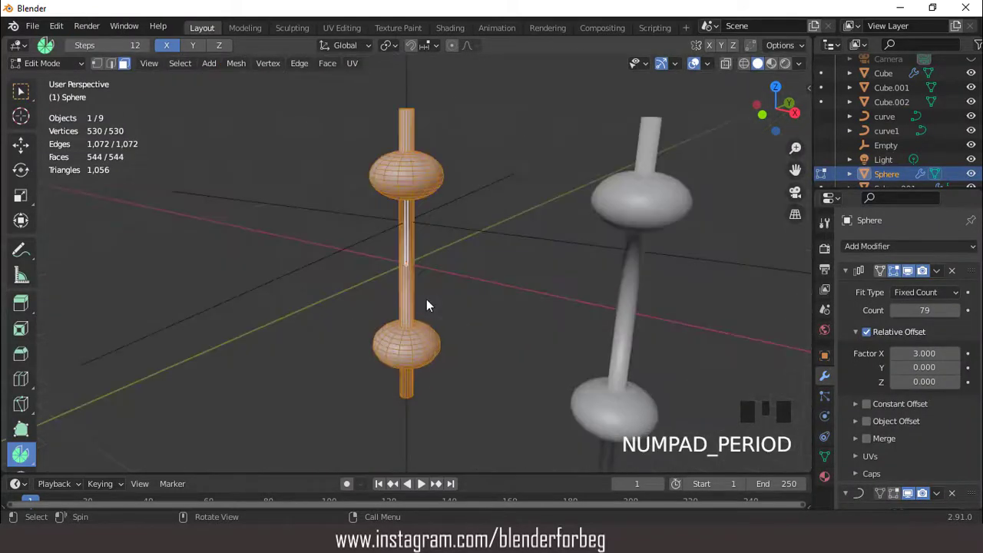
scroll("down", 3)
left_click_drag(463, 269, 501, 265)
key("s")
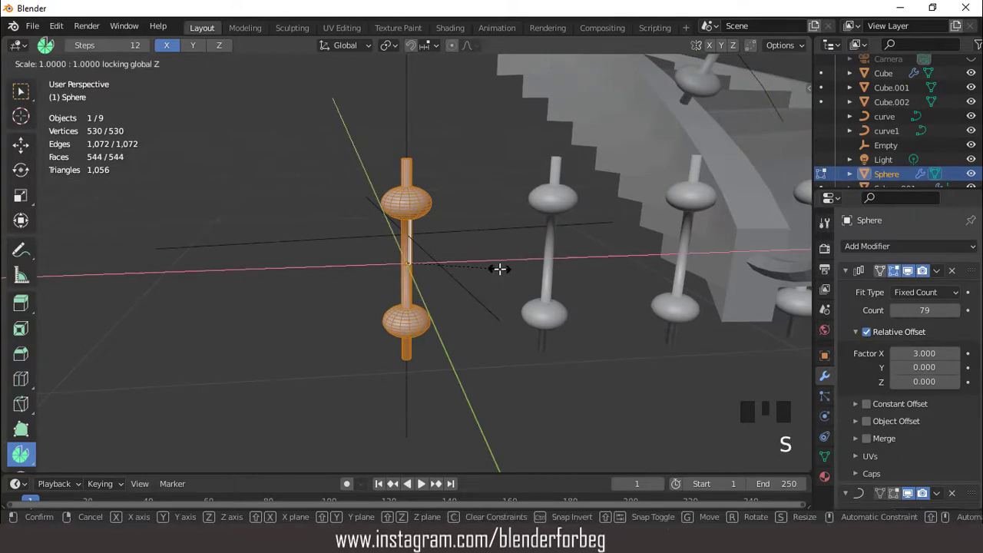
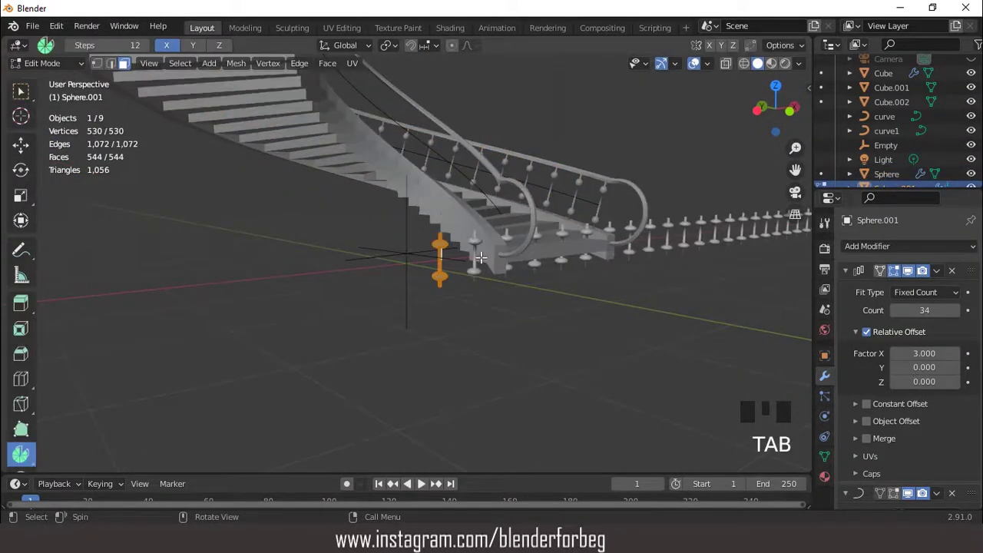
Slim the Sphere.001 baluster the same way to about 0.931 horizontally, with Array offset X at 4.
key("KP_Decimal")
key("KP_1")
key("s")
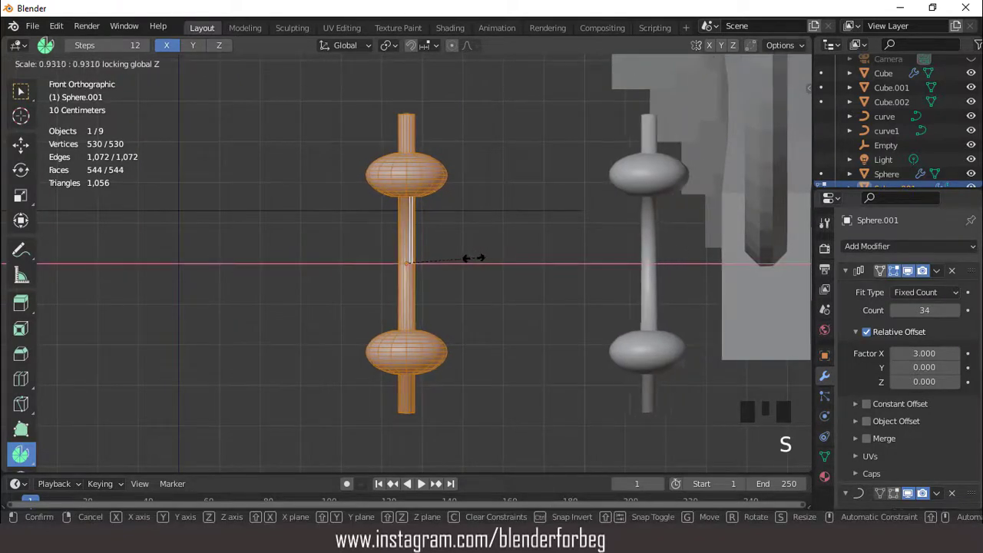
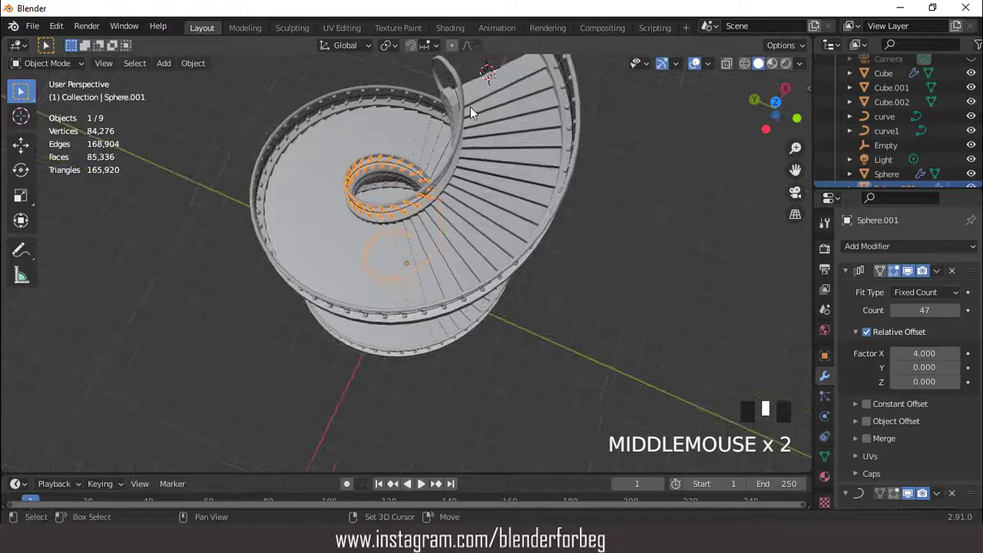
Set Sphere.001's Array count to 53 and check baluster coverage from front and side views.
key("shift+b")
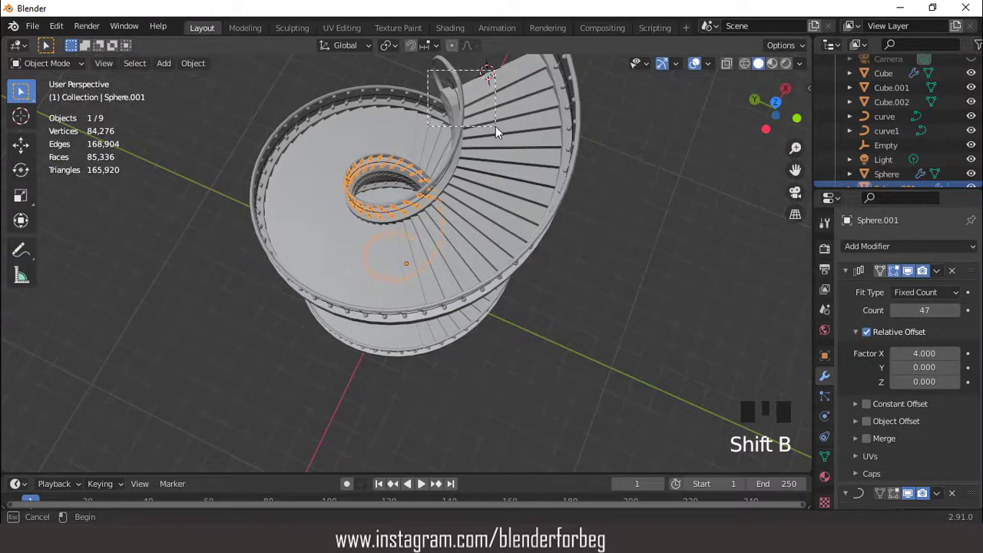
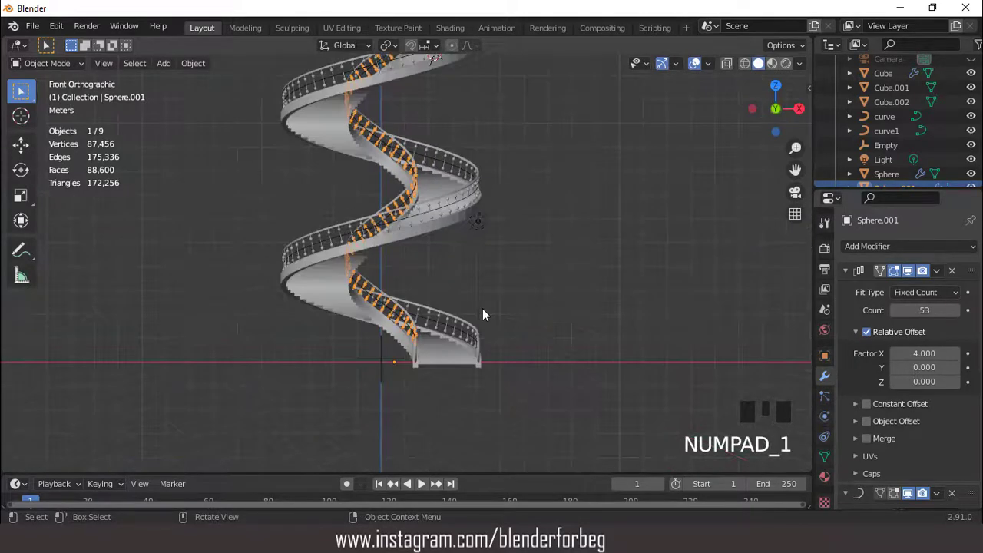
key("KP_7")
key("KP_3")
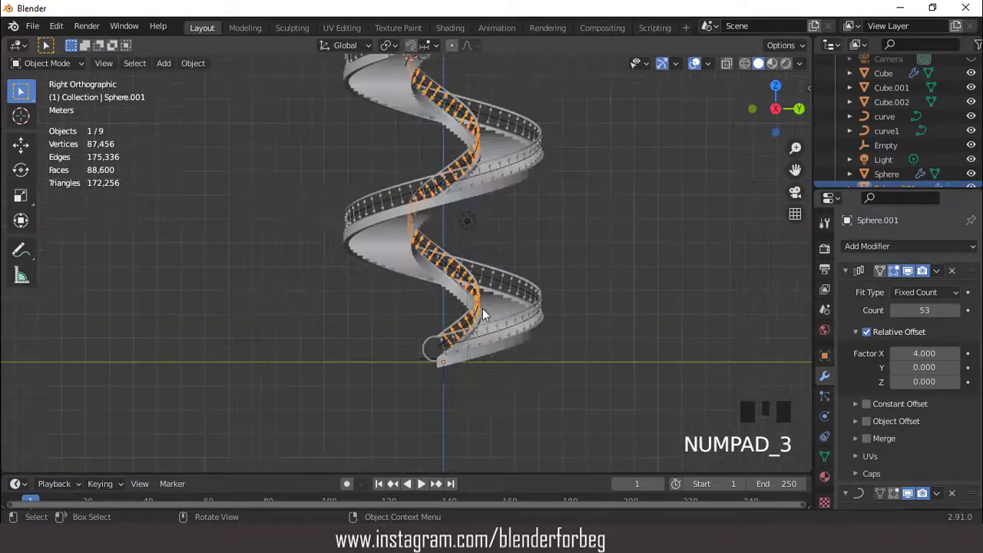
scroll("down", 3)
key("ctrl+KP_8")
key("ctrl+KP_8")
key("ctrl+KP_6")
key("ctrl+KP_6")
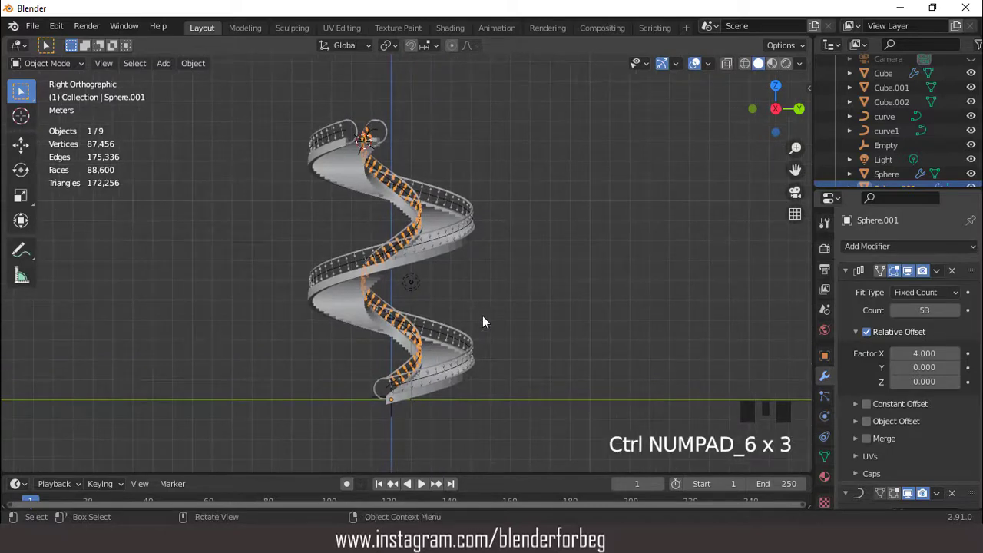
key("KP_4")
key("KP_1")
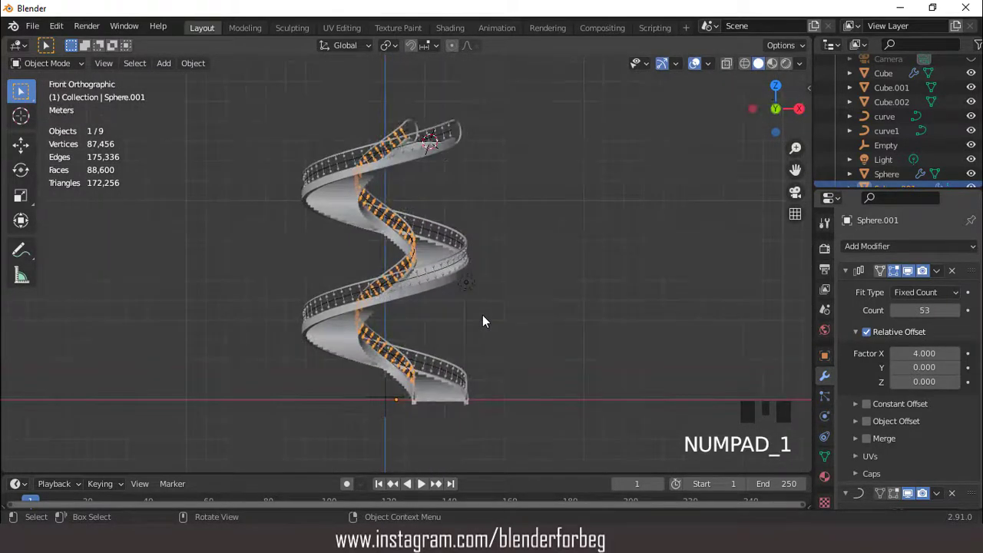
Switch the viewport to Rendered shading for an Eevee preview.
scroll("up", 3)
scroll("down", 3)
left_click(791, 63)
Enable Ambient Occlusion and Screen Space Reflections in the Eevee Render Properties.
left_click_drag(803, 68, 826, 250)
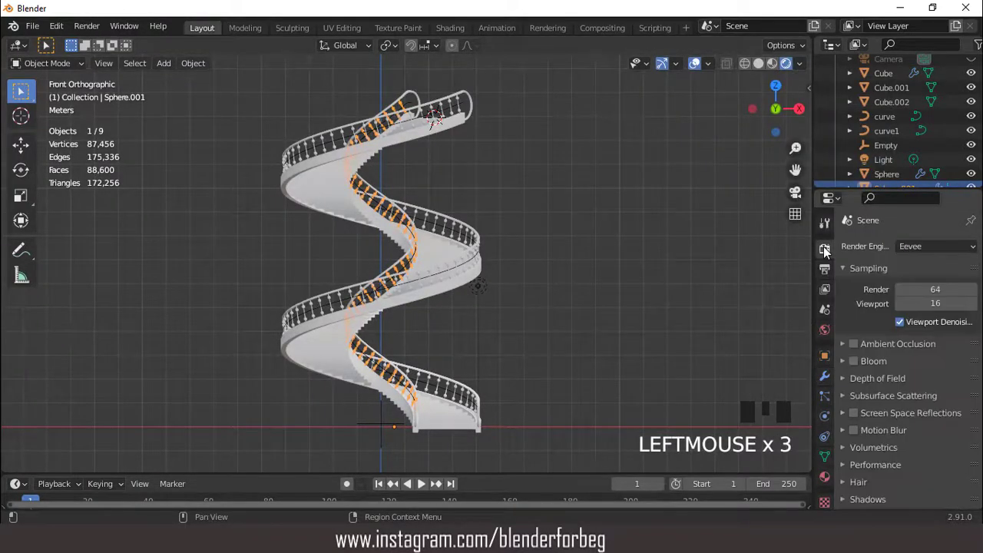
left_click(859, 346)
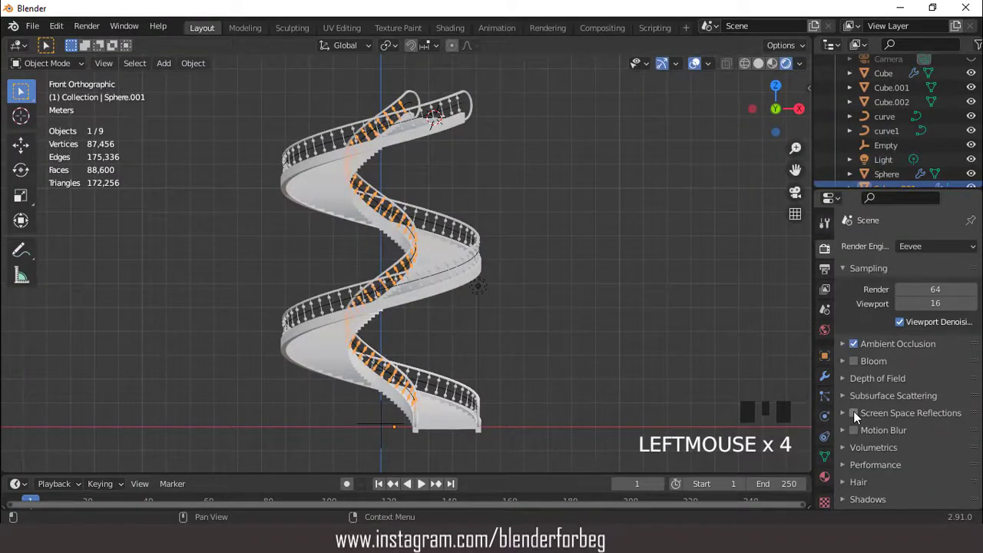
left_click(852, 416)
left_click_drag(849, 415, 919, 468)
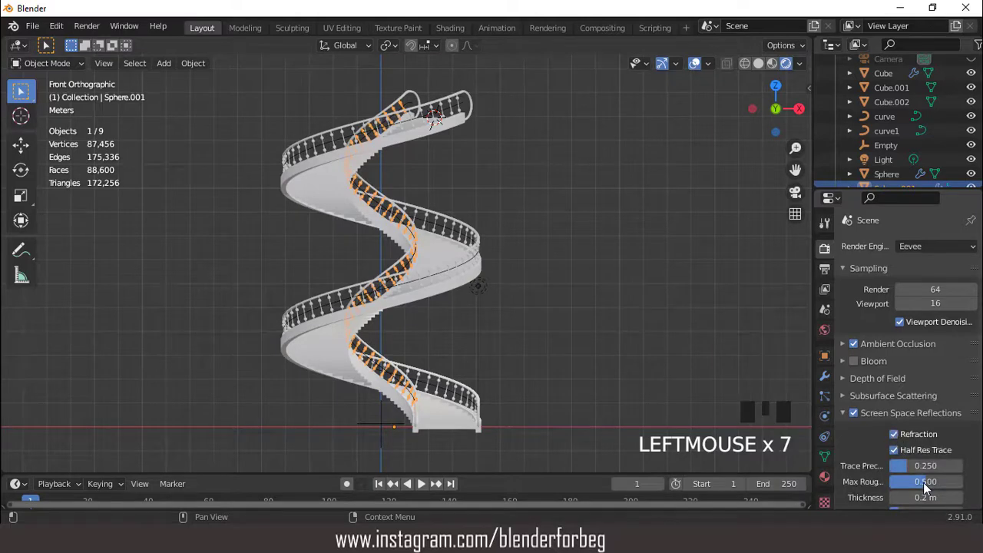
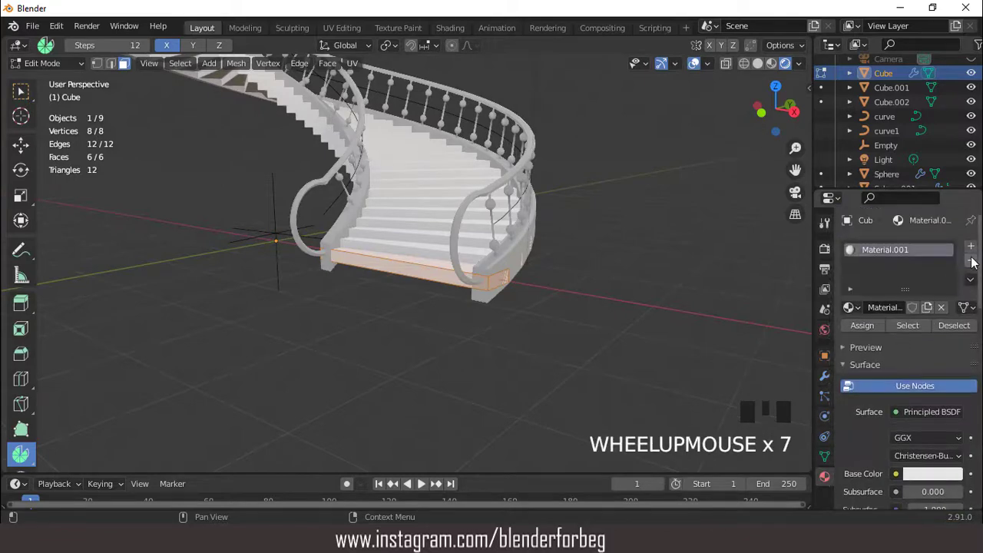
Create blue Material.002, loop-cut the step twice and assign blue to the middle tread faces.
left_click_drag(974, 248, 920, 337)
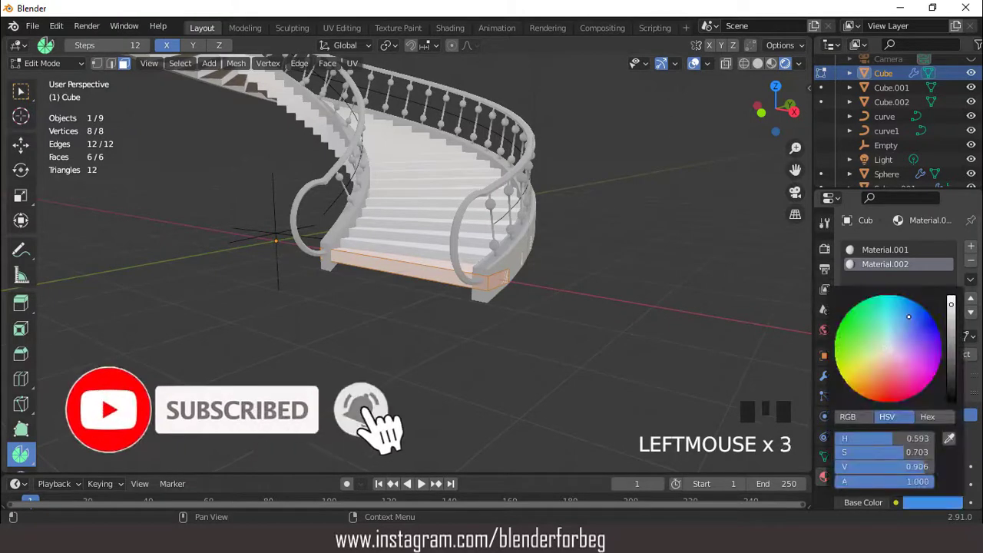
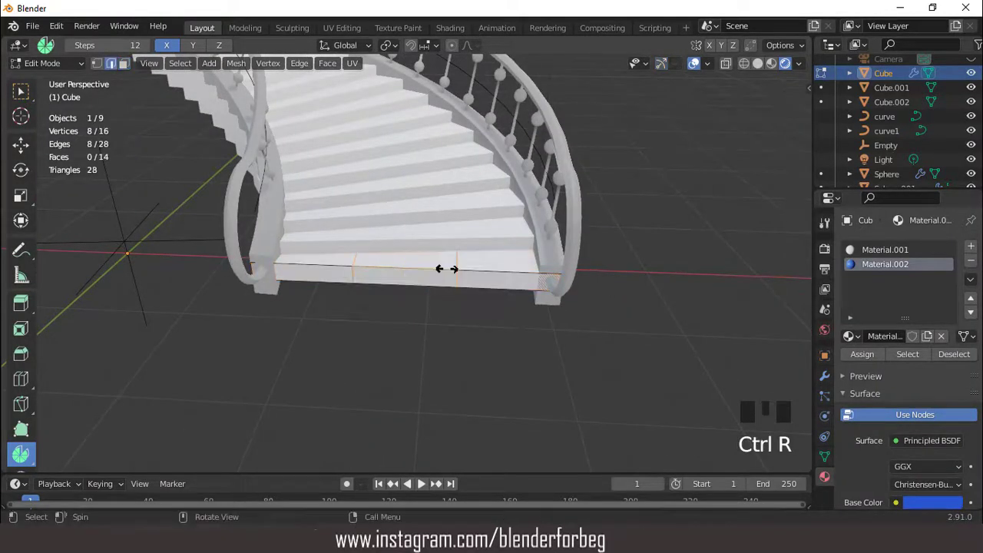
key("s")
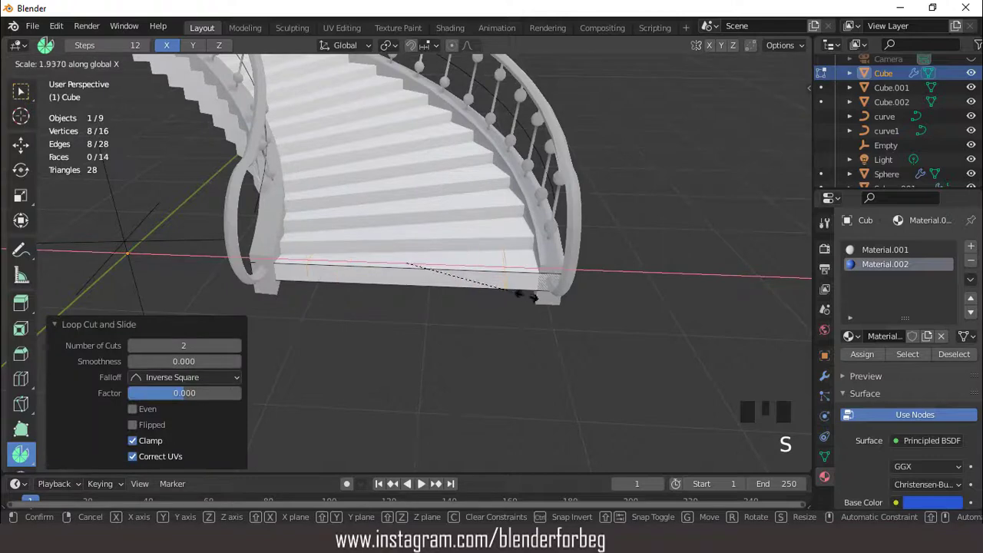
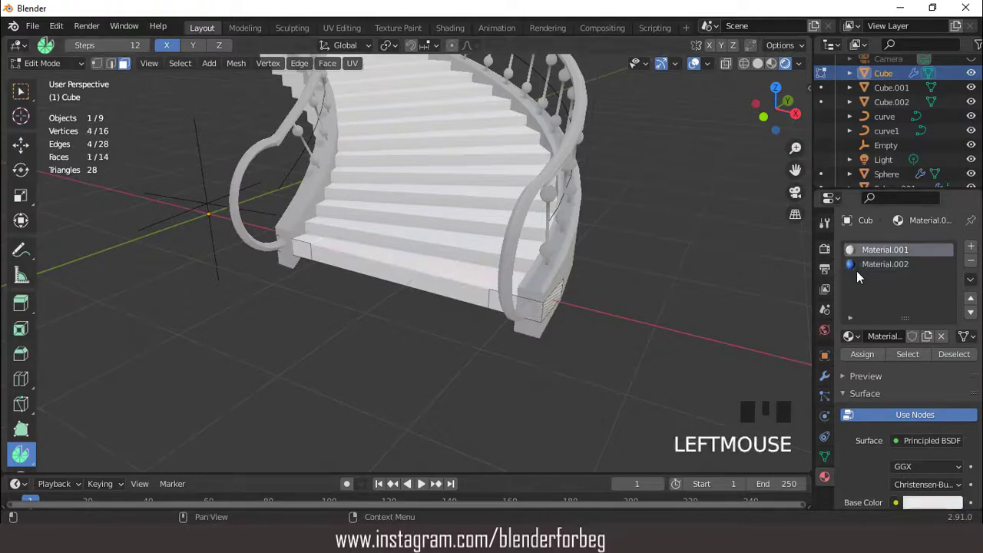
left_click_drag(862, 267, 867, 318)
left_click(865, 354)
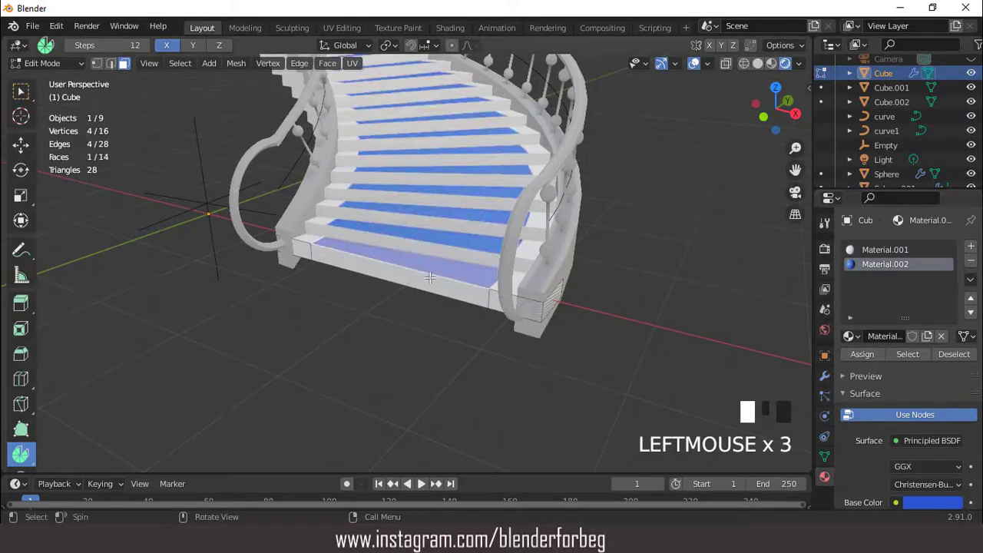
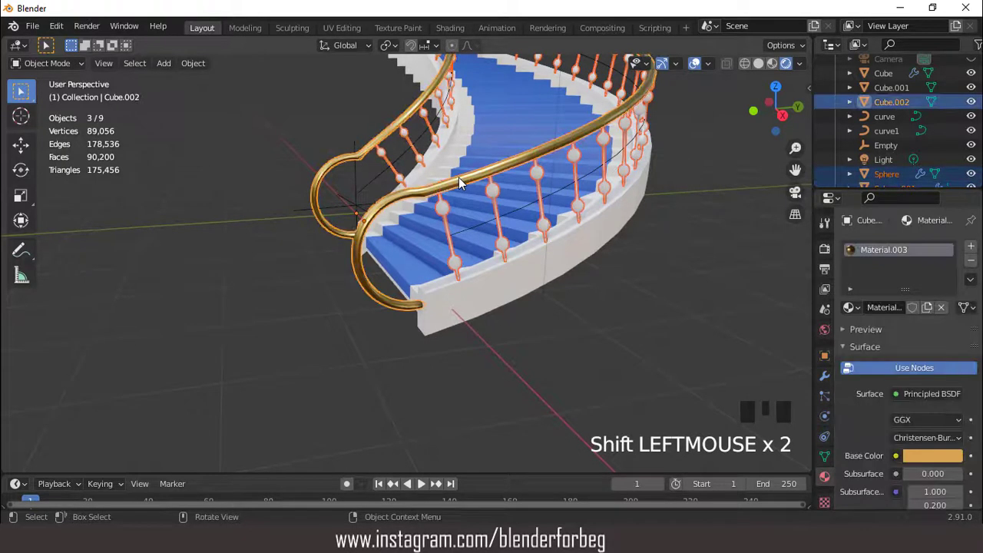
Link the handrail's gold Material.003 to the balusters with Ctrl+L Materials.
key("ctrl+l")
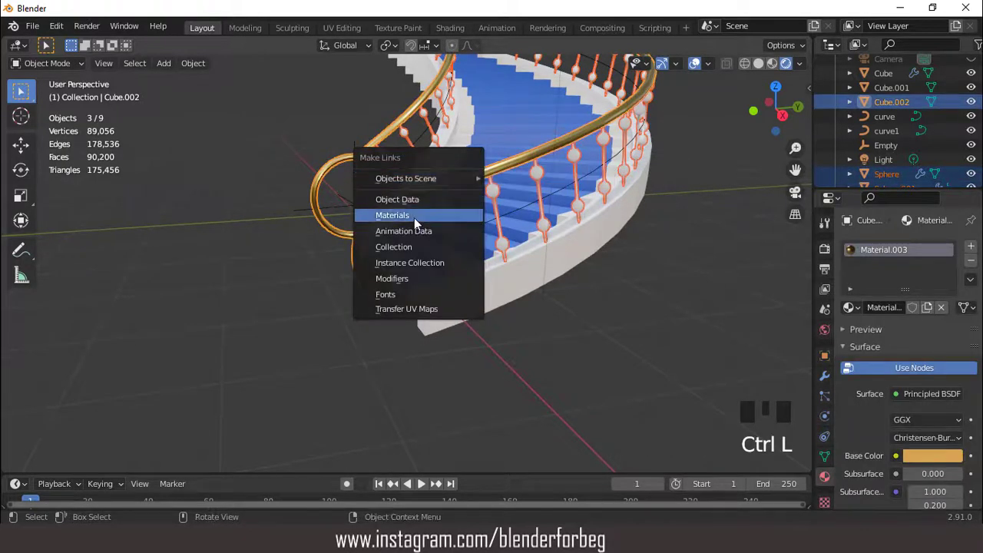
left_click_drag(669, 93, 615, 155)
scroll("down", 3)
Step the view around with the numpad to inspect the gold rails and balusters.
key("KP_1")
key("ctrl+KP_8")
key("ctrl+KP_8")
key("ctrl+KP_8")
key("ctrl+KP_8")
key("ctrl+KP_8")
key("ctrl+KP_4")
key("ctrl+KP_4")
key("ctrl+KP_4")
key("ctrl+KP_4")
scroll("down", 3)
Orbit around the finished staircase and bring up the Render Properties.
left_click_drag(547, 260, 409, 275)
scroll("up", 3)
left_click_drag(361, 260, 458, 213)
scroll("down", 3)
left_click_drag(494, 231, 491, 231)
scroll("down", 3)
left_click_drag(467, 233, 823, 249)
left_click(823, 248)
scroll("down", 3)
Review the blue treads and gold rails from several angles, ending on the front view.
left_click_drag(849, 434, 674, 381)
left_click_drag(544, 323, 435, 275)
scroll("up", 3)
scroll("down", 3)
left_click_drag(483, 268, 644, 260)
key("KP_1")
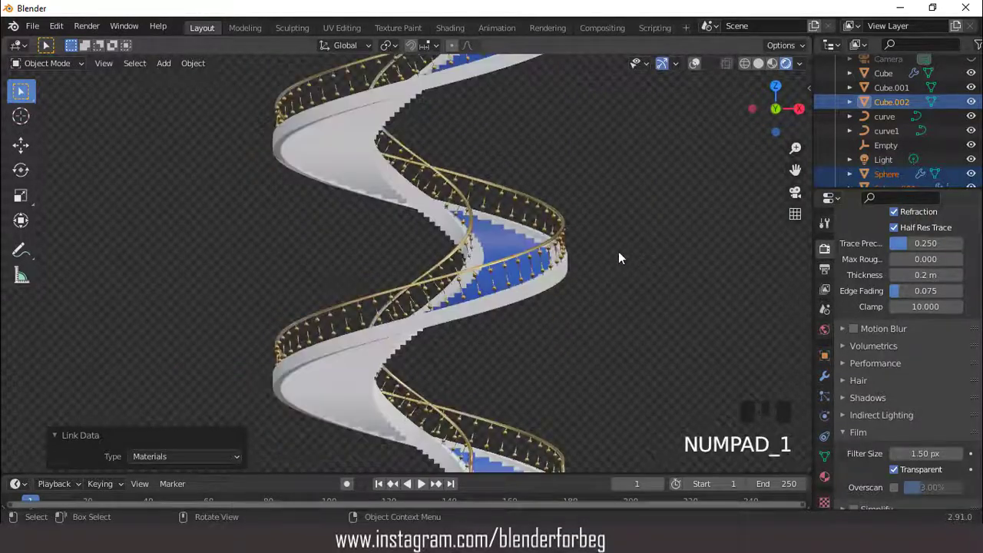
scroll("up", 3)
scroll("down", 3)
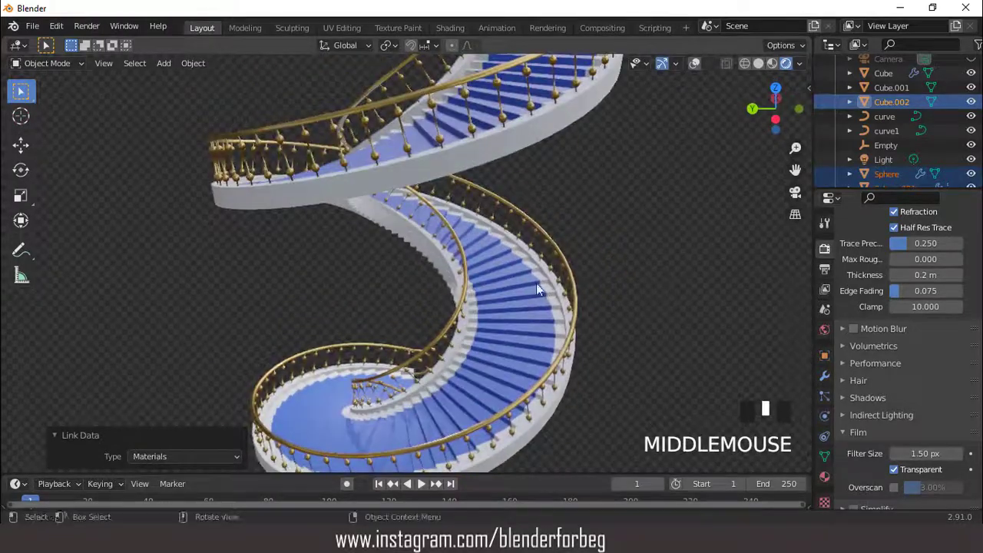